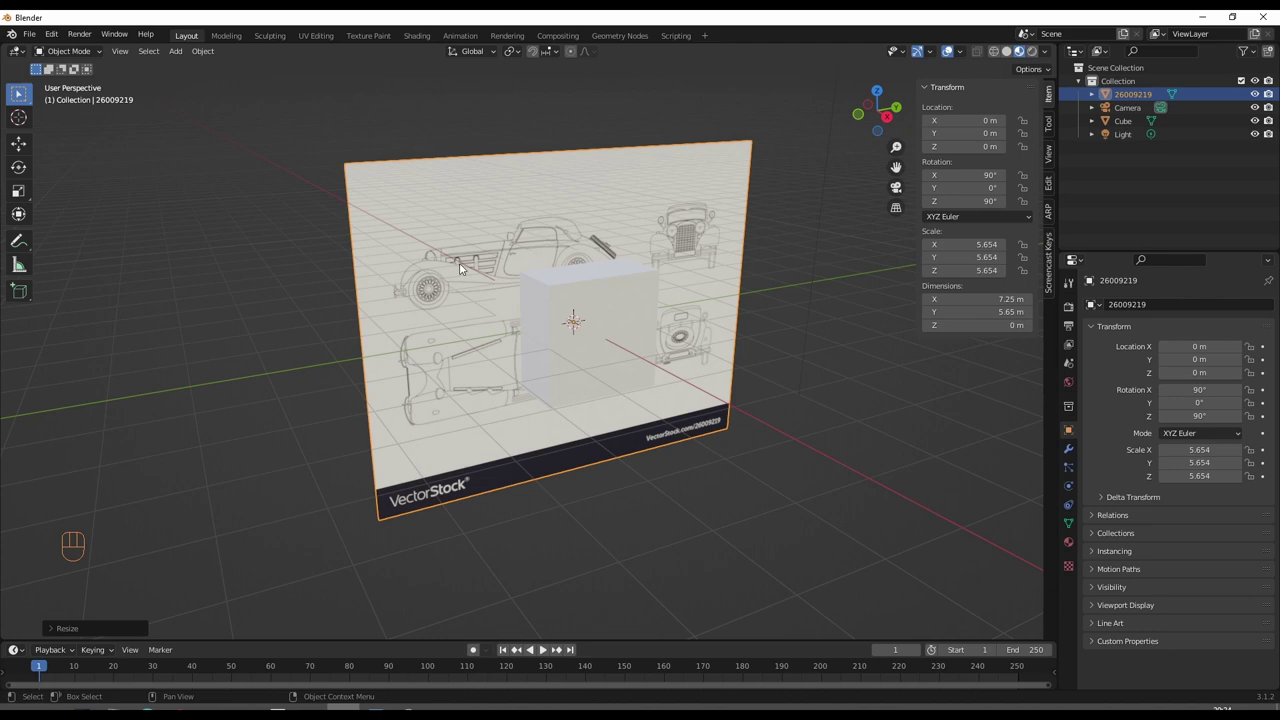
- Move the blueprint plane to about X -8.54 m, behind the cube, with the Move tool
{"action": "left_click", "coordinate": [472, 256]}
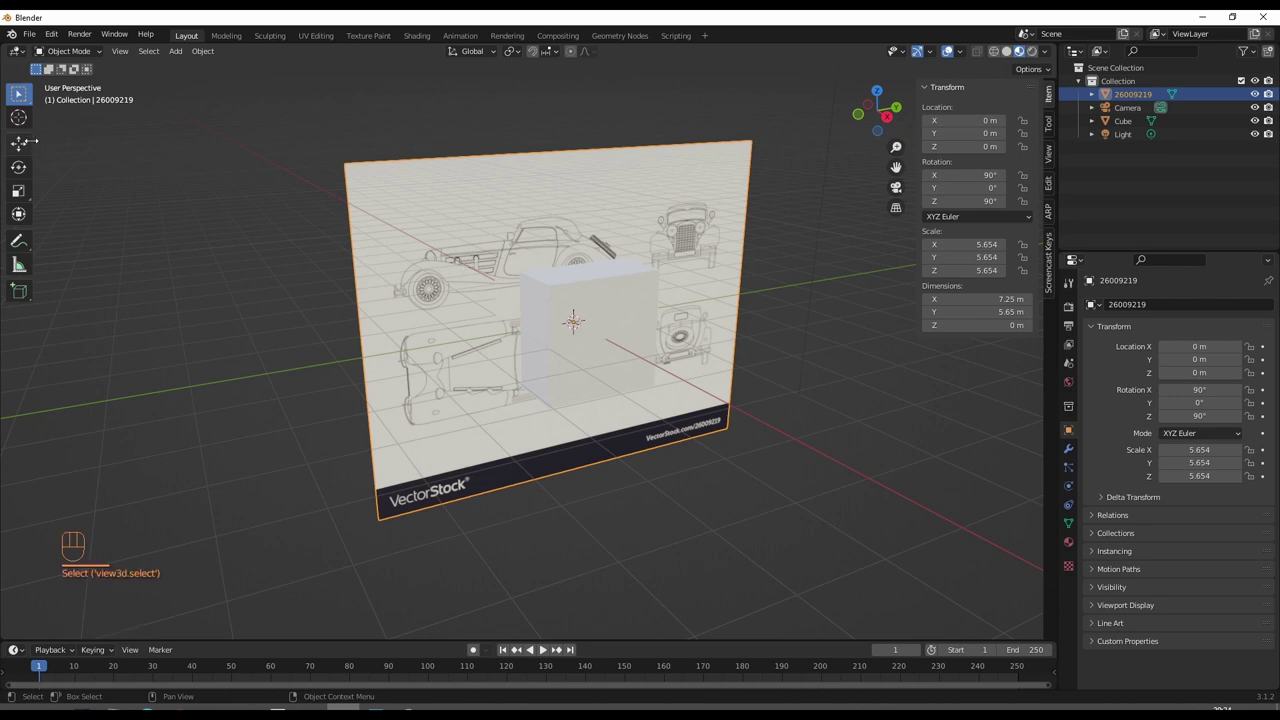
{"action": "left_click", "coordinate": [25, 150]}
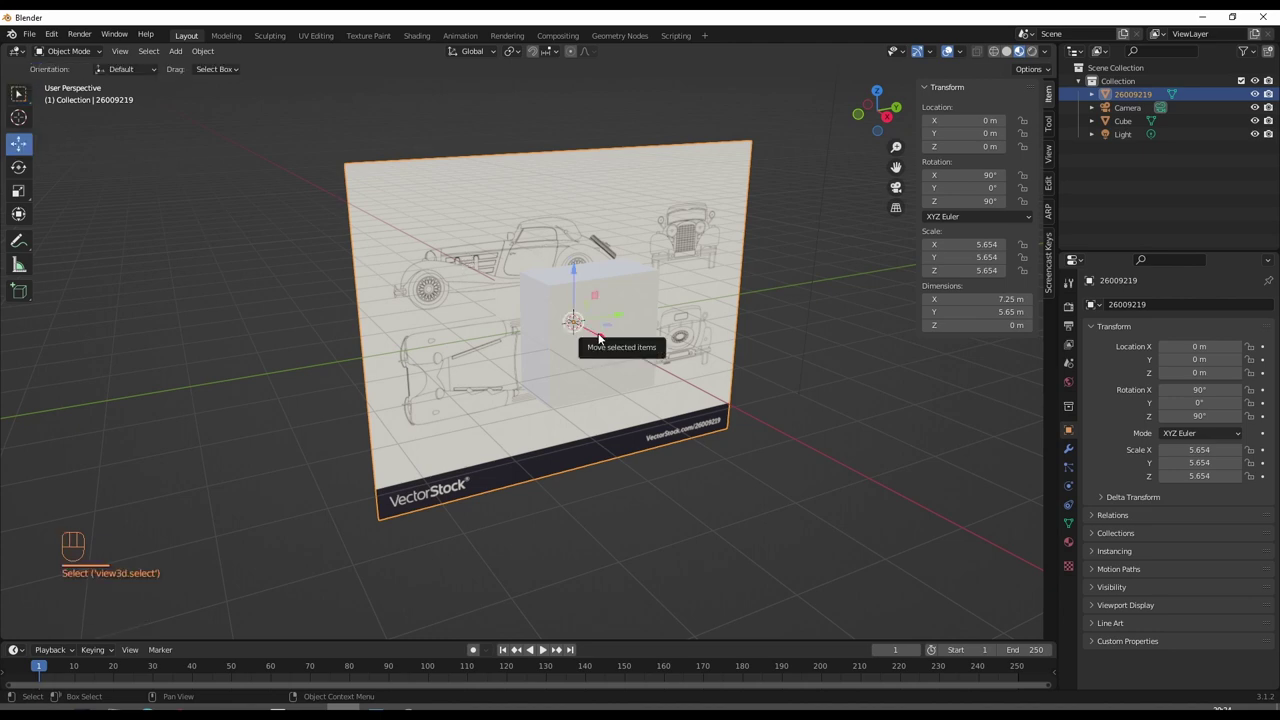
{"action": "left_click_drag", "start_coordinate": [606, 340], "coordinate": [464, 300]}
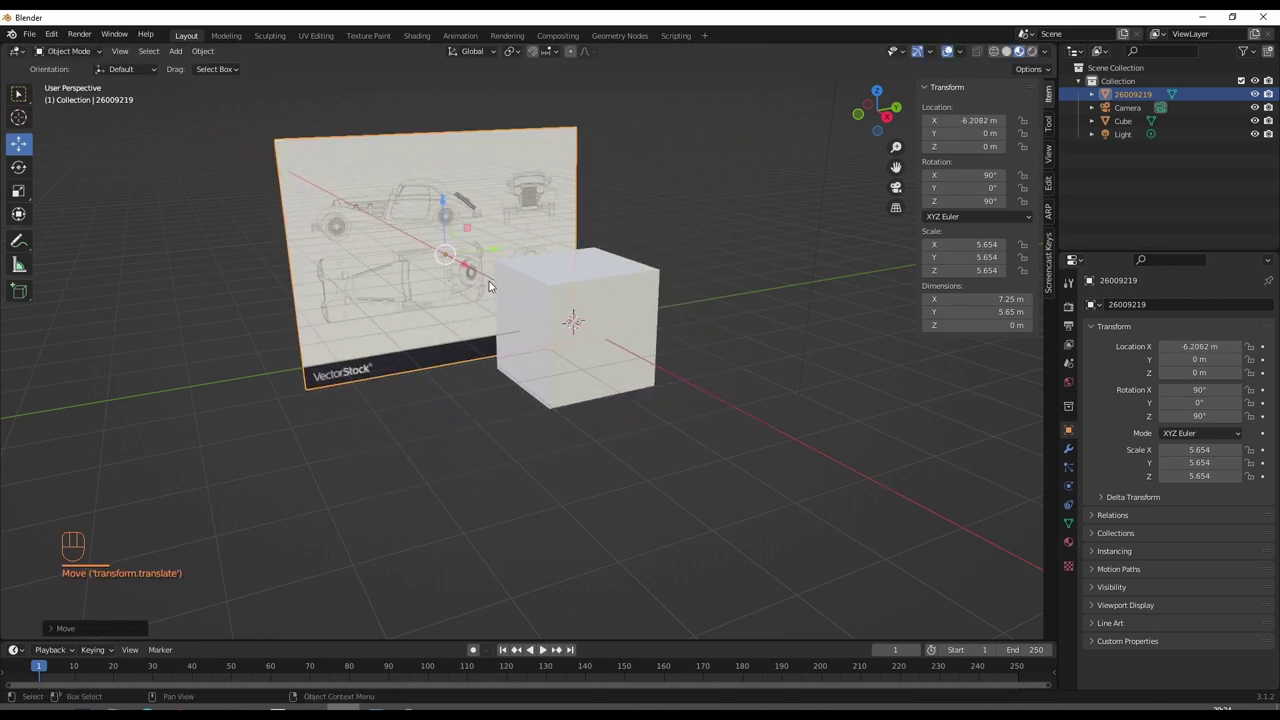
{"action": "left_click", "coordinate": [469, 269]}
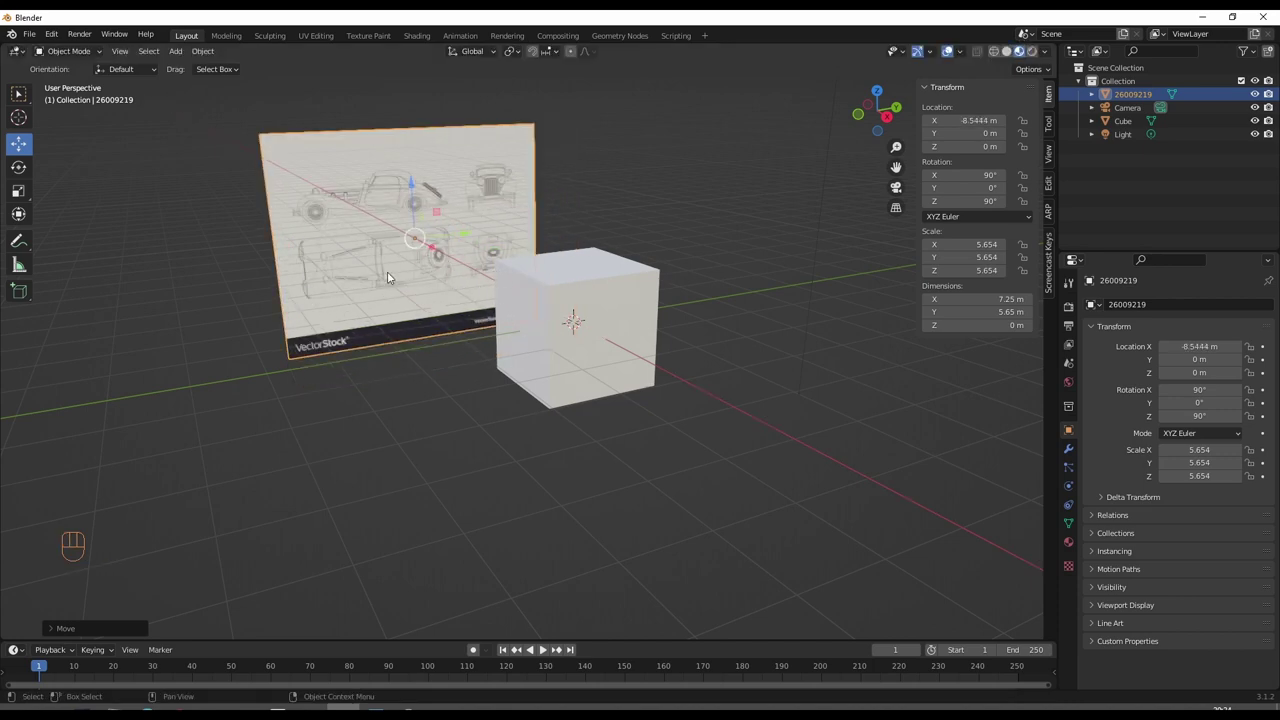
- Select the cube and scale it to 2.650 × 0.915 × 0.790, a 5.3 × 1.83 × 1.58 m car body
{"action": "left_click", "coordinate": [580, 281]}
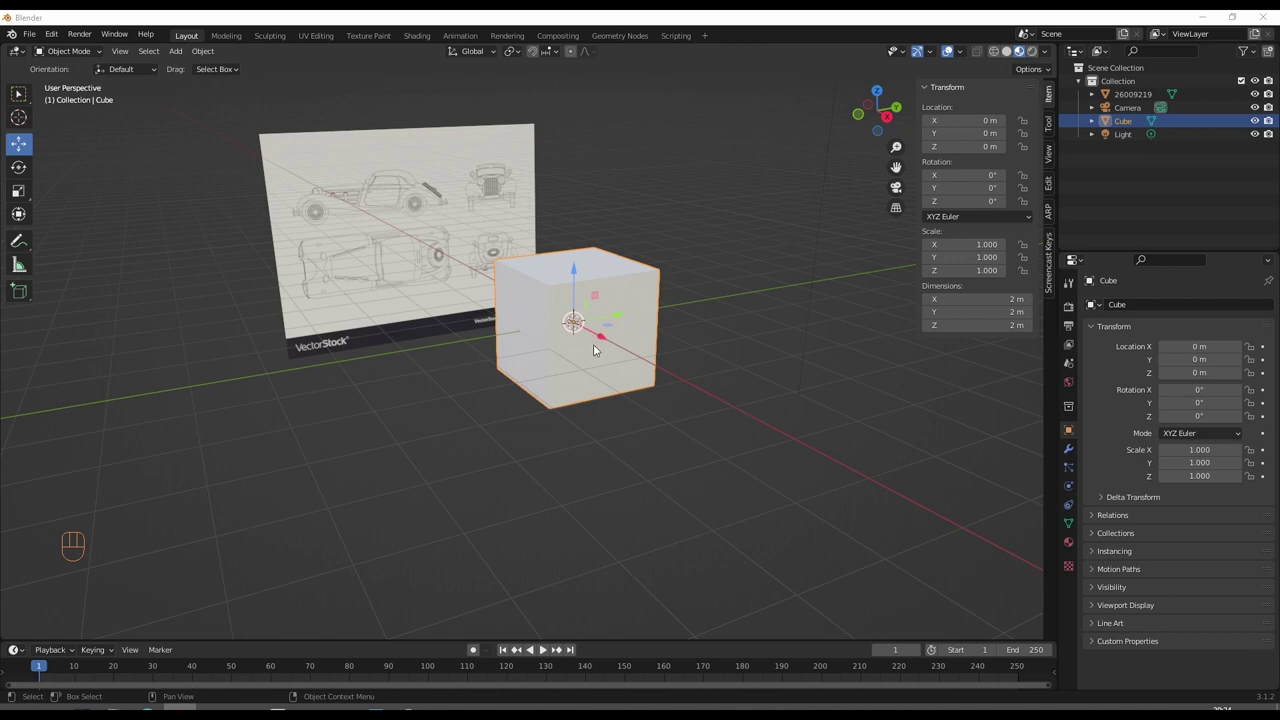
{"action": "left_click_drag", "start_coordinate": [603, 331], "coordinate": [634, 339]}
{"action": "left_click_drag", "start_coordinate": [629, 348], "coordinate": [672, 349]}
{"action": "left_click_drag", "start_coordinate": [755, 359], "coordinate": [589, 353]}
{"action": "left_click_drag", "start_coordinate": [599, 351], "coordinate": [630, 345]}
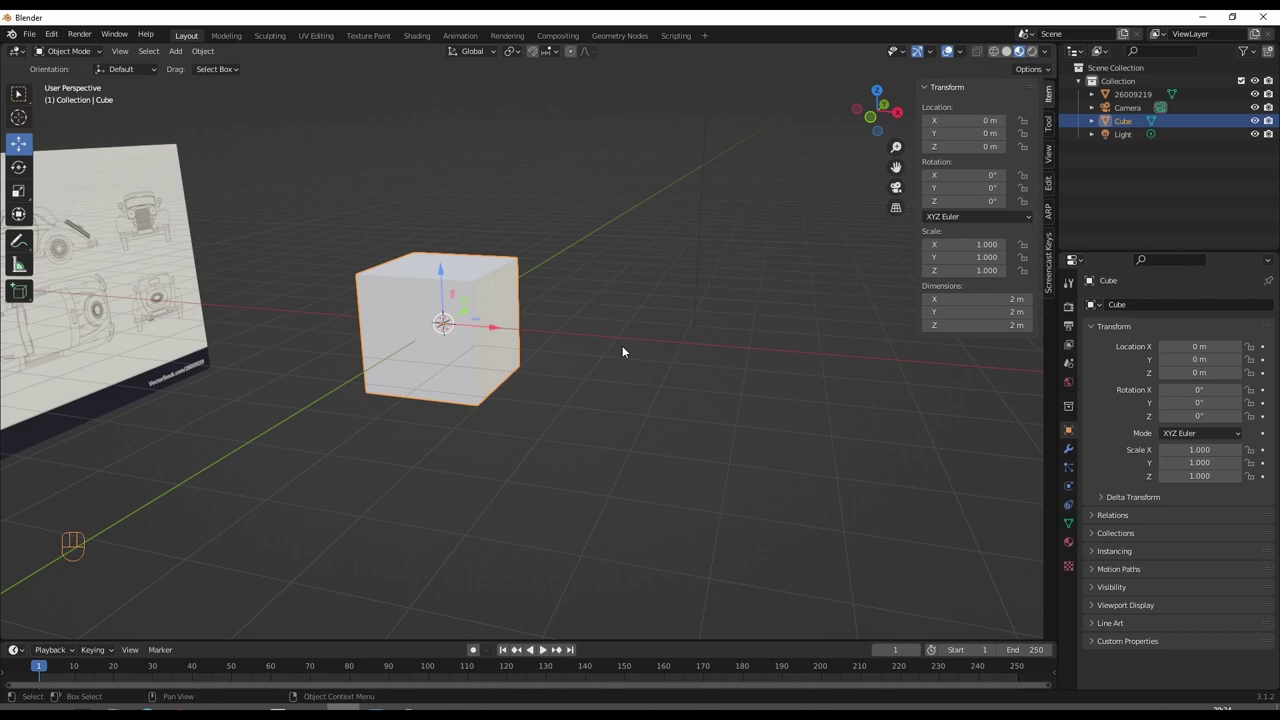
{"action": "middle_click", "coordinate": [636, 344]}
{"action": "left_click_drag", "start_coordinate": [633, 343], "coordinate": [662, 364]}
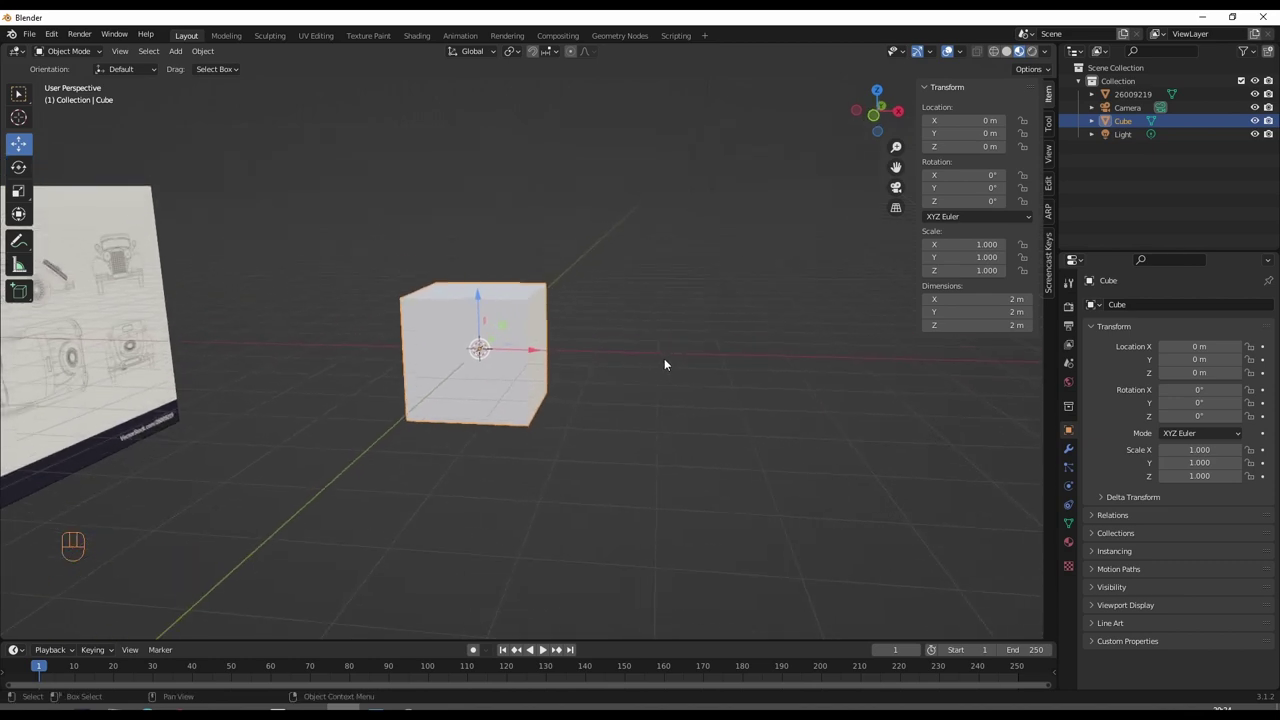
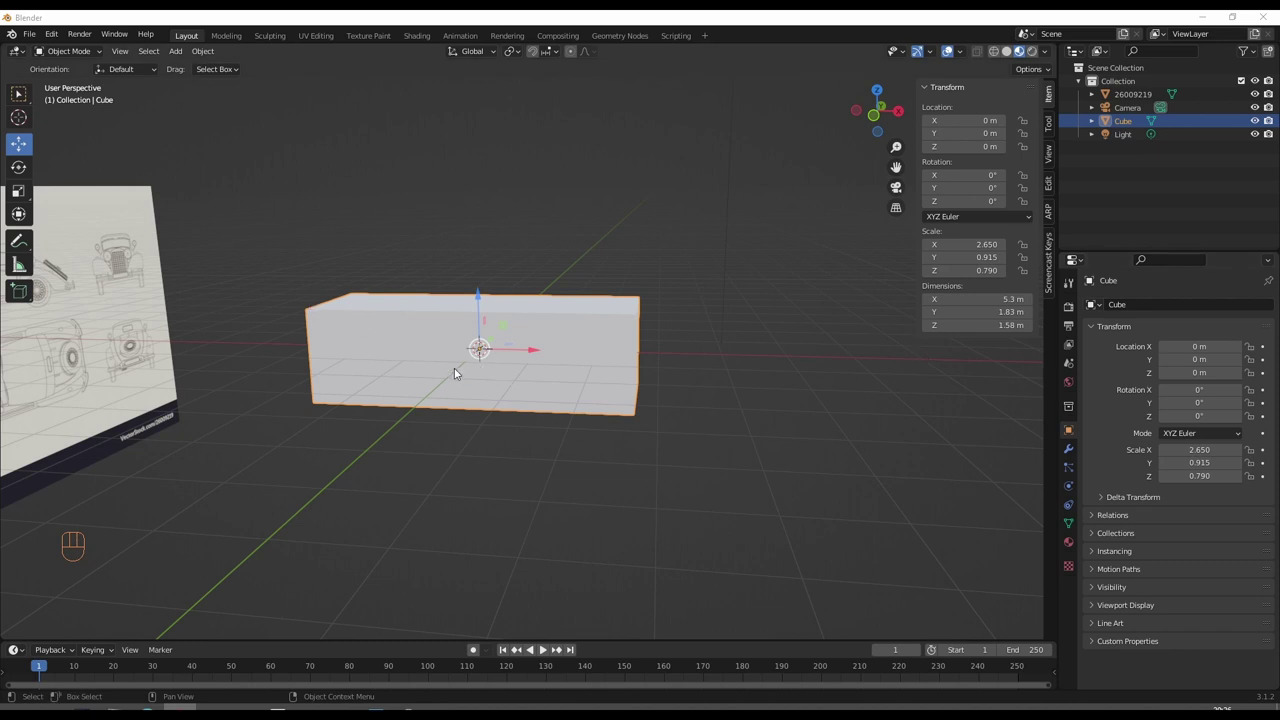
{"action": "left_click_drag", "start_coordinate": [473, 365], "coordinate": [557, 353]}
- Cycle side, front and top numpad views, switch to orthographic, and end viewing the box end-on
{"action": "left_click_drag", "start_coordinate": [602, 355], "coordinate": [574, 360]}
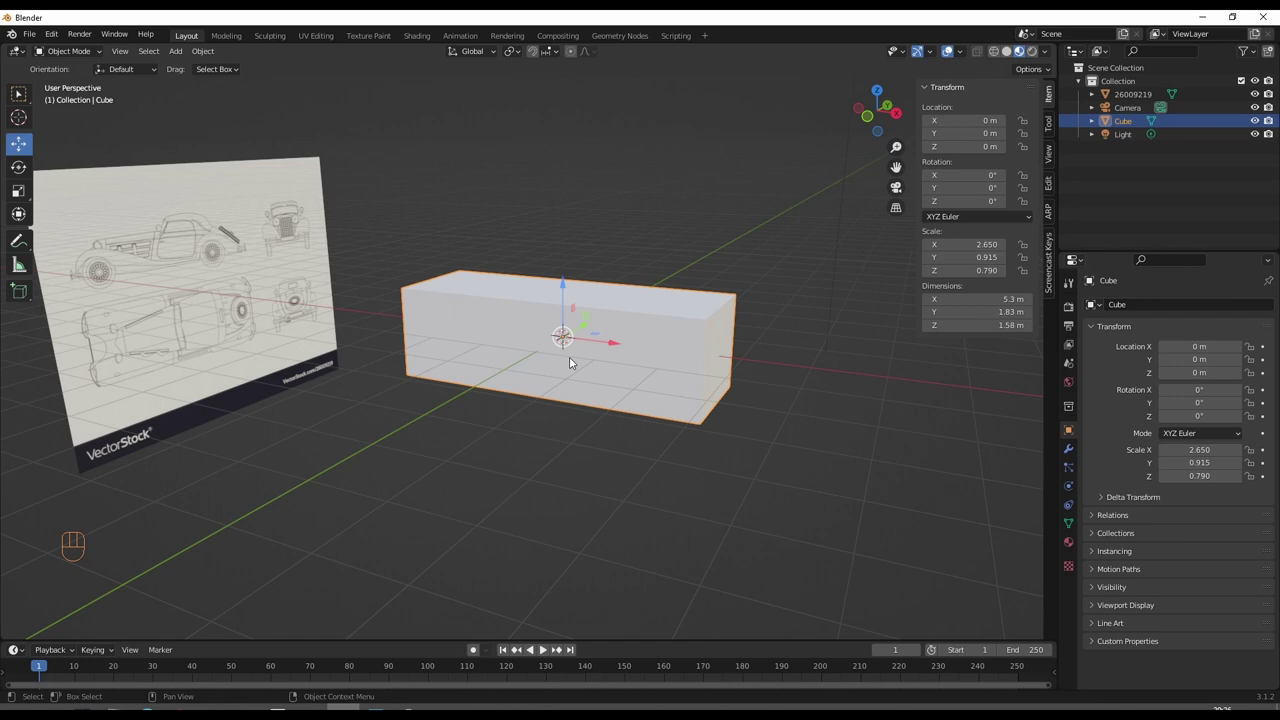
{"action": "key", "text": "KP_3"}
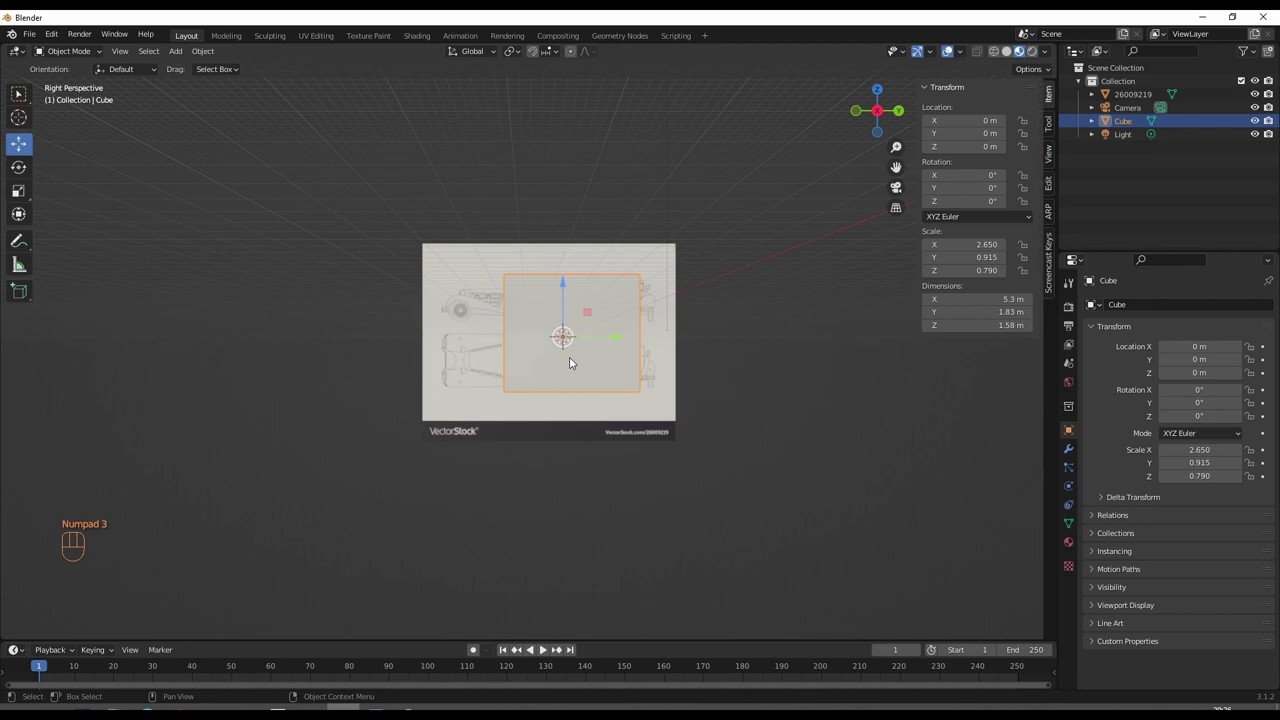
{"action": "key", "text": "KP_1"}
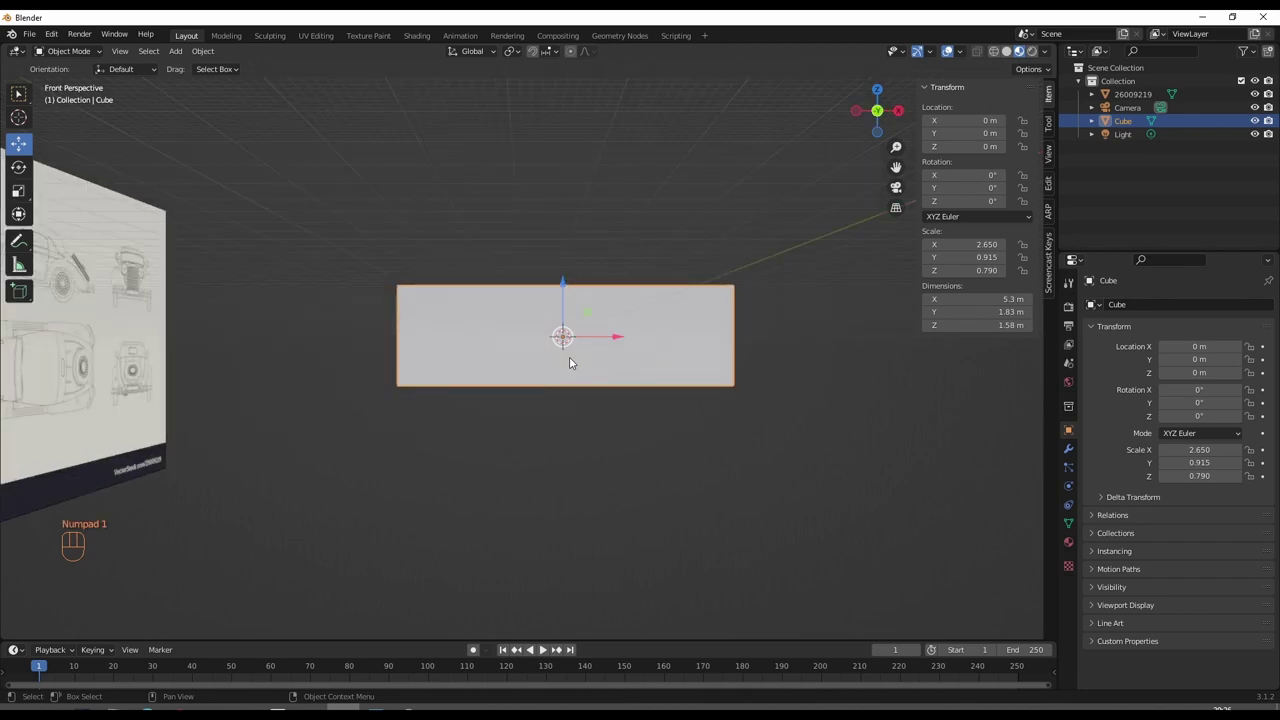
{"action": "key", "text": "KP_7"}
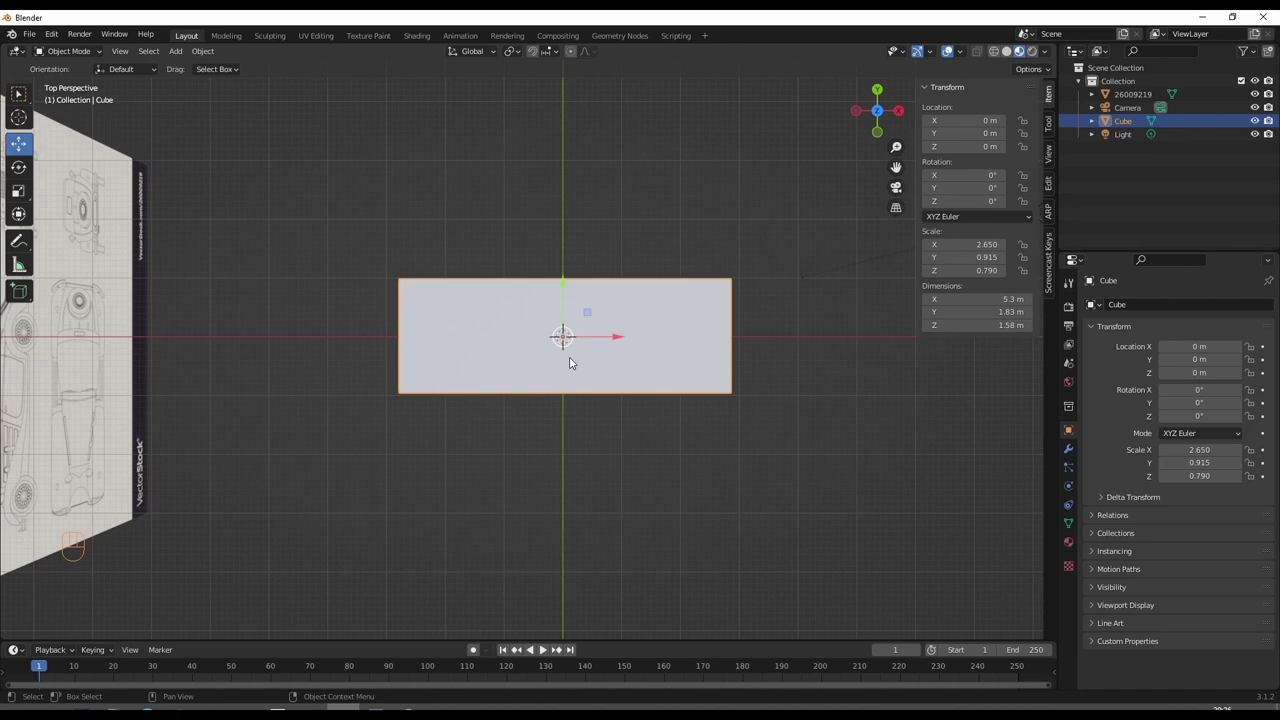
{"action": "key", "text": "KP_5"}
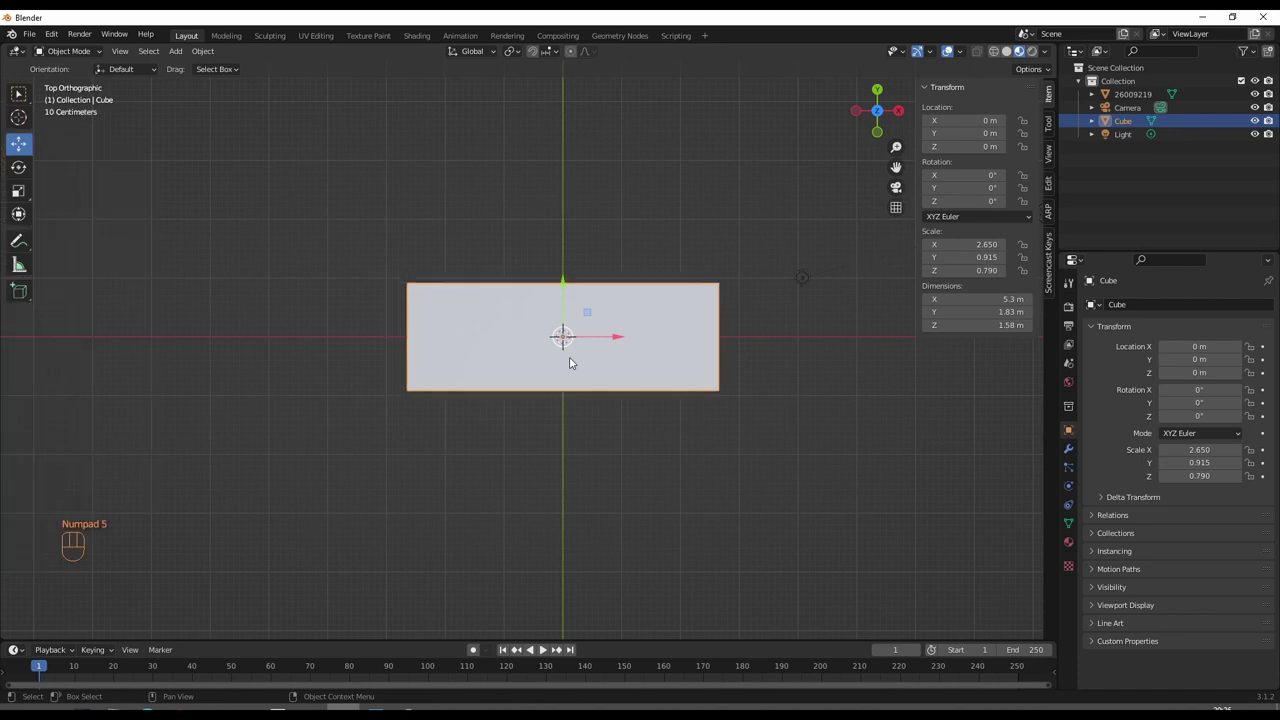
{"action": "key", "text": "KP_3"}
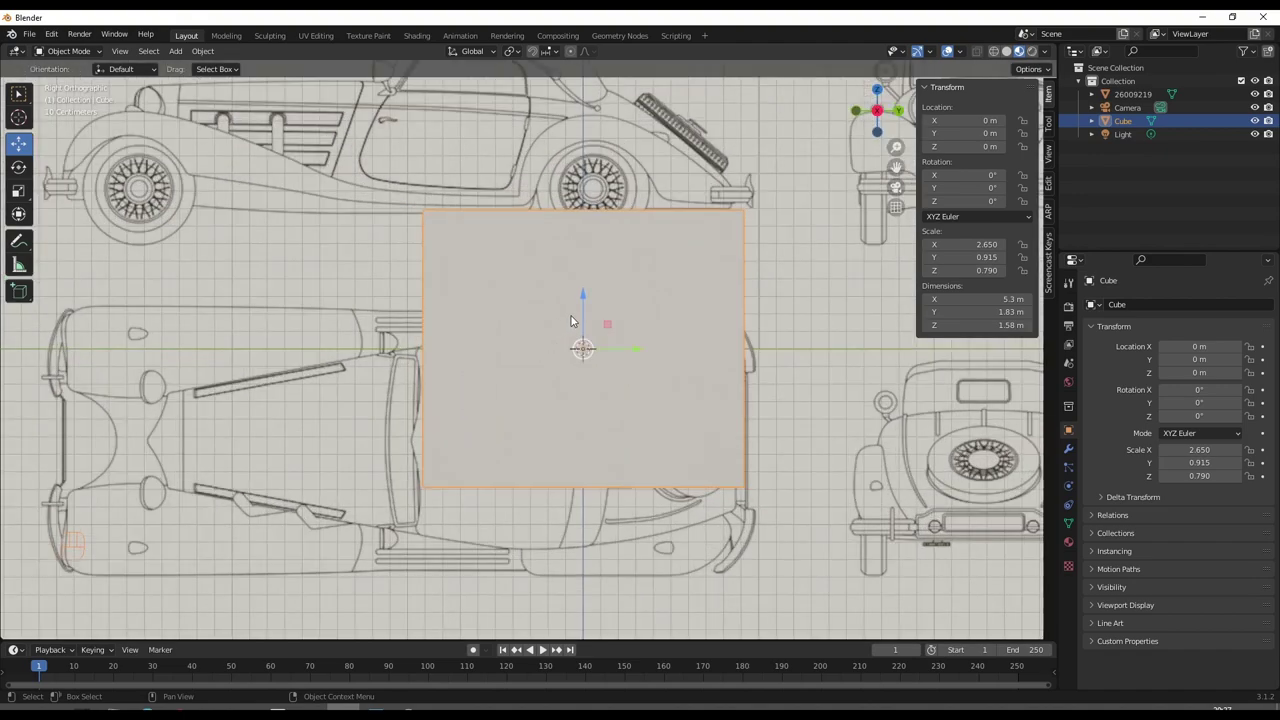
- Lift the cube to Z 0.79 m so it rests on the ground, then frame the whole blueprint
{"action": "left_click_drag", "start_coordinate": [588, 304], "coordinate": [585, 159]}
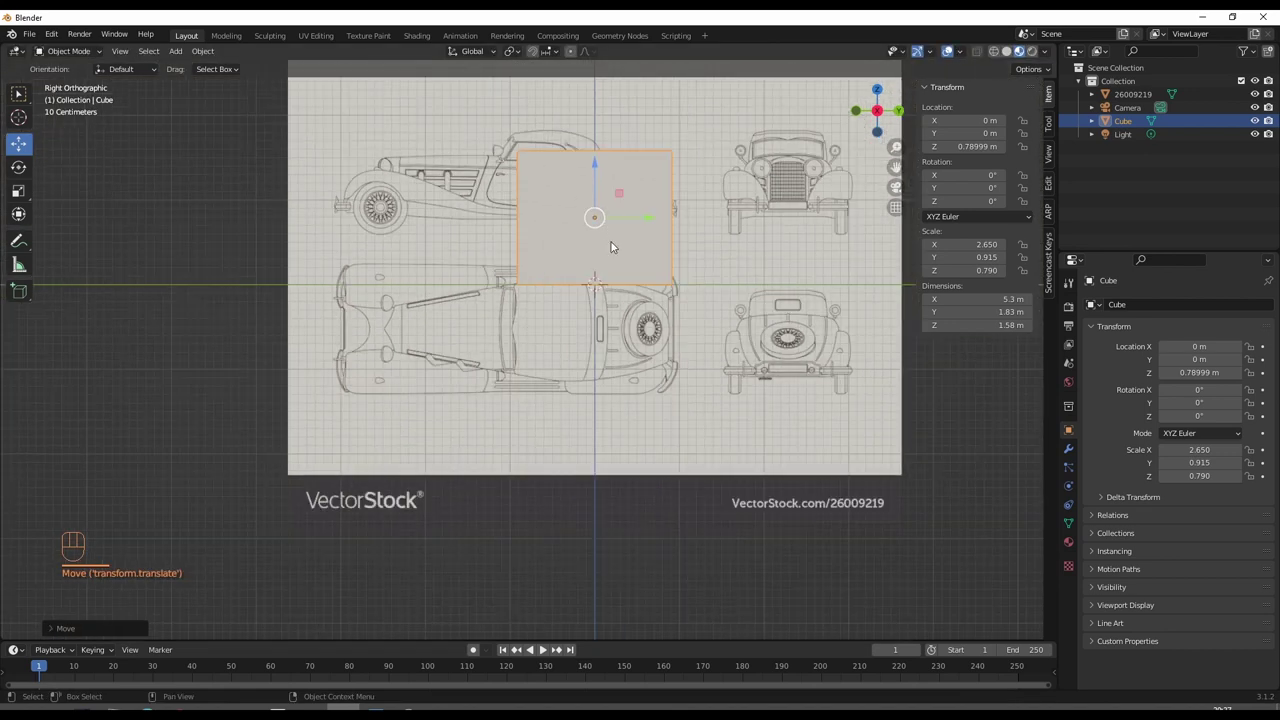
{"action": "left_click_drag", "start_coordinate": [624, 262], "coordinate": [585, 405]}
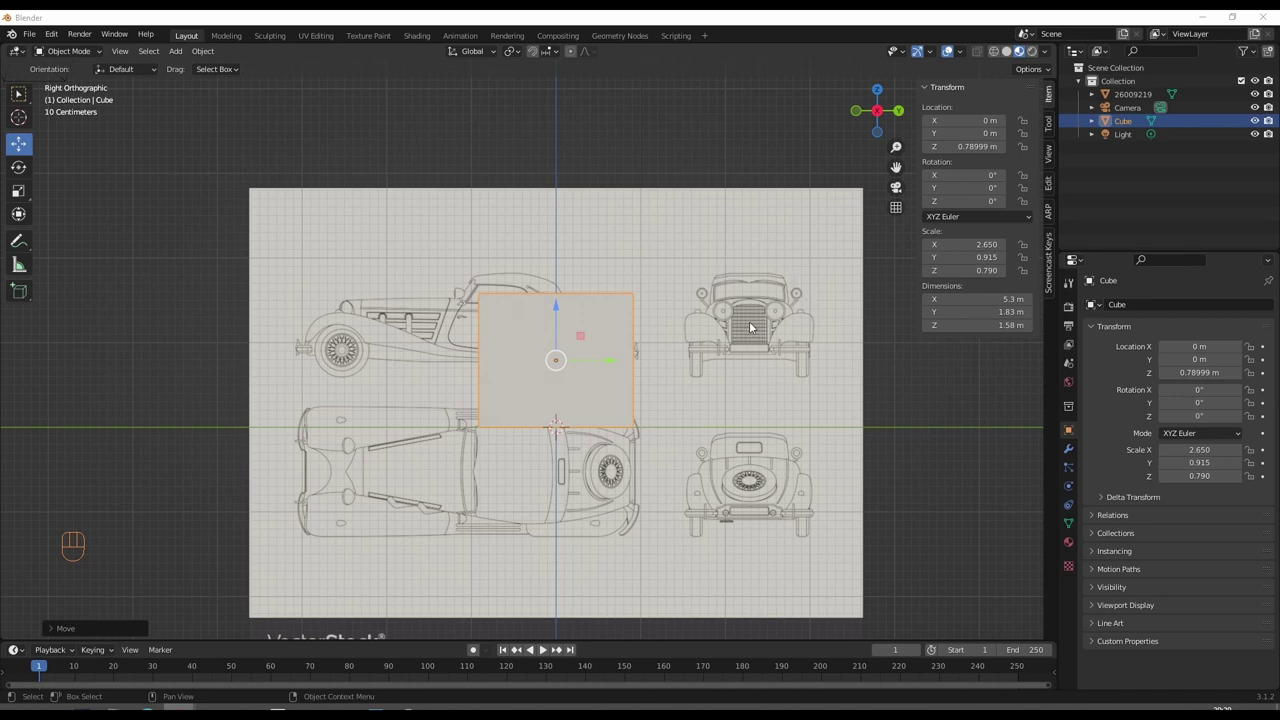
- Move the blueprint plane so the front-view car stands on the ground line, then hide the cube
{"action": "left_click", "coordinate": [754, 325]}
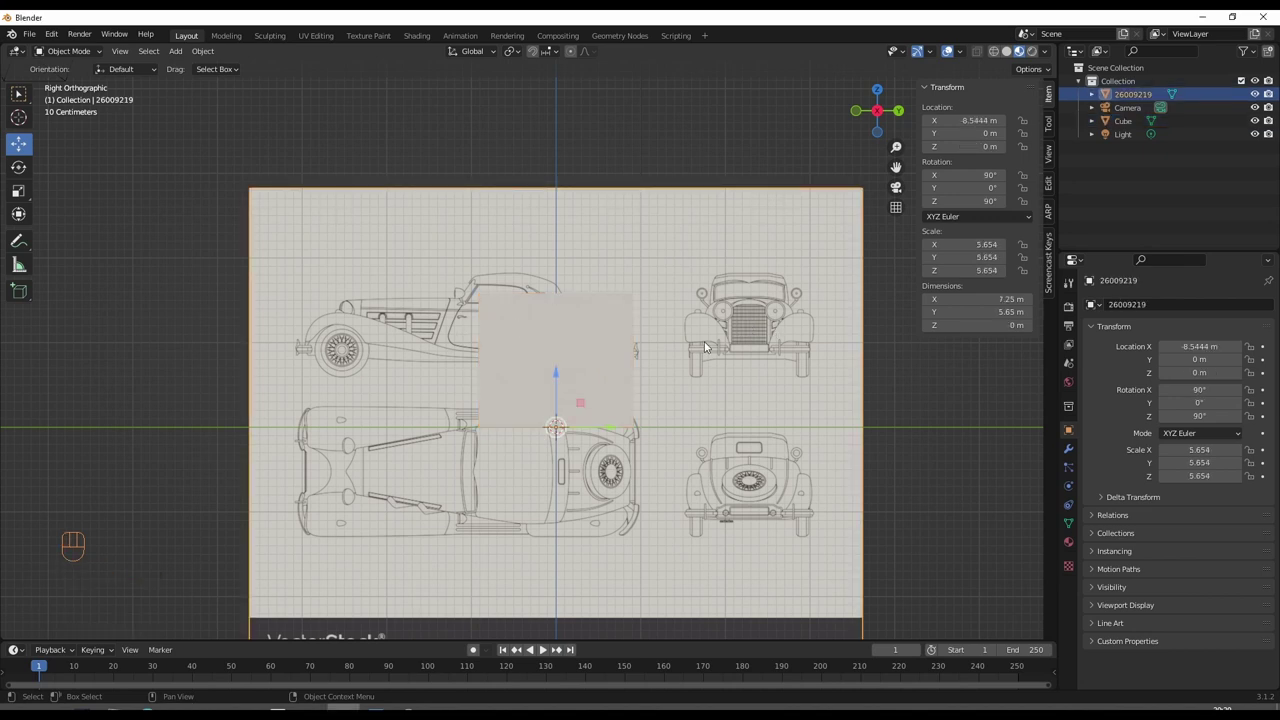
{"action": "key", "text": "g"}
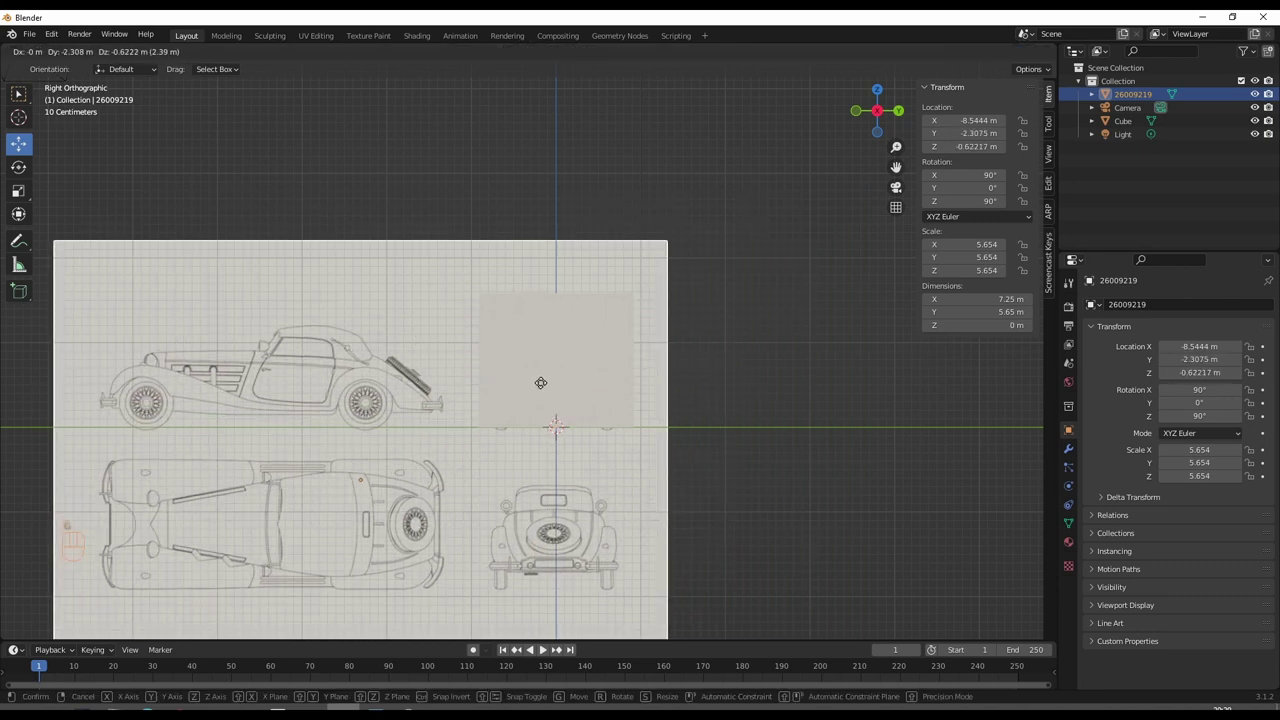
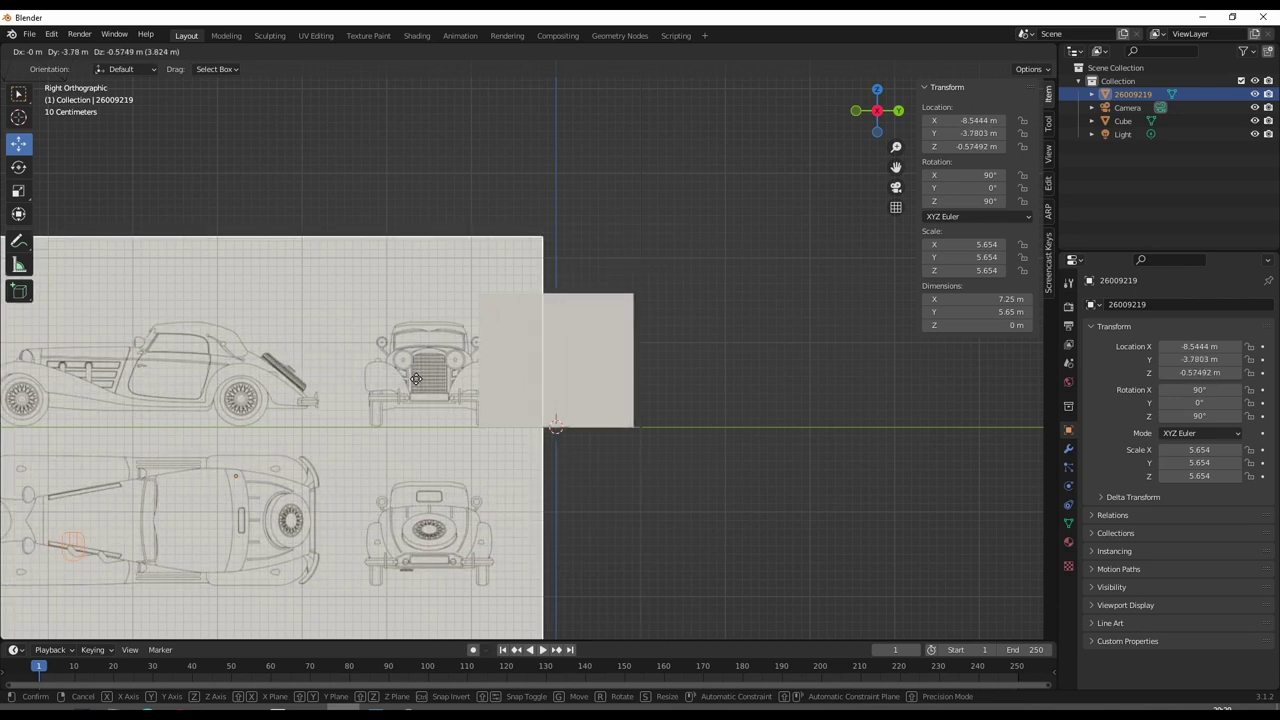
{"action": "left_click", "coordinate": [424, 385]}
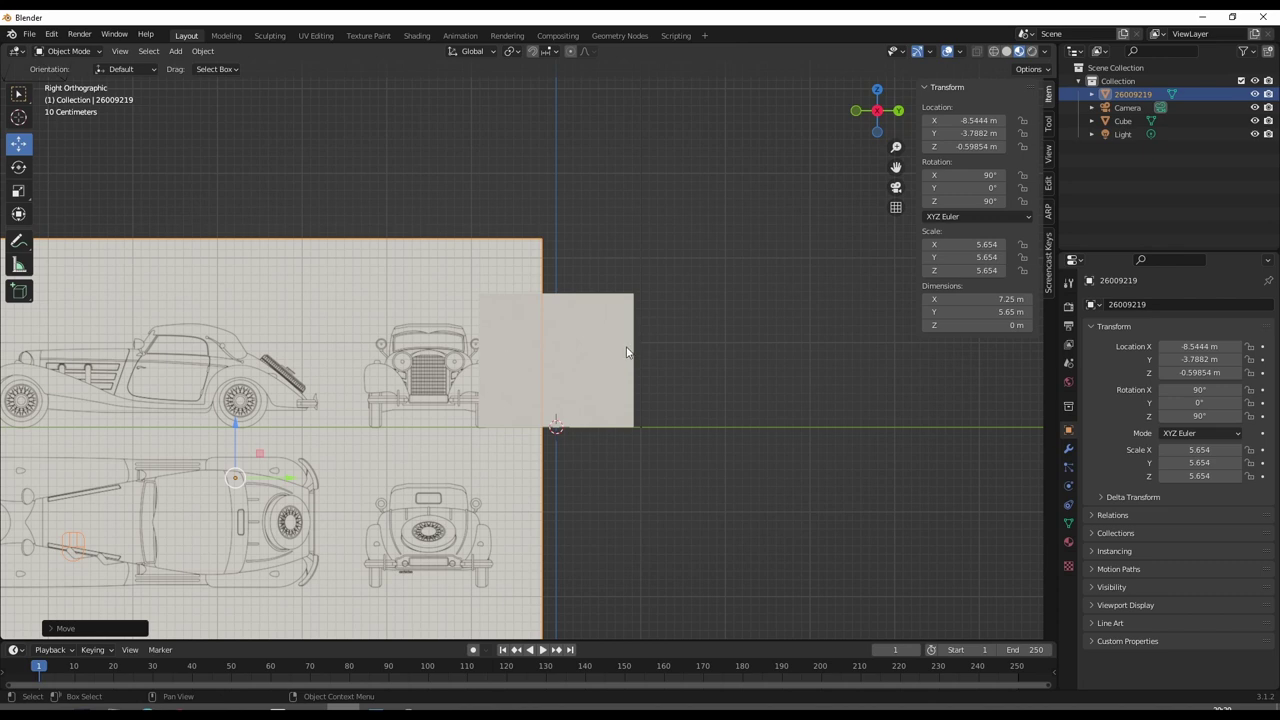
{"action": "key", "text": "h"}
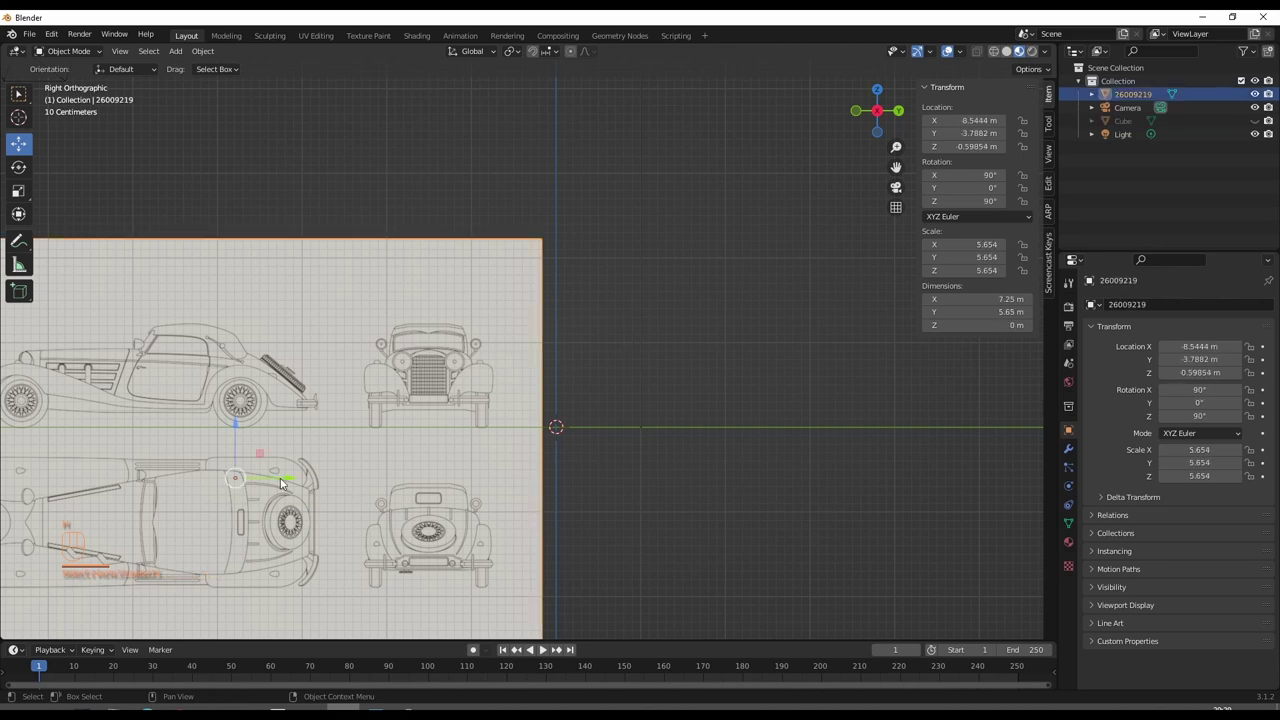
- Roughly shift the plane sideways so the front-view car drawing nears the vertical axis
{"action": "left_click_drag", "start_coordinate": [285, 484], "coordinate": [414, 469]}
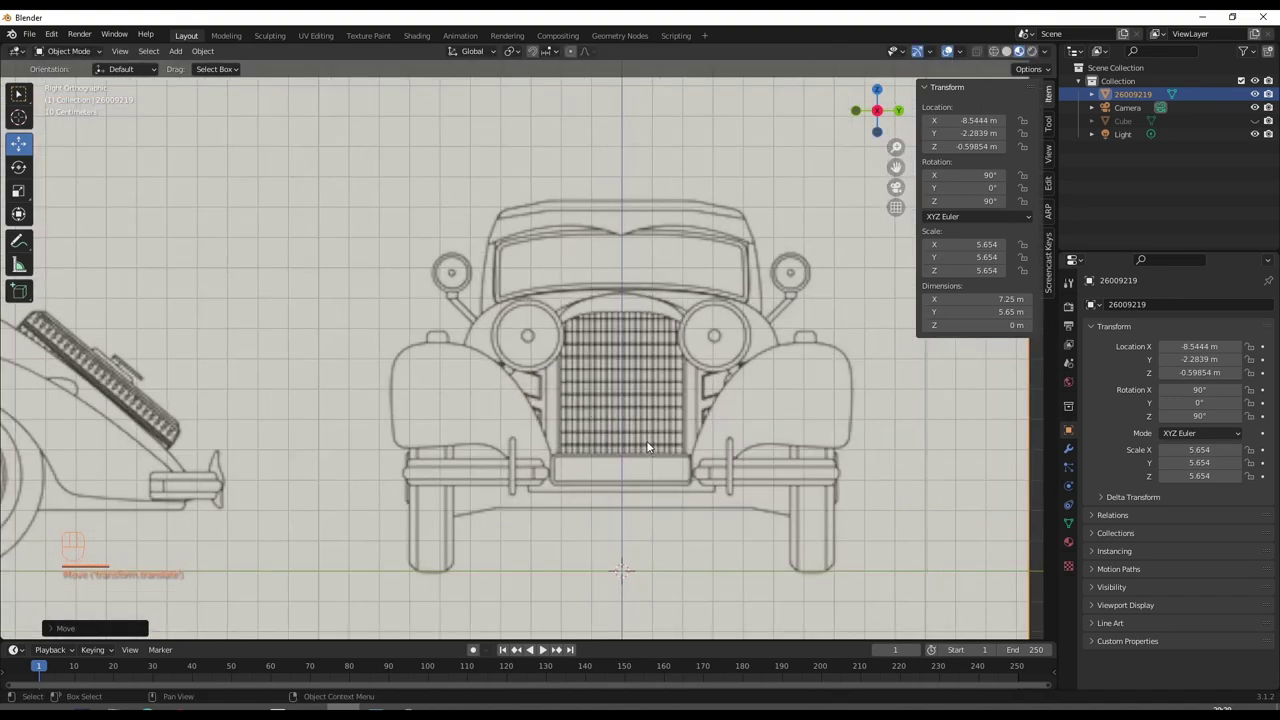
{"action": "key", "text": "Right"}
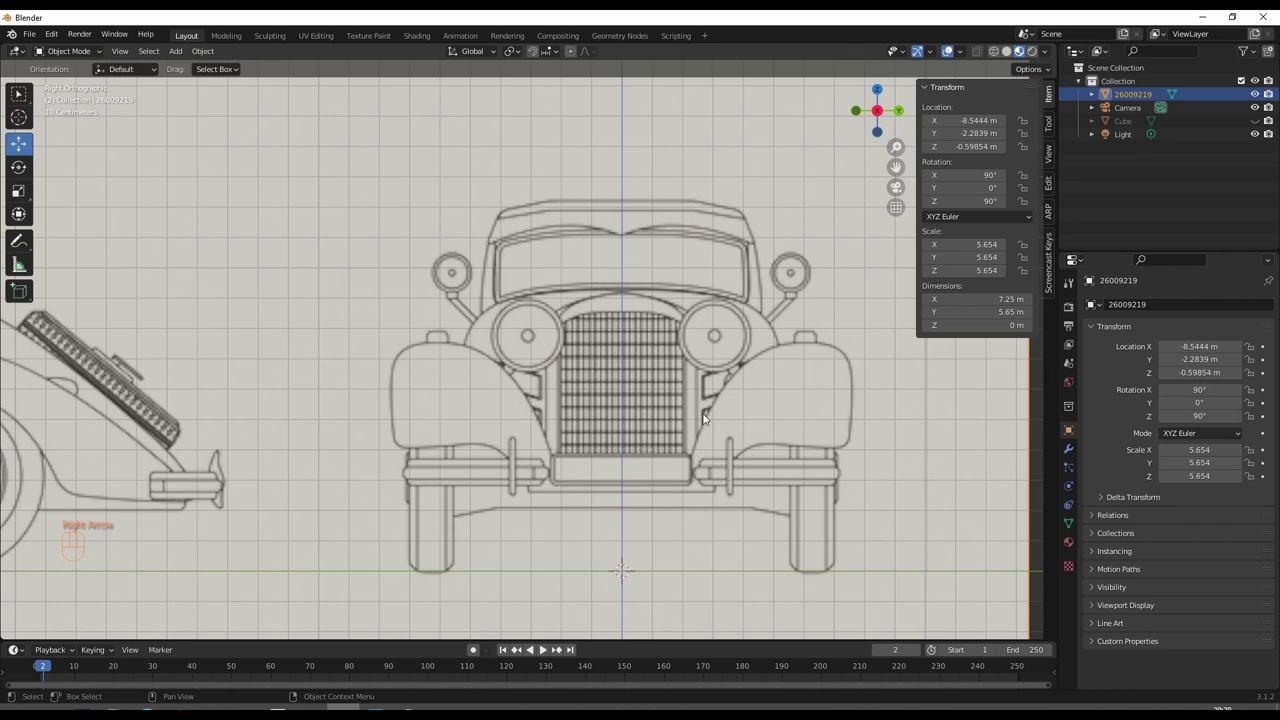
{"action": "key", "text": "g"}
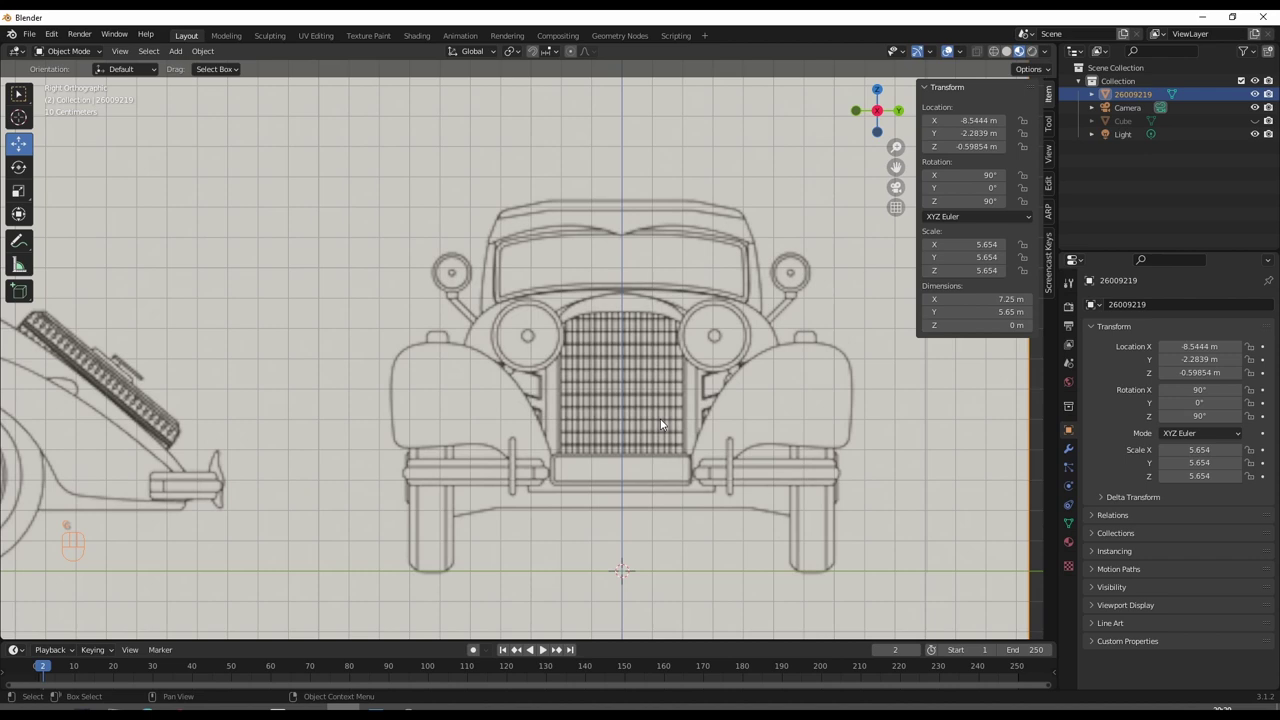
{"action": "key", "text": "Right"}
{"action": "key", "text": "Right"}
{"action": "key", "text": "Right"}
{"action": "key", "text": "Right"}
{"action": "key", "text": "Left"}
{"action": "key", "text": "Left"}
{"action": "key", "text": "Left"}
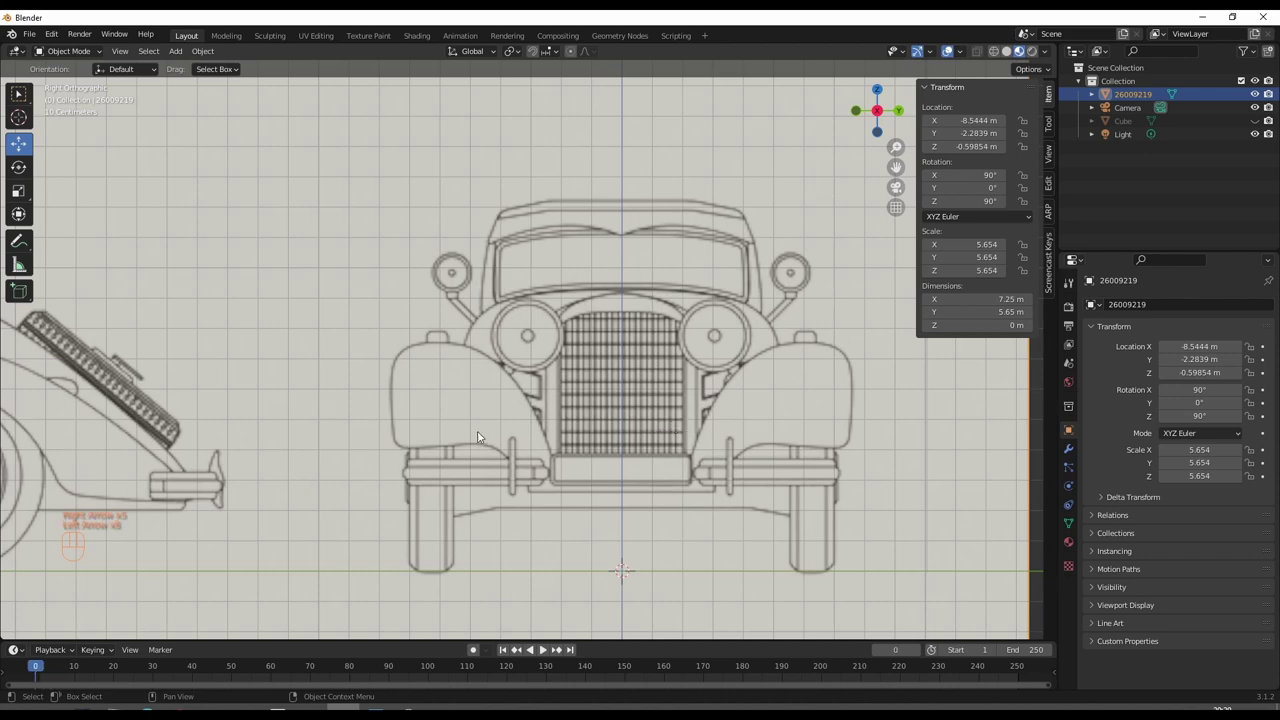
{"action": "key", "text": "Left"}
- Nudge the plane left/right and up until the car is centred with wheels on the ground line, and confirm
{"action": "left_click_drag", "start_coordinate": [383, 434], "coordinate": [414, 435]}
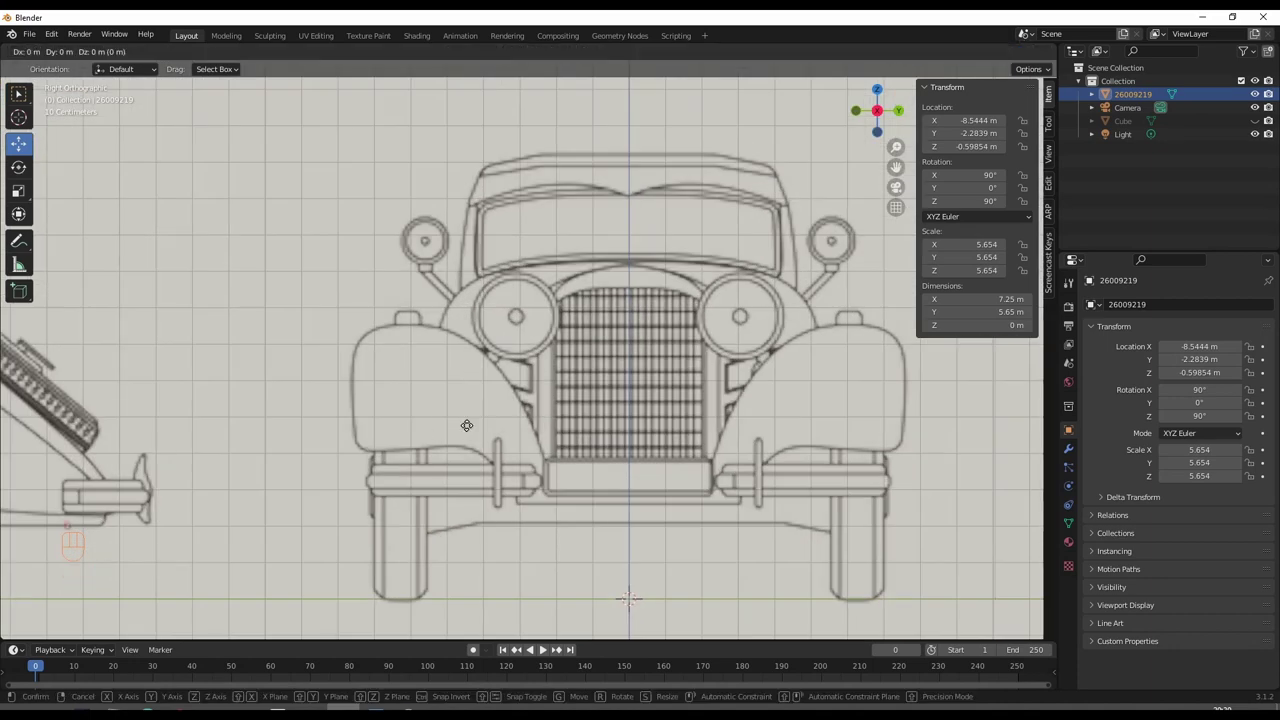
{"action": "key", "text": "Right"}
{"action": "key", "text": "Right"}
{"action": "key", "text": "Right"}
{"action": "key", "text": "Left"}
{"action": "key", "text": "Left"}
{"action": "key", "text": "Left"}
{"action": "key", "text": "Right"}
{"action": "key", "text": "Right"}
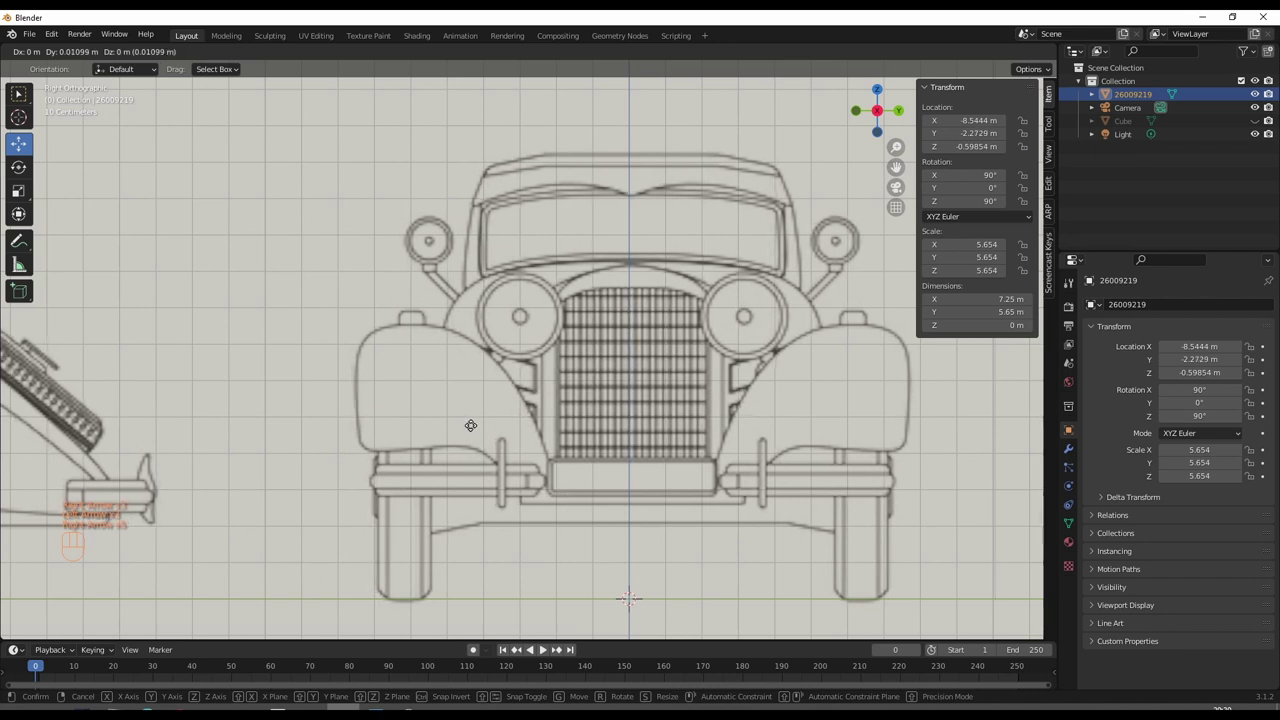
{"action": "key", "text": "Left"}
{"action": "key", "text": "Left"}
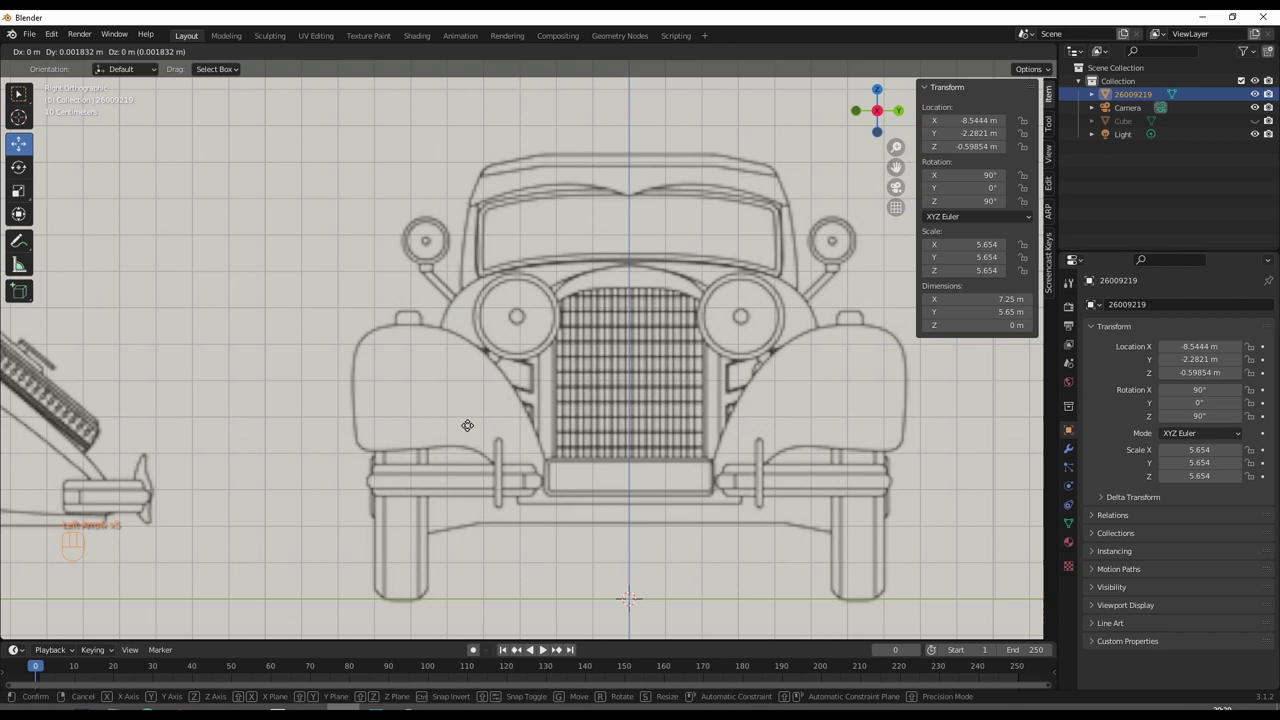
{"action": "key", "text": "Up"}
{"action": "key", "text": "Up"}
{"action": "key", "text": "Up"}
{"action": "key", "text": "Up"}
{"action": "key", "text": "Down"}
{"action": "key", "text": "Up"}
{"action": "left_click", "coordinate": [471, 425]}
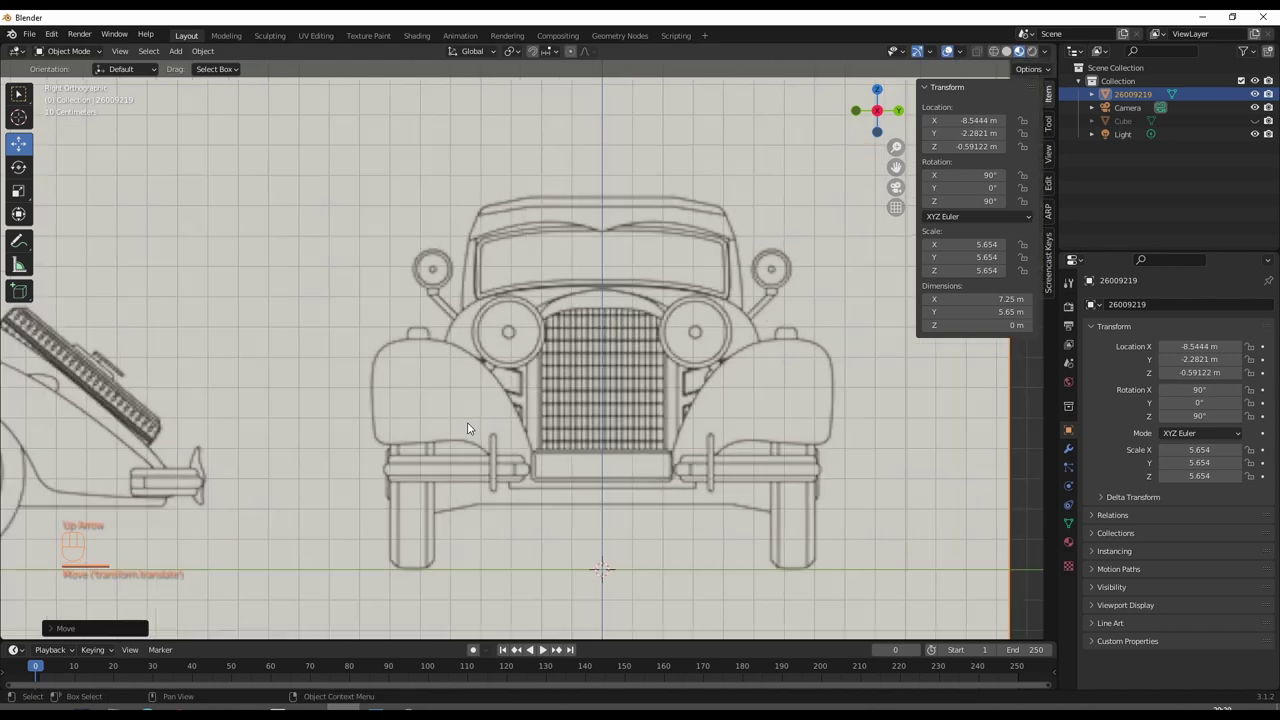
{"action": "left_click_drag", "start_coordinate": [377, 449], "coordinate": [464, 361]}
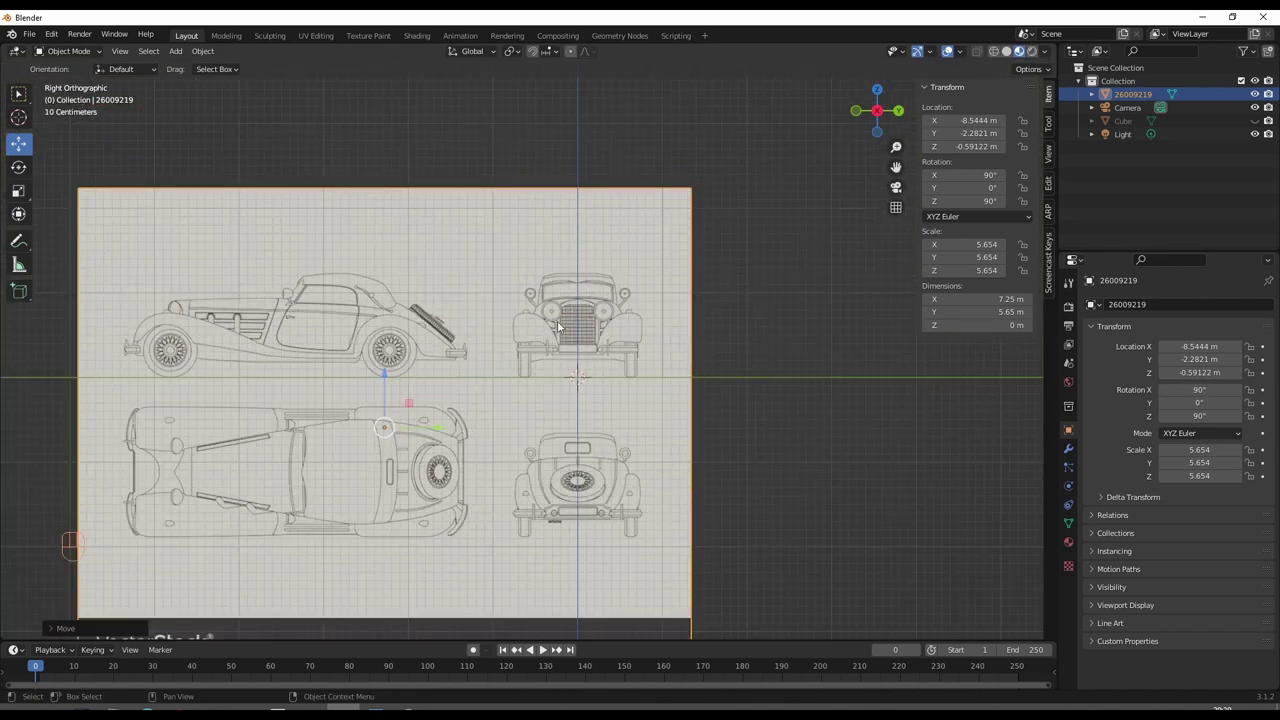
{"action": "left_click", "coordinate": [800, 280]}
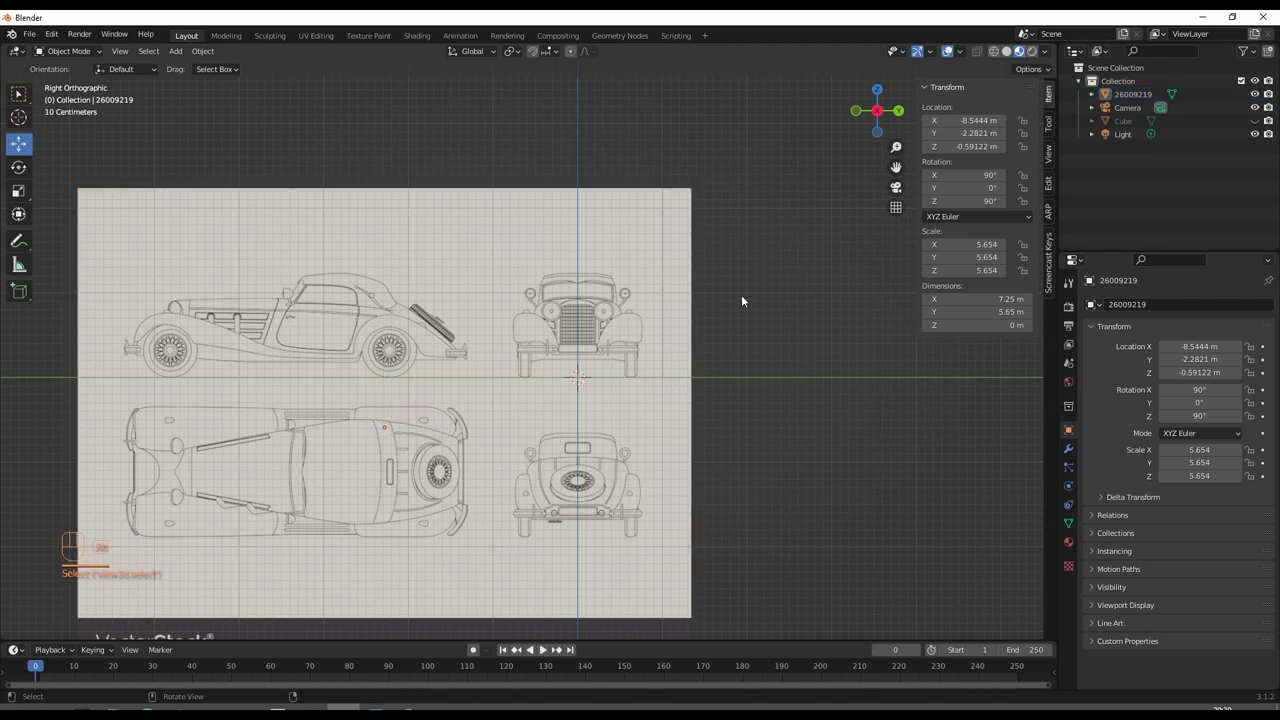
{"action": "key", "text": "alt+h"}
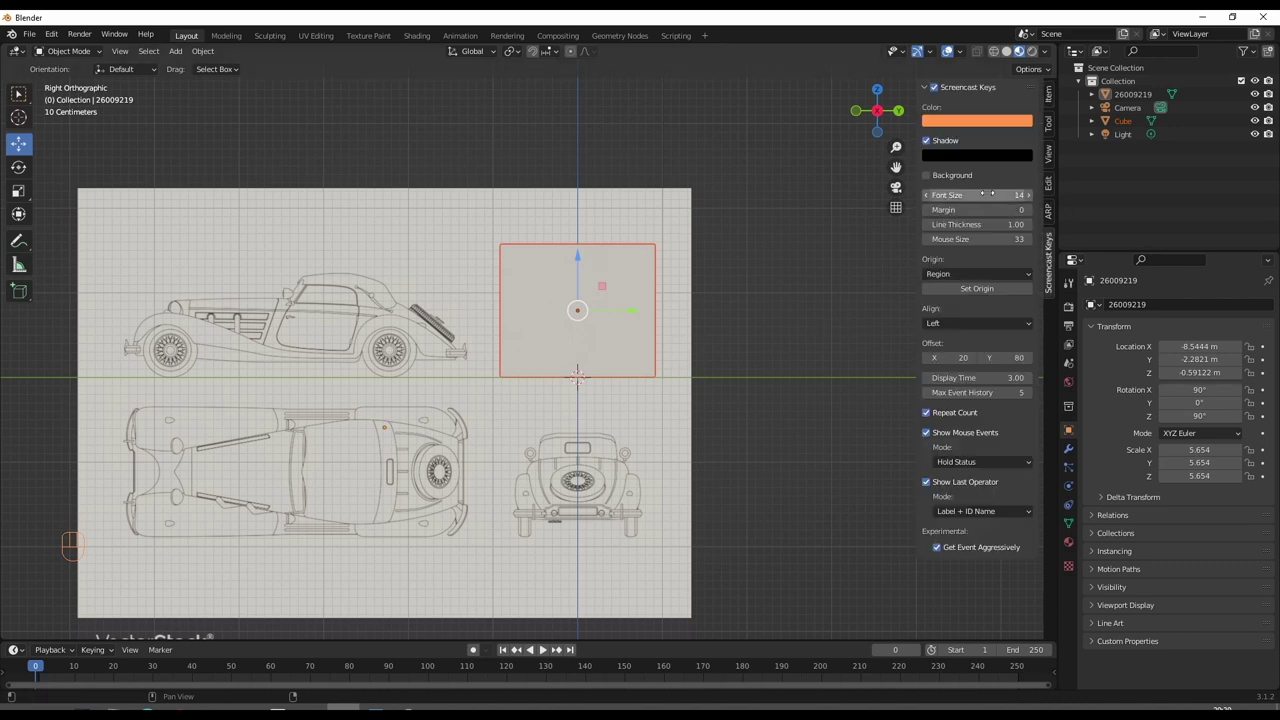
{"action": "left_click", "coordinate": [947, 144]}
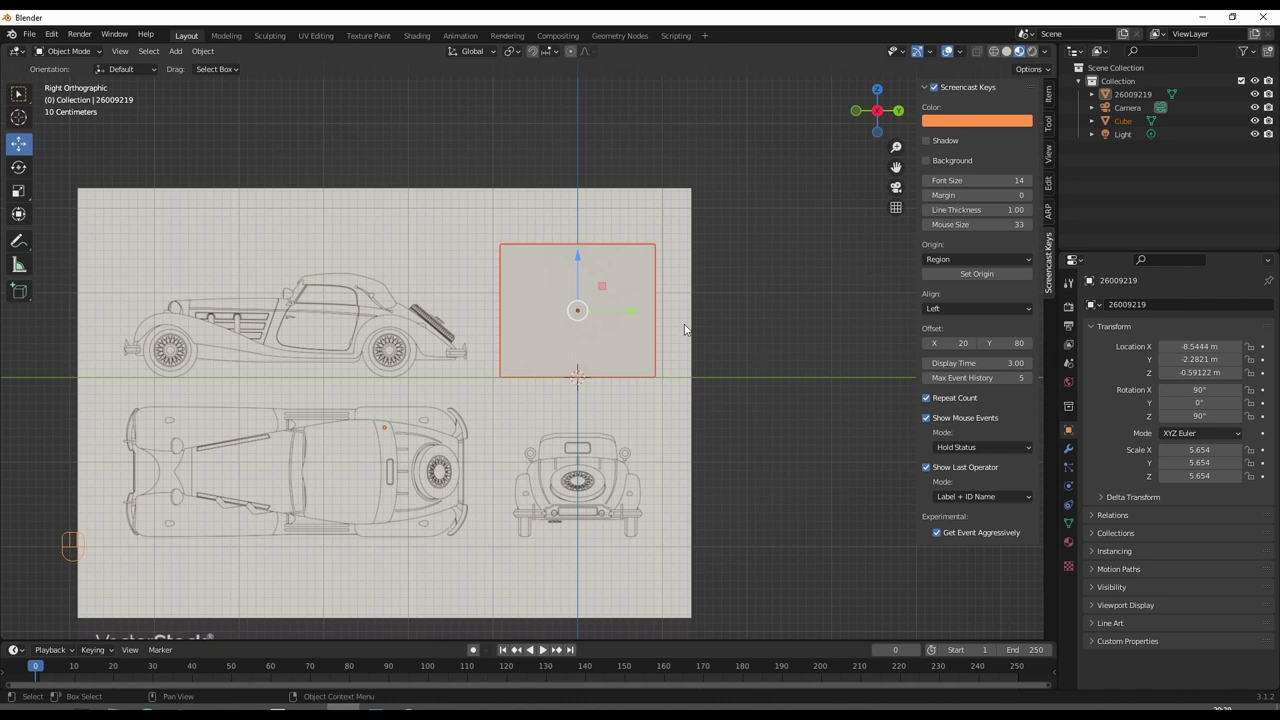
{"action": "left_click", "coordinate": [769, 312]}
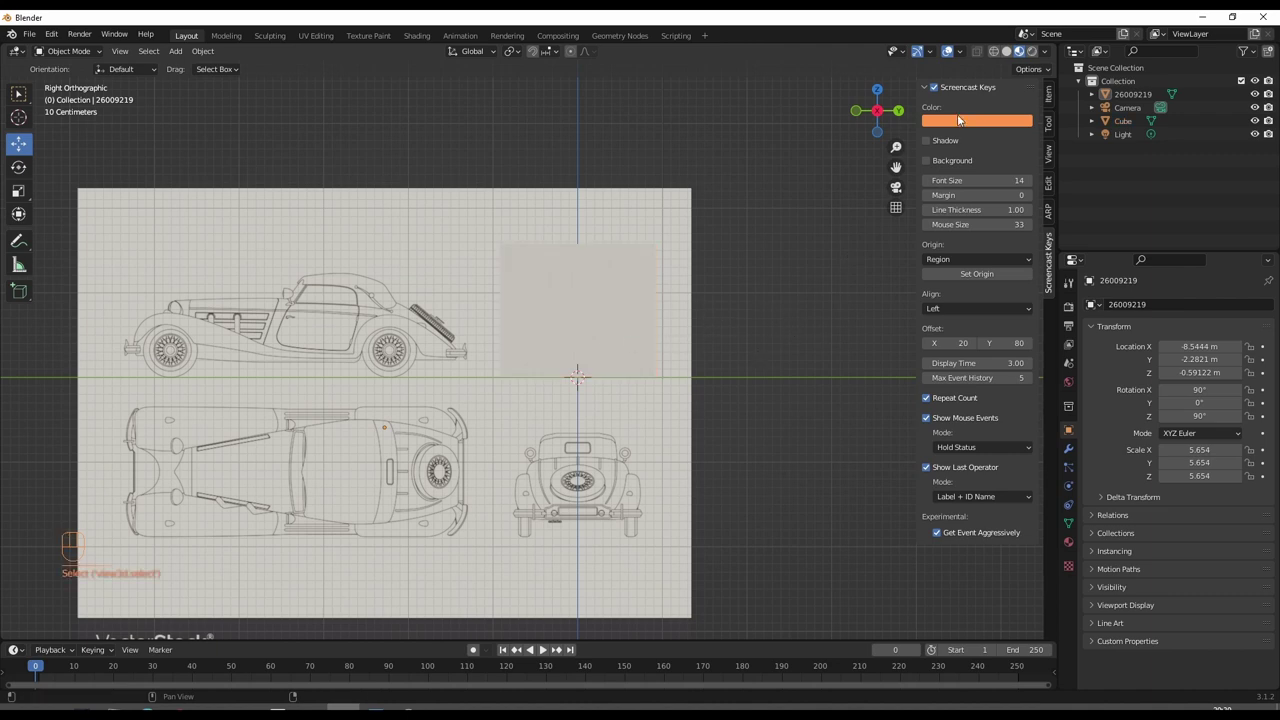
{"action": "left_click", "coordinate": [1060, 90]}
{"action": "left_click", "coordinate": [606, 300]}
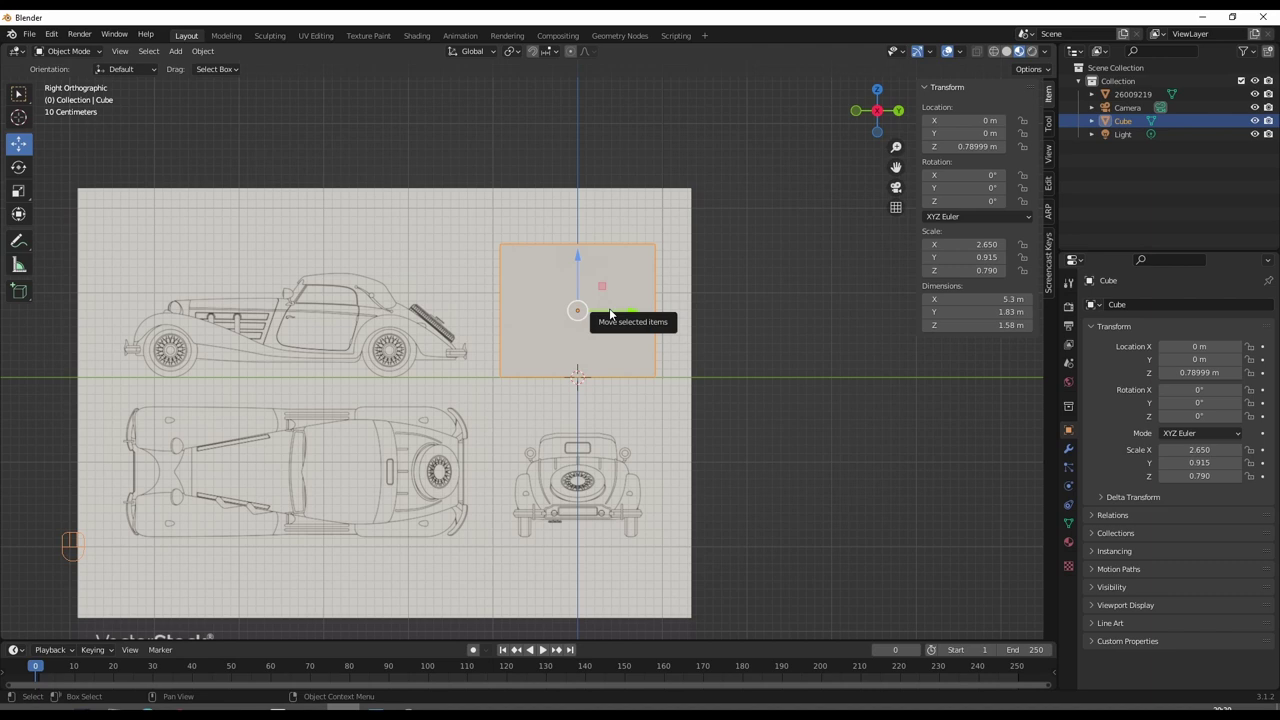
- Duplicate the blueprint plane in place and slide the copy about 8.6 m along X into the cube
{"action": "left_click_drag", "start_coordinate": [593, 327], "coordinate": [639, 335]}
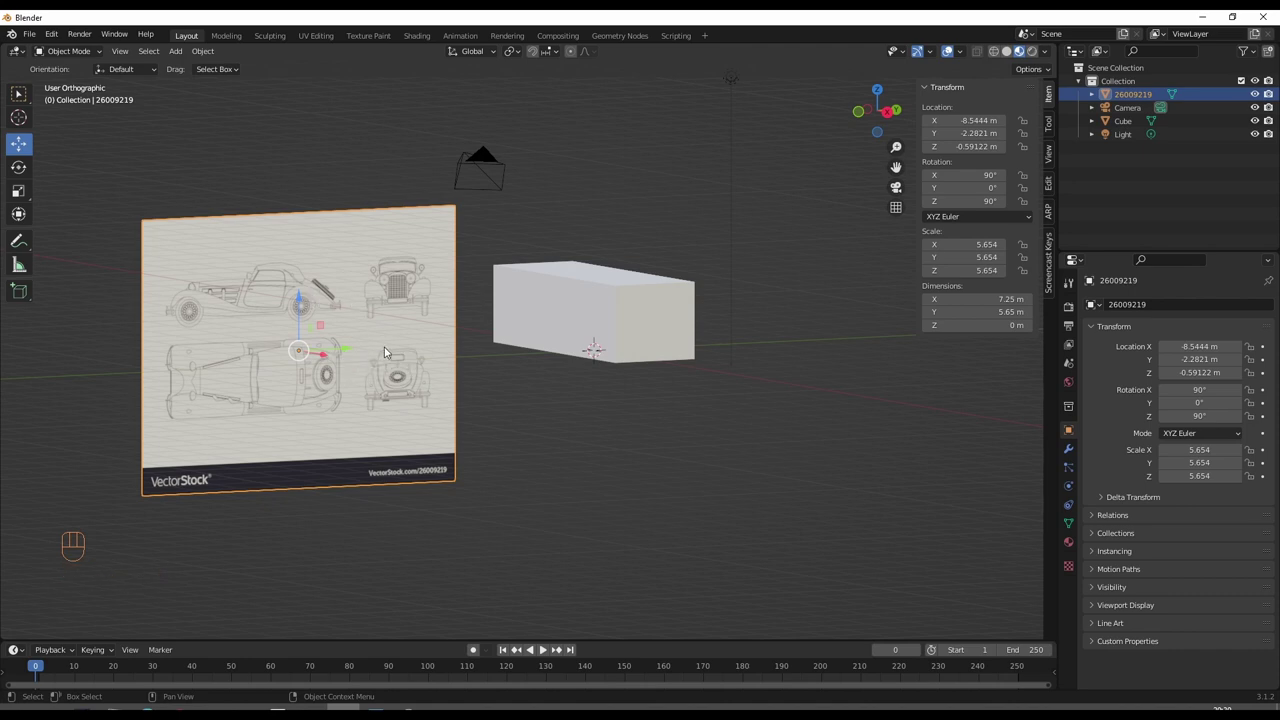
{"action": "key", "text": "shift+d"}
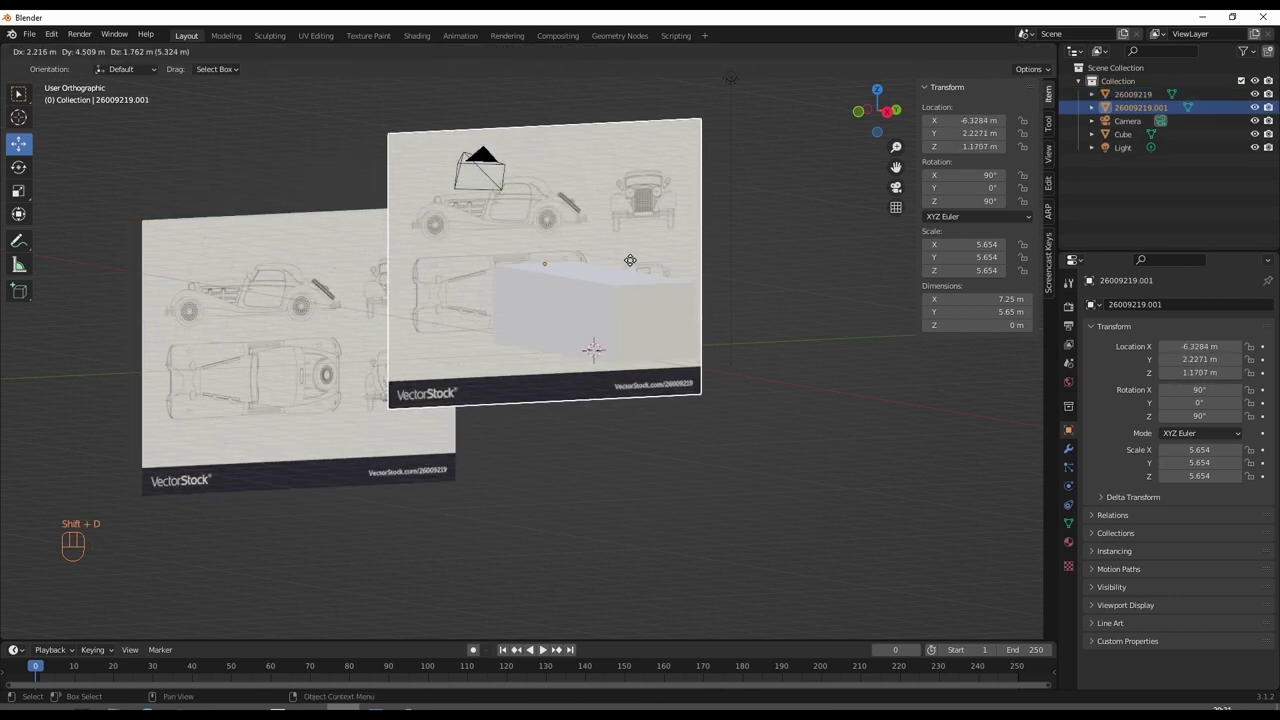
{"action": "right_click", "coordinate": [594, 265]}
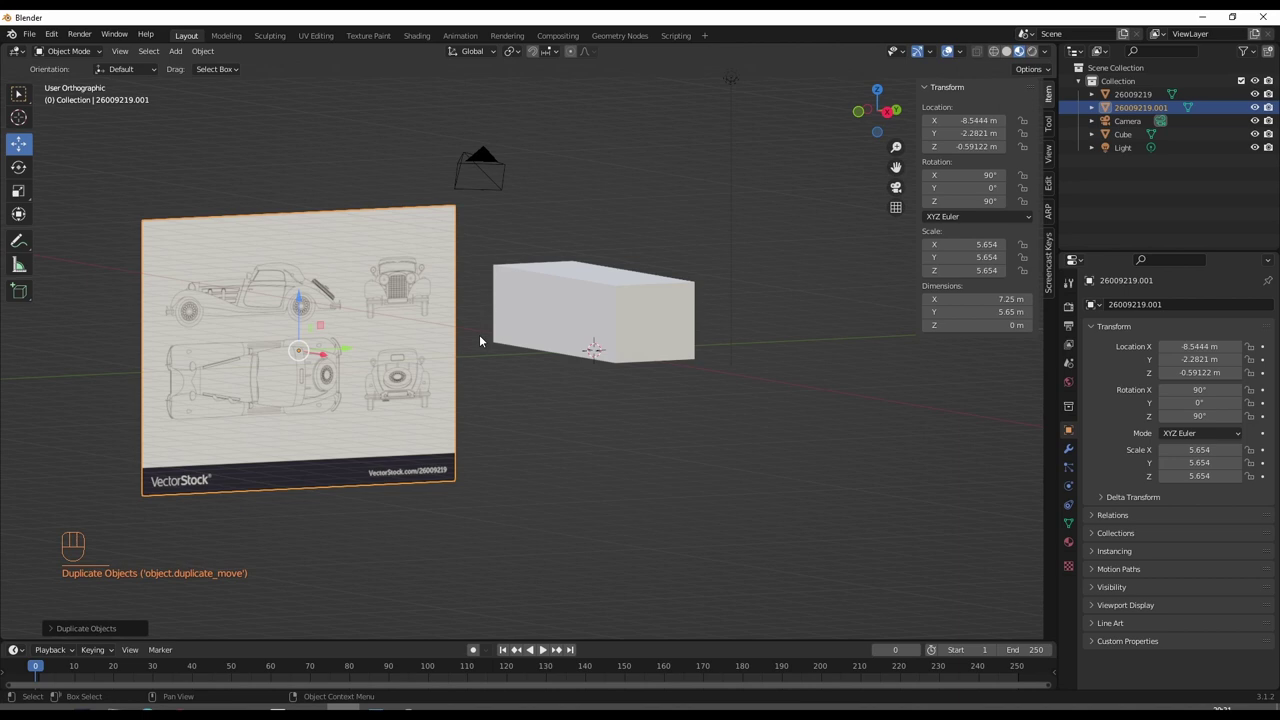
{"action": "left_click_drag", "start_coordinate": [500, 395], "coordinate": [514, 411]}
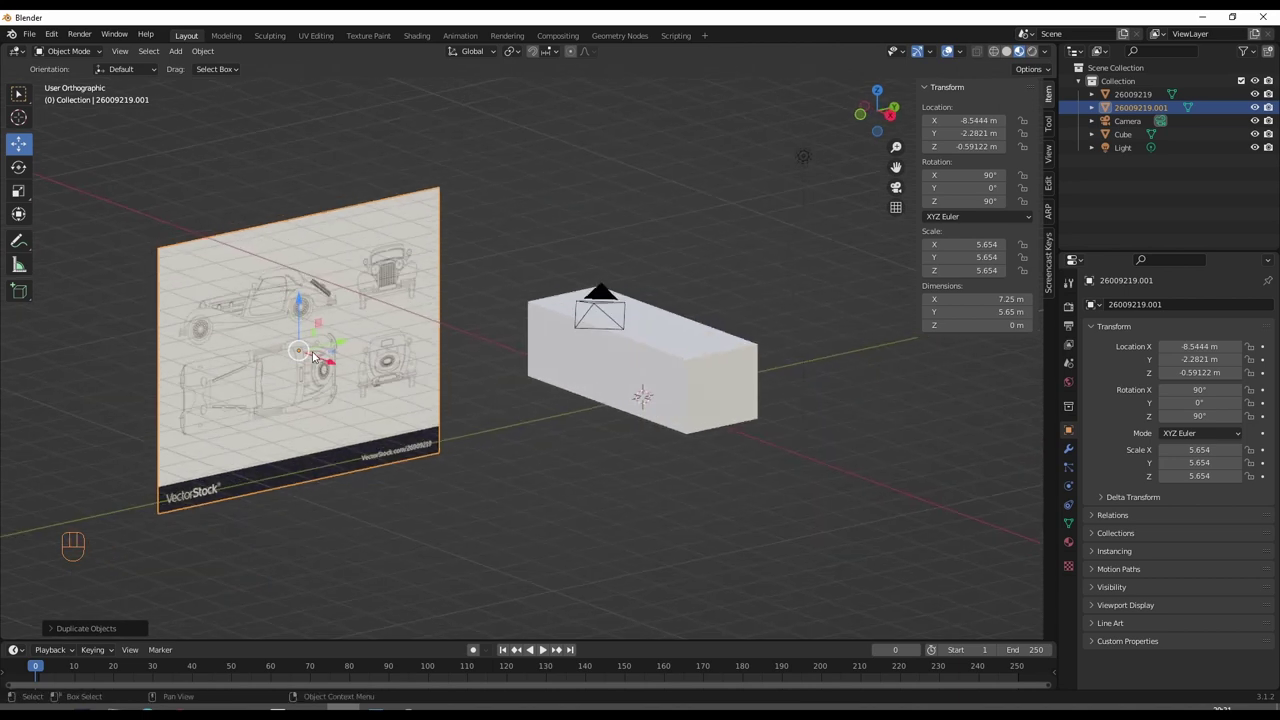
{"action": "left_click_drag", "start_coordinate": [331, 368], "coordinate": [590, 434]}
{"action": "left_click", "coordinate": [299, 280]}
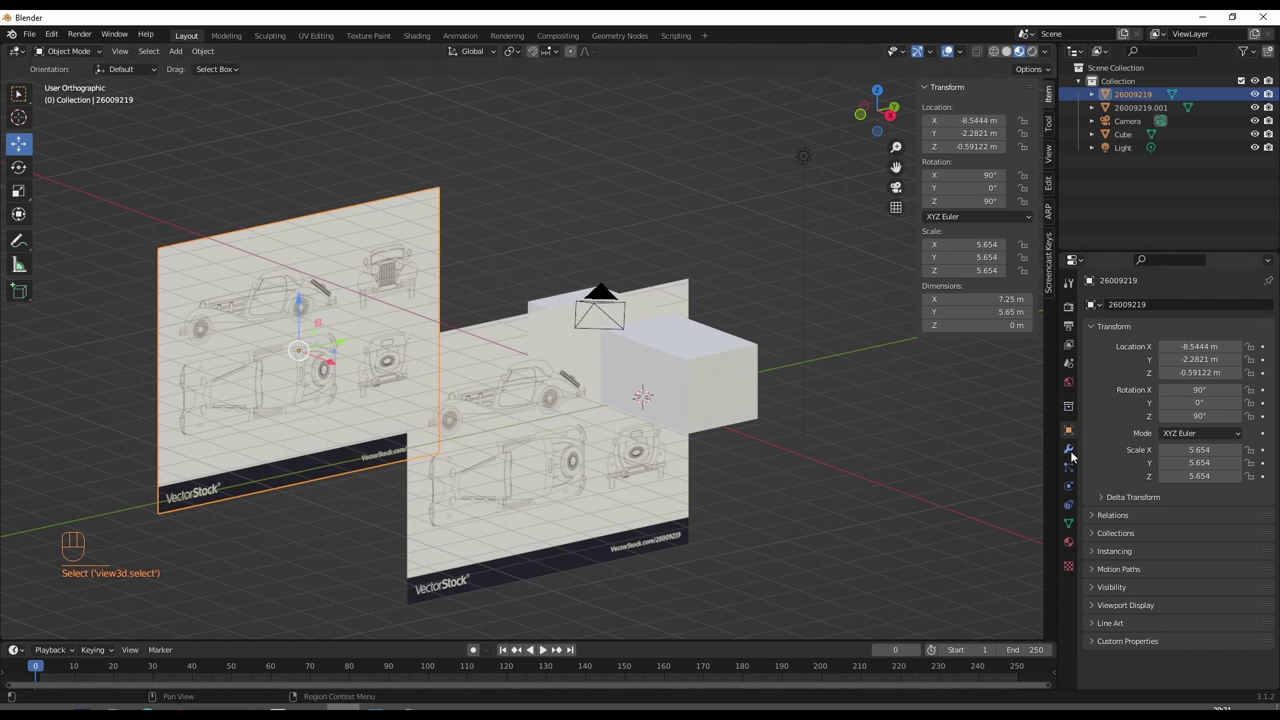
- Lock all nine Location, Rotation and Scale channels of the original plane and untick Selectable
{"action": "left_click", "coordinate": [1075, 437]}
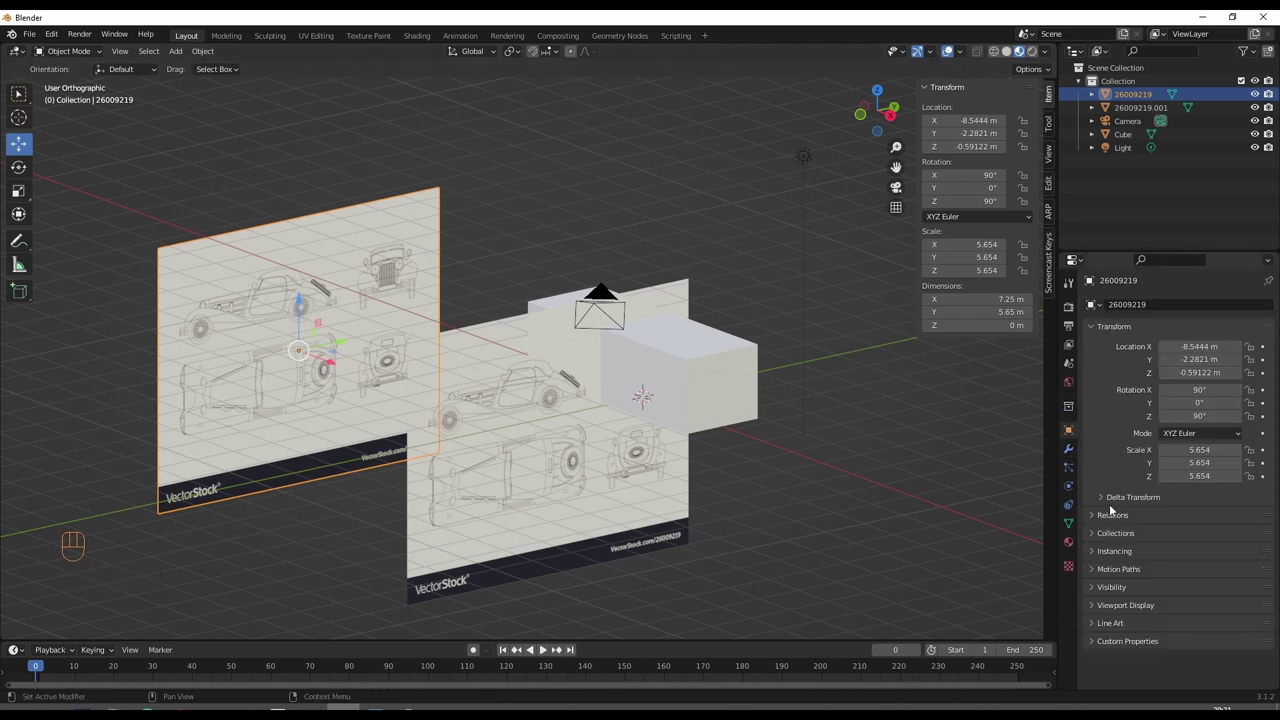
{"action": "left_click", "coordinate": [1253, 351]}
{"action": "left_click", "coordinate": [1253, 364]}
{"action": "left_click", "coordinate": [1253, 374]}
{"action": "left_click", "coordinate": [1255, 402]}
{"action": "left_click", "coordinate": [1254, 395]}
{"action": "left_click", "coordinate": [1256, 425]}
{"action": "left_click", "coordinate": [1257, 455]}
{"action": "left_click", "coordinate": [1255, 465]}
{"action": "left_click", "coordinate": [1255, 477]}
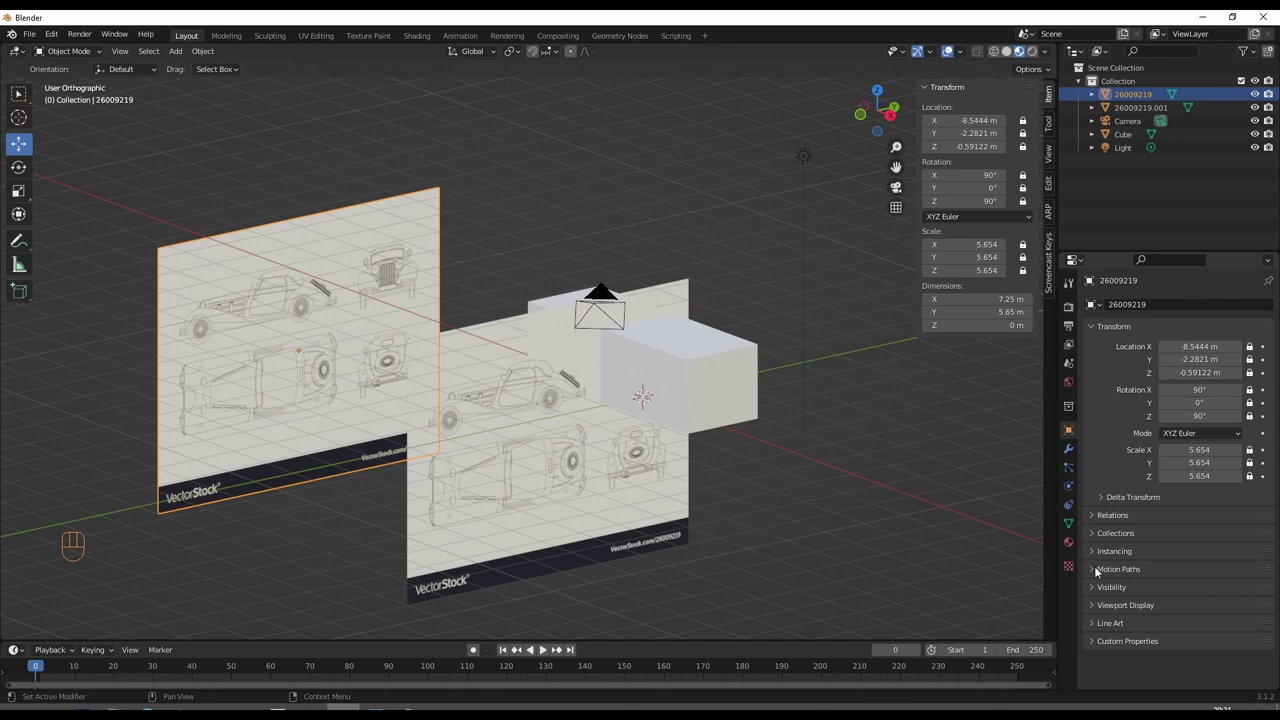
{"action": "left_click", "coordinate": [1097, 591]}
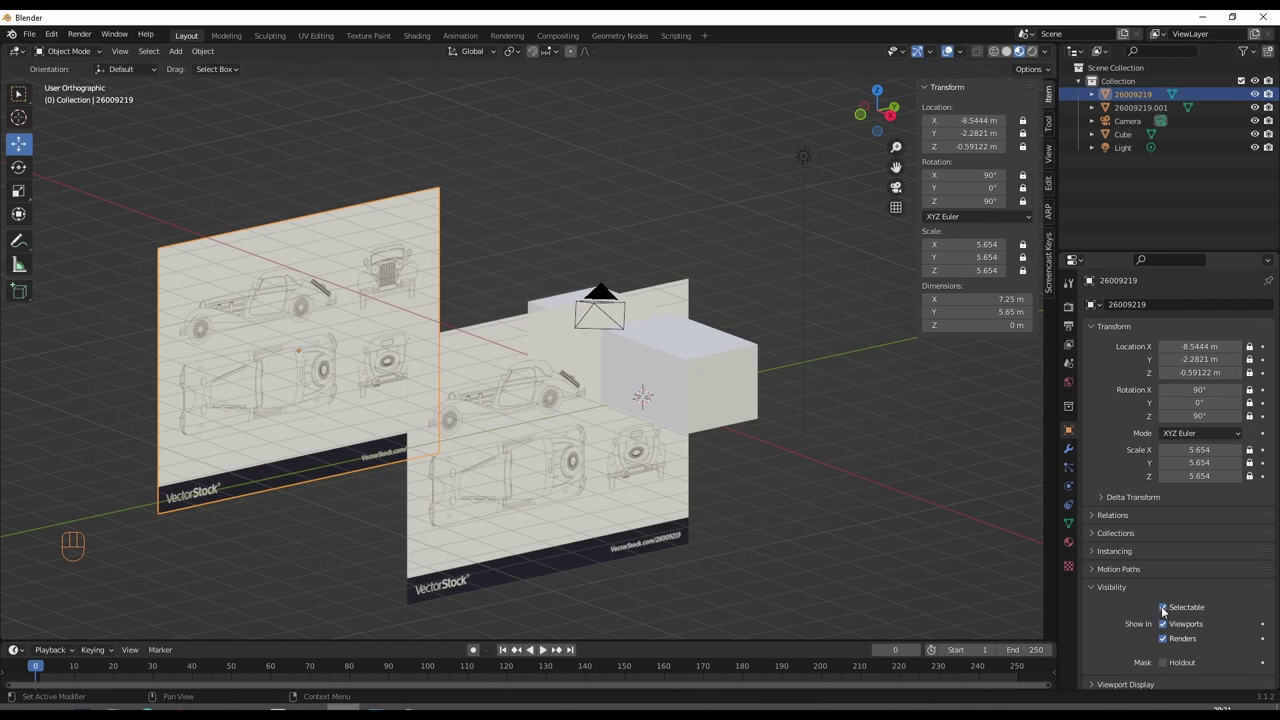
{"action": "left_click", "coordinate": [1176, 607]}
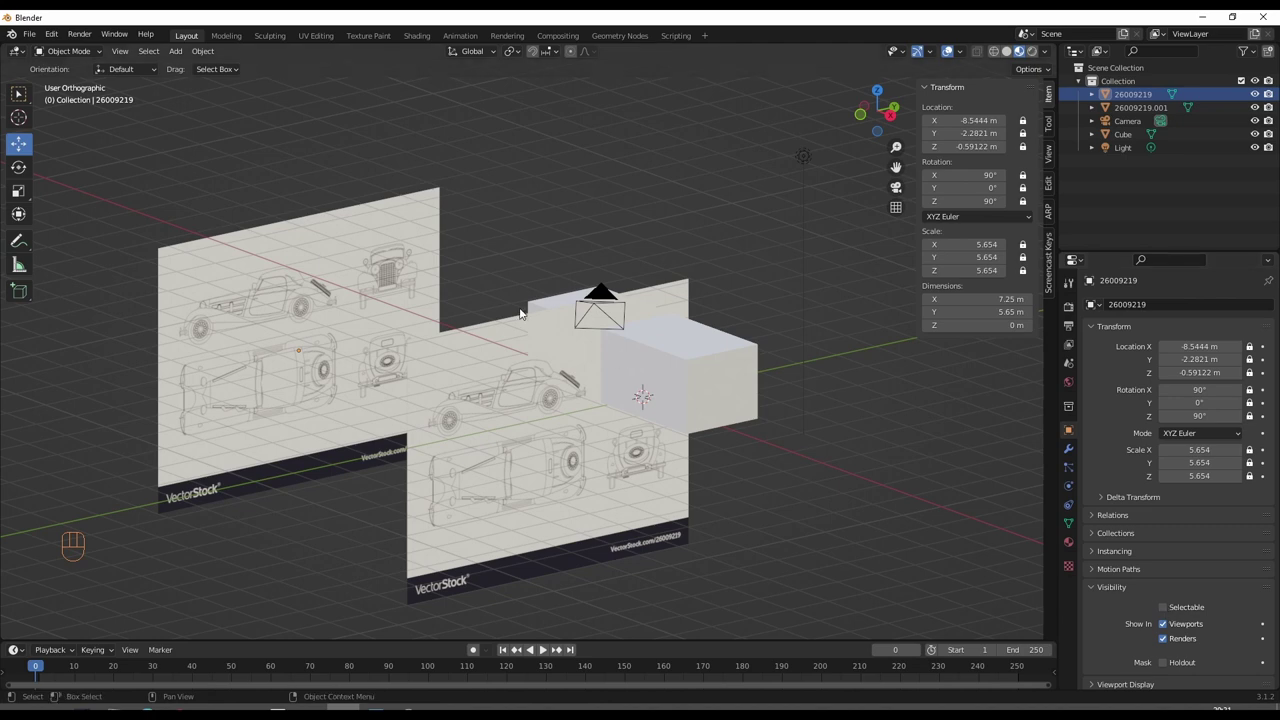
- Select the duplicate plane 26009219.001 and bring it beside the cube along Y (about 4.35 m)
{"action": "left_click", "coordinate": [331, 240]}
{"action": "left_click", "coordinate": [374, 246]}
{"action": "left_click_drag", "start_coordinate": [218, 199], "coordinate": [260, 263]}
{"action": "left_click_drag", "start_coordinate": [278, 284], "coordinate": [240, 228]}
{"action": "left_click", "coordinate": [233, 218]}
{"action": "left_click", "coordinate": [361, 324]}
{"action": "left_click", "coordinate": [525, 406]}
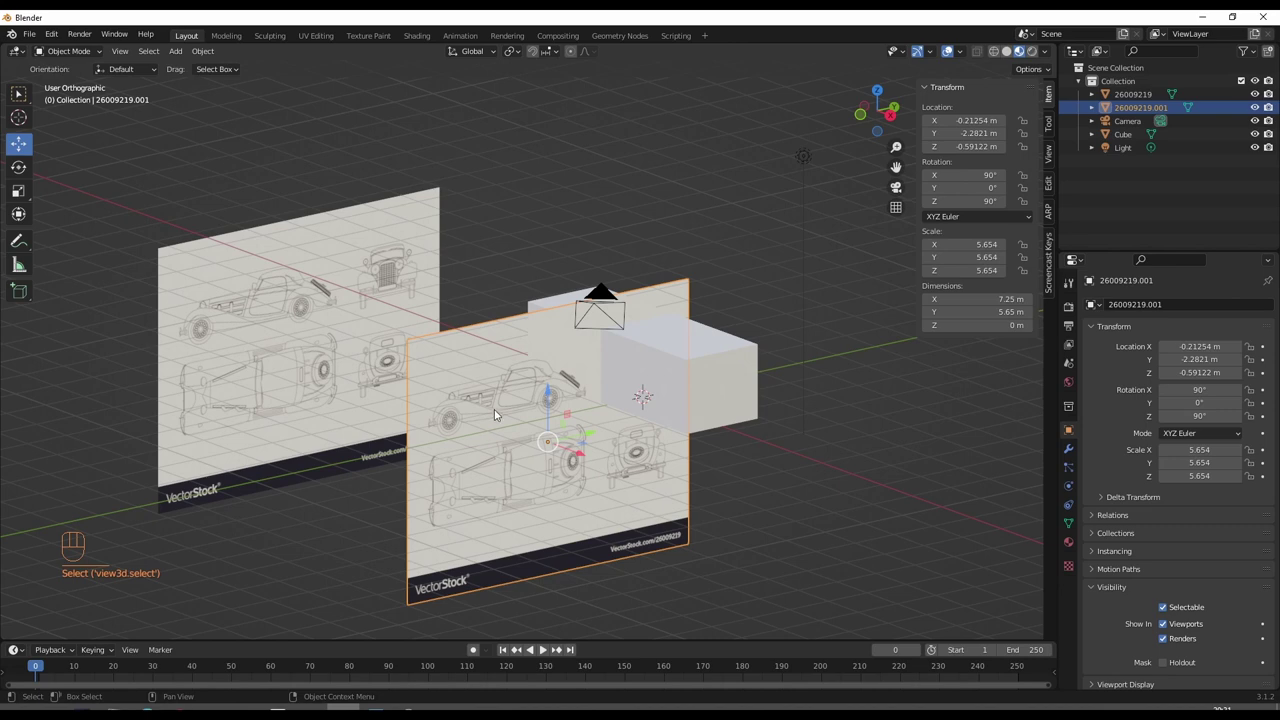
- Rotate the copy 180° about Z so it faces the opposite way across the cube
{"action": "key", "text": "r"}
{"action": "key", "text": "z"}
{"action": "key", "text": "9"}
{"action": "key", "text": "0"}
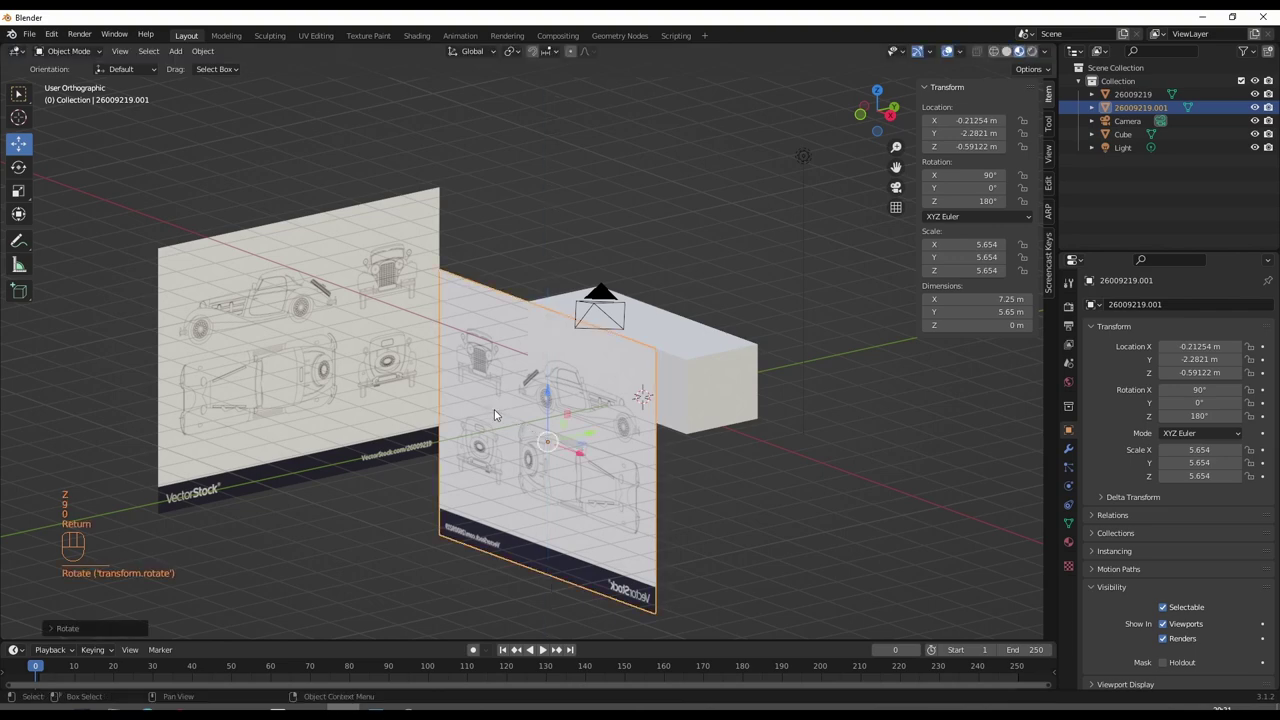
{"action": "key", "text": "Return"}
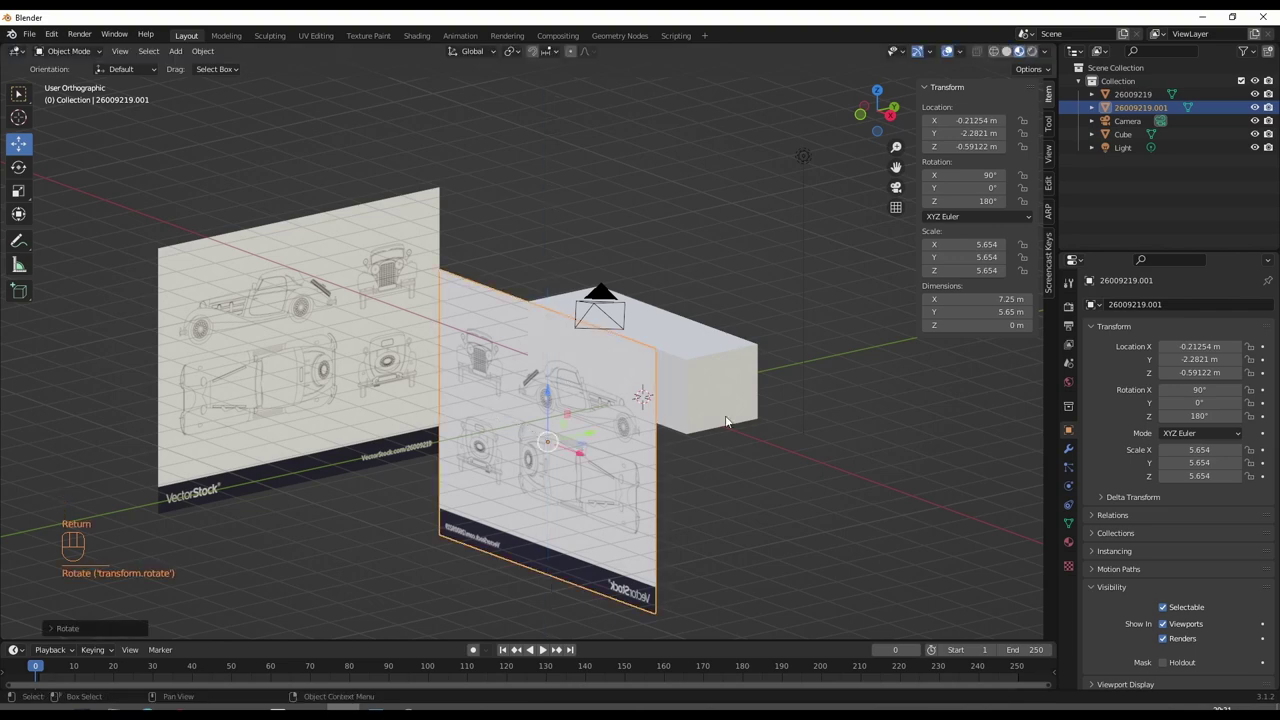
{"action": "left_click_drag", "start_coordinate": [665, 438], "coordinate": [731, 423]}
{"action": "left_click_drag", "start_coordinate": [730, 423], "coordinate": [618, 451]}
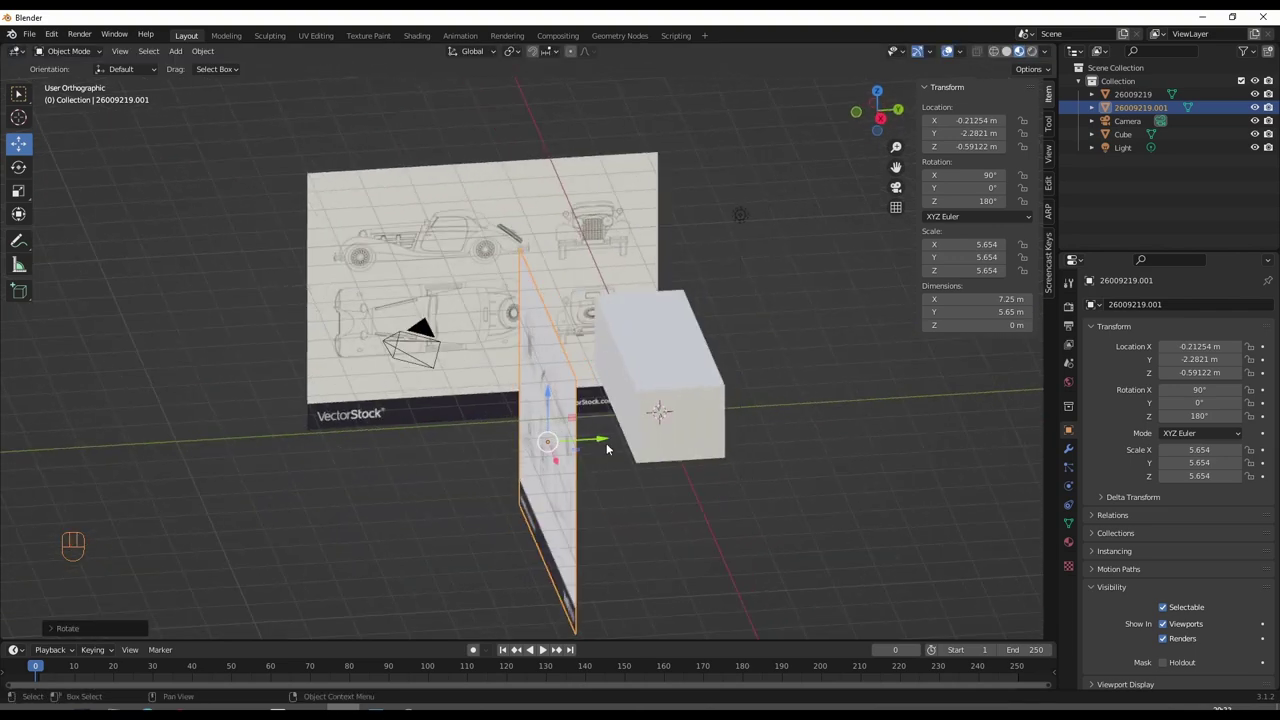
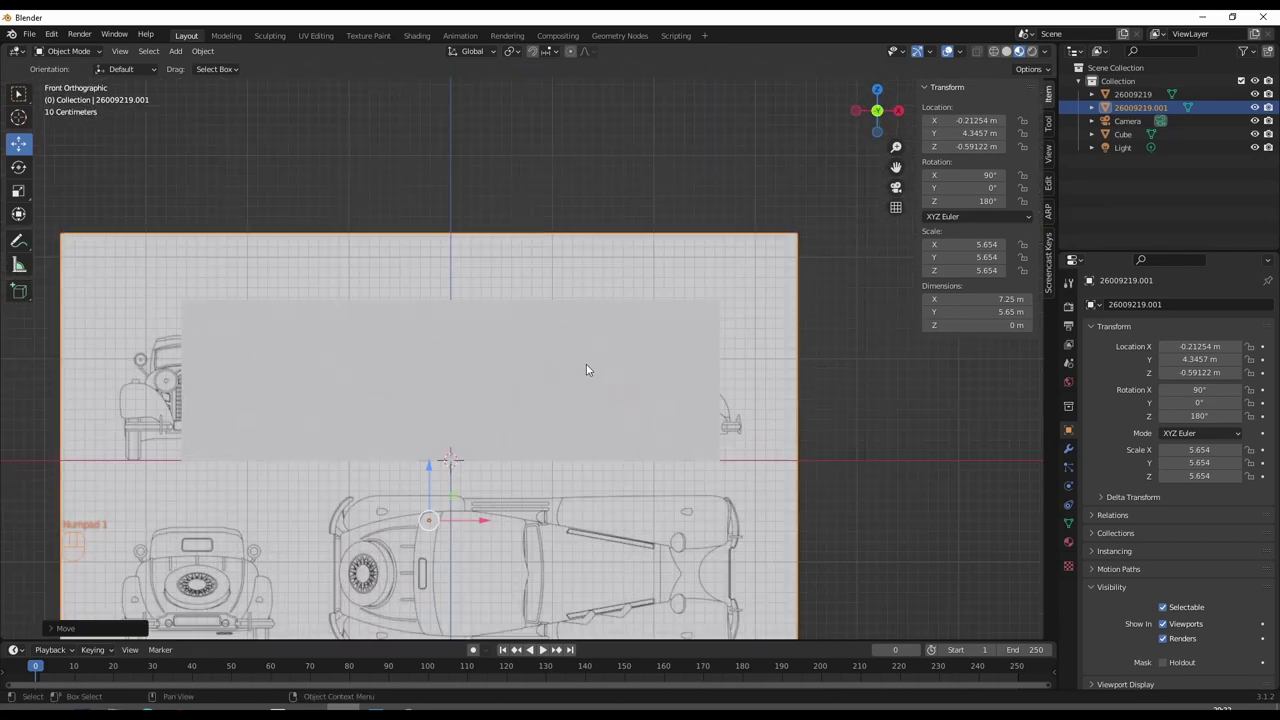
- Slide the copy along X to about -1.14 m so its top-view car drawing centres over the cube
{"action": "left_click_drag", "start_coordinate": [597, 359], "coordinate": [639, 305]}
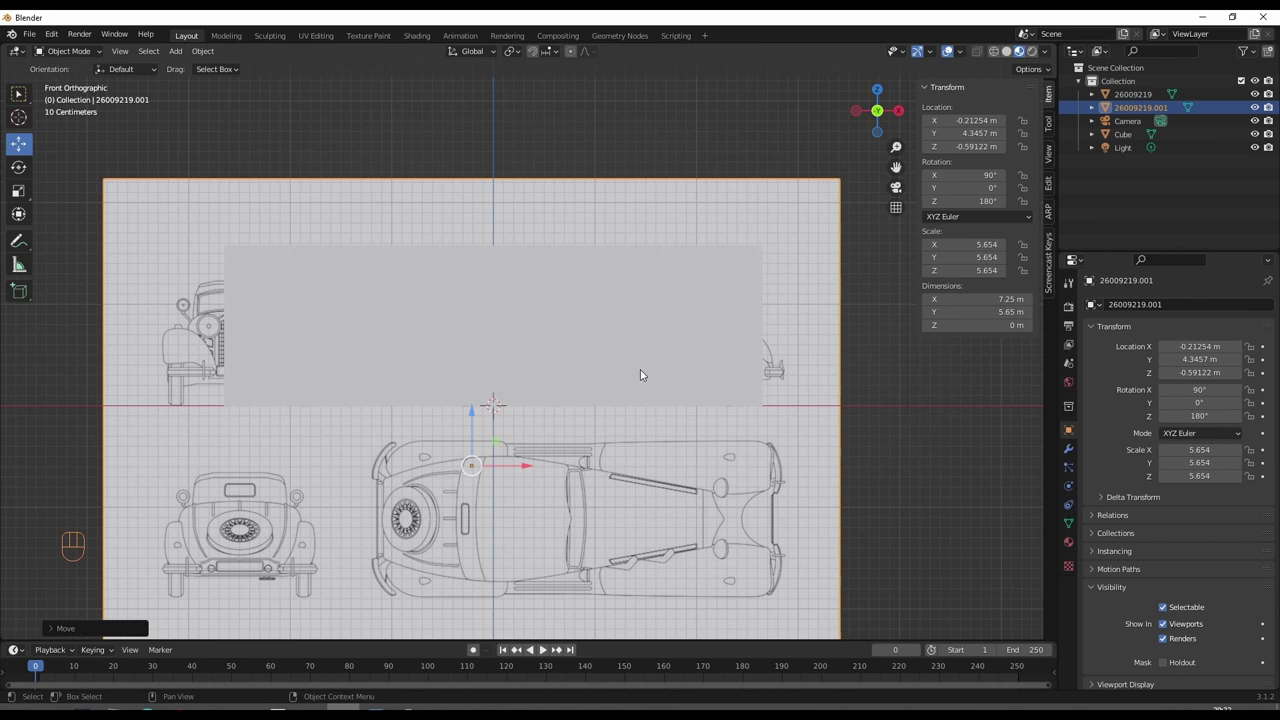
{"action": "left_click_drag", "start_coordinate": [572, 461], "coordinate": [307, 457]}
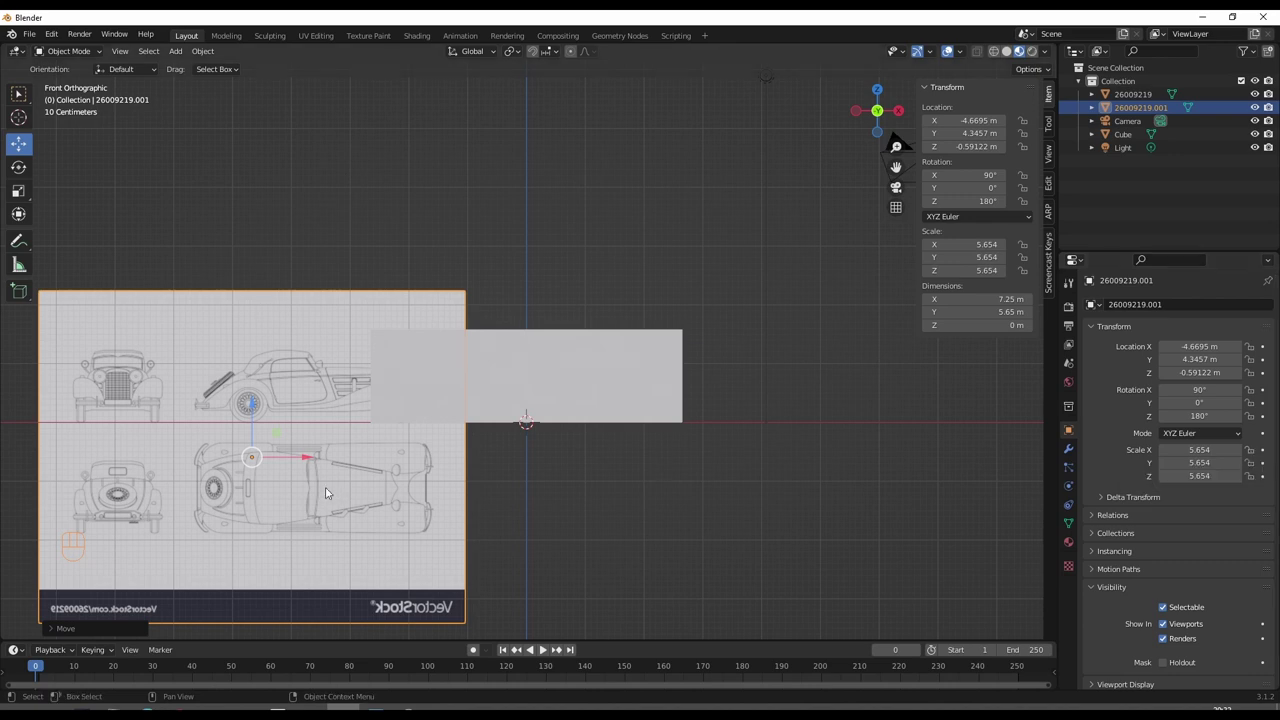
{"action": "left_click_drag", "start_coordinate": [303, 462], "coordinate": [260, 456]}
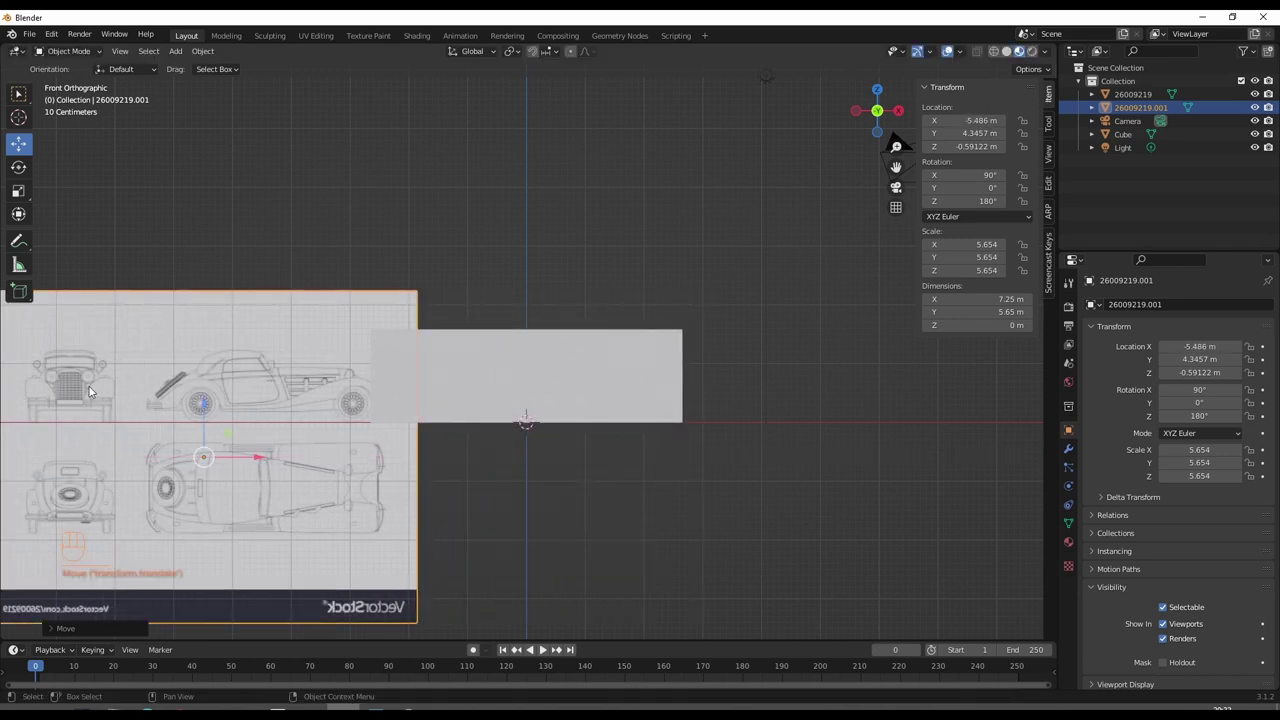
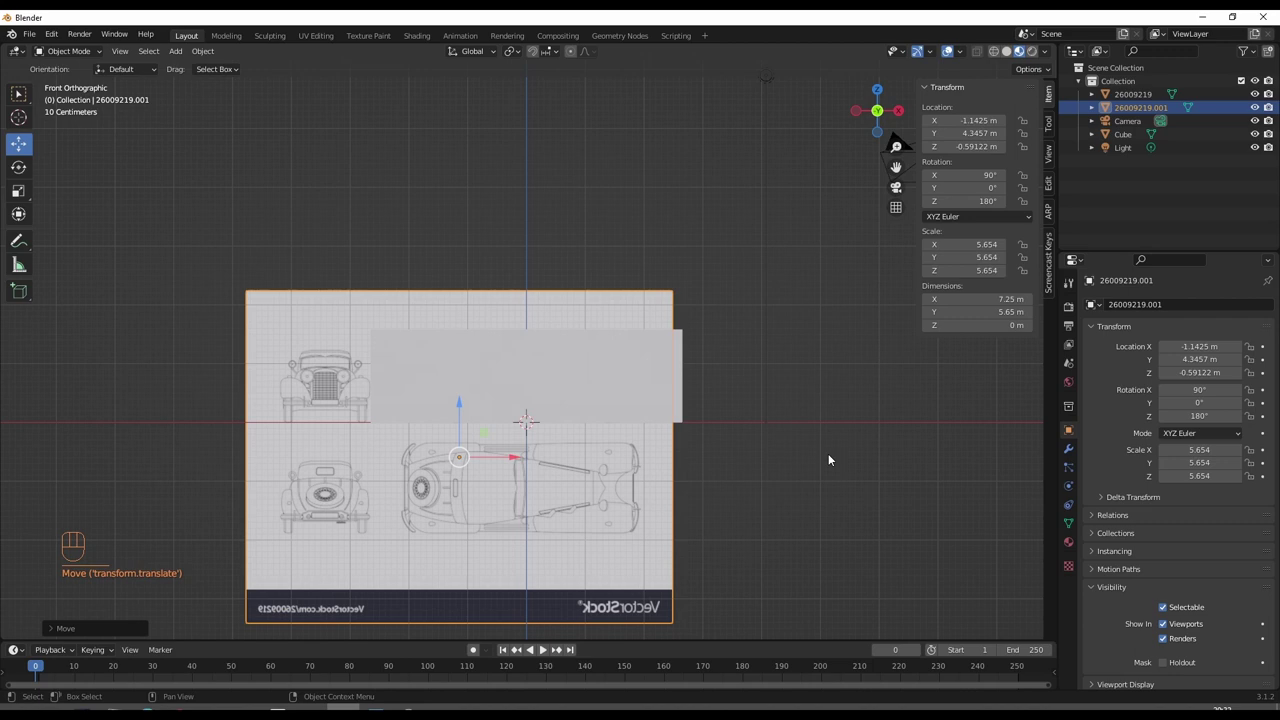
{"action": "left_click_drag", "start_coordinate": [713, 456], "coordinate": [617, 468]}
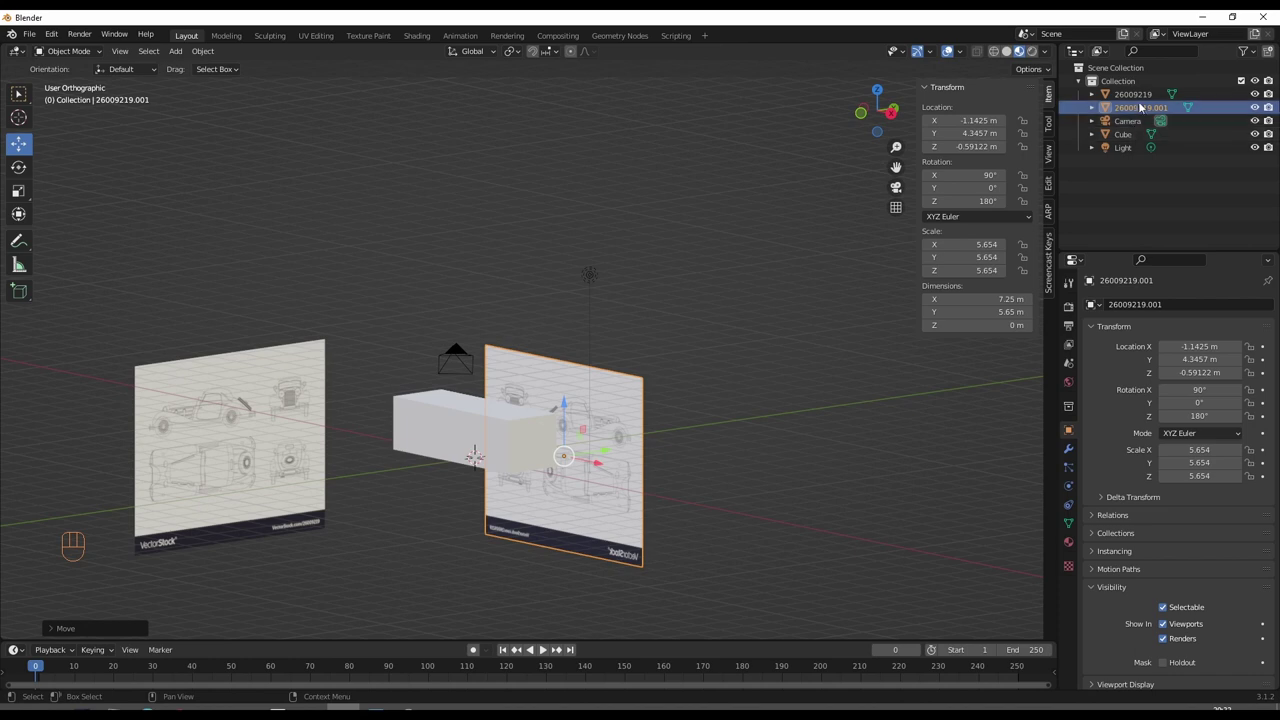
- Make plane 26009219 selectable again and unlock its scale, keeping location and rotation locked, viewed from the side
{"action": "left_click", "coordinate": [1144, 101]}
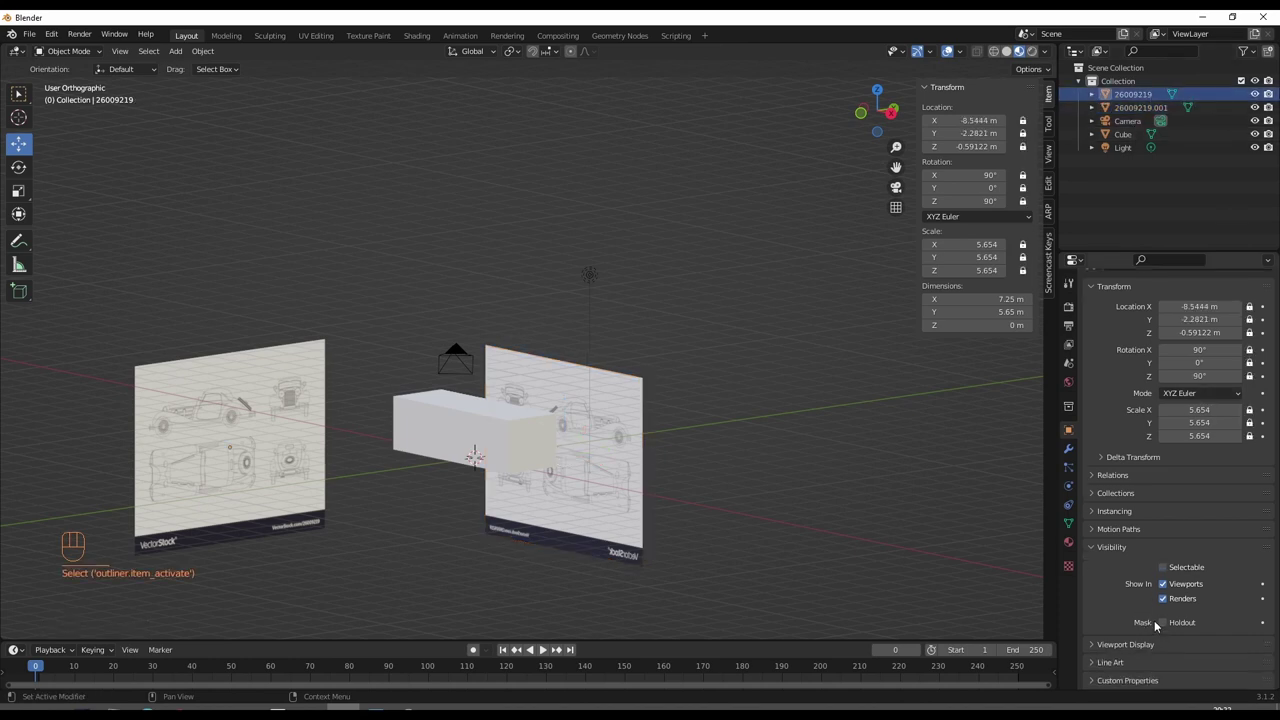
{"action": "left_click", "coordinate": [1171, 571]}
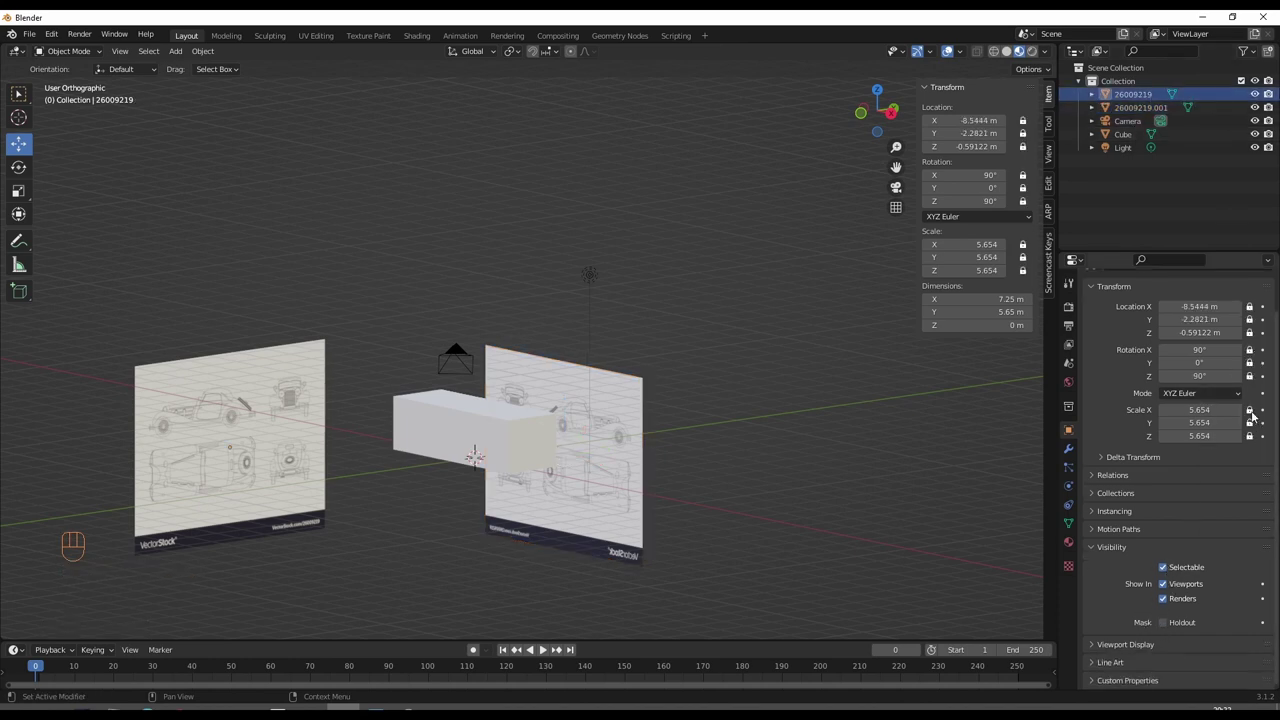
{"action": "double_click", "coordinate": [1251, 414]}
{"action": "left_click", "coordinate": [1253, 438]}
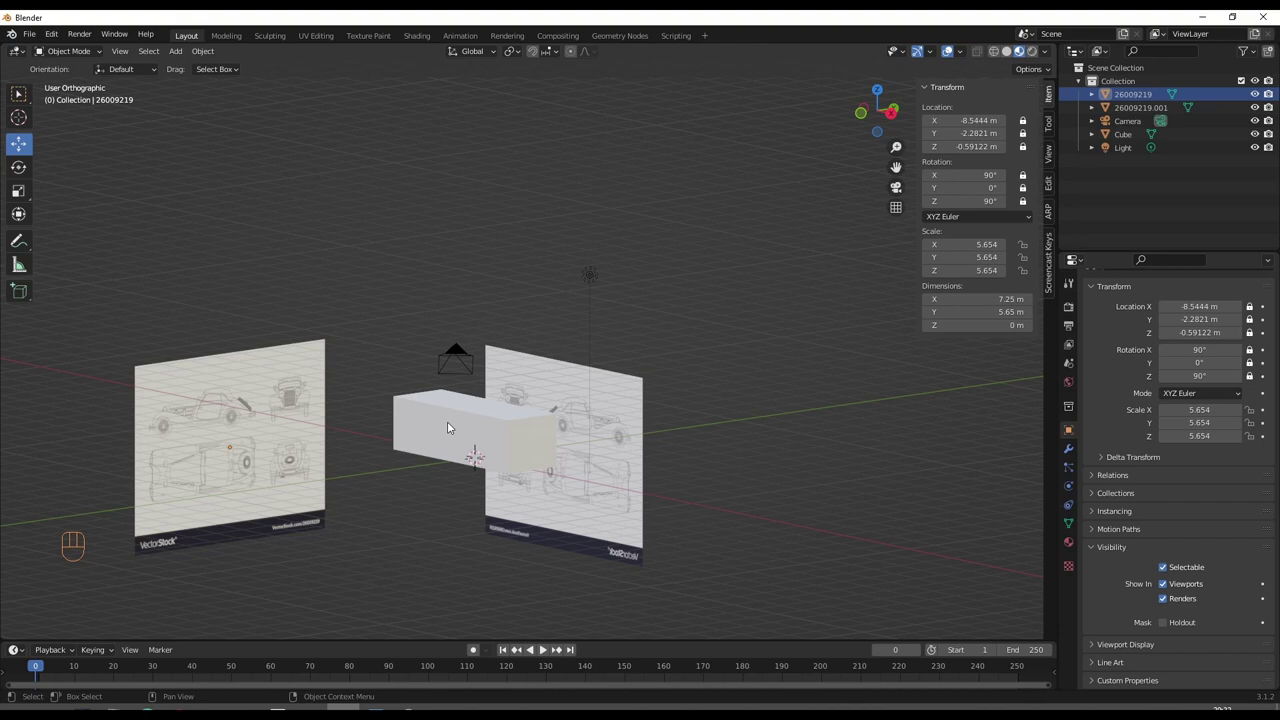
{"action": "key", "text": "KP_3"}
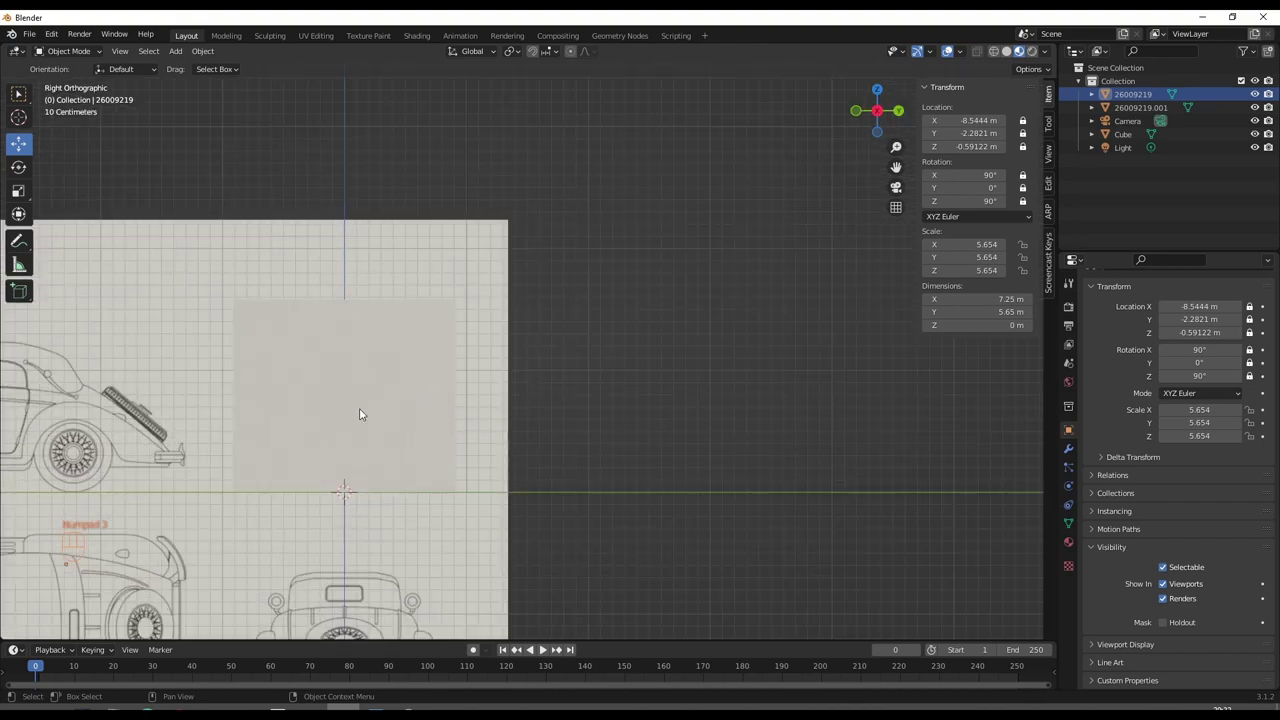
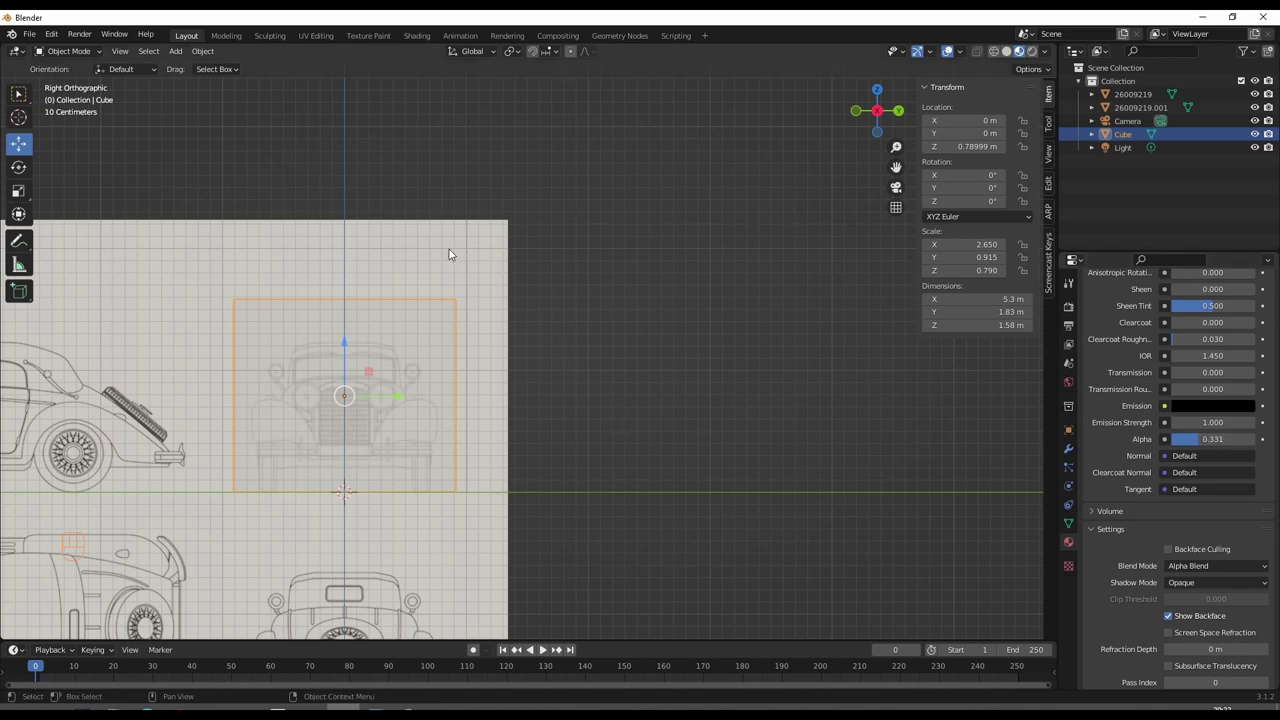
- Select the front blueprint plane and unlock its location axes in Object Properties, rotation staying locked
{"action": "left_click", "coordinate": [455, 254]}
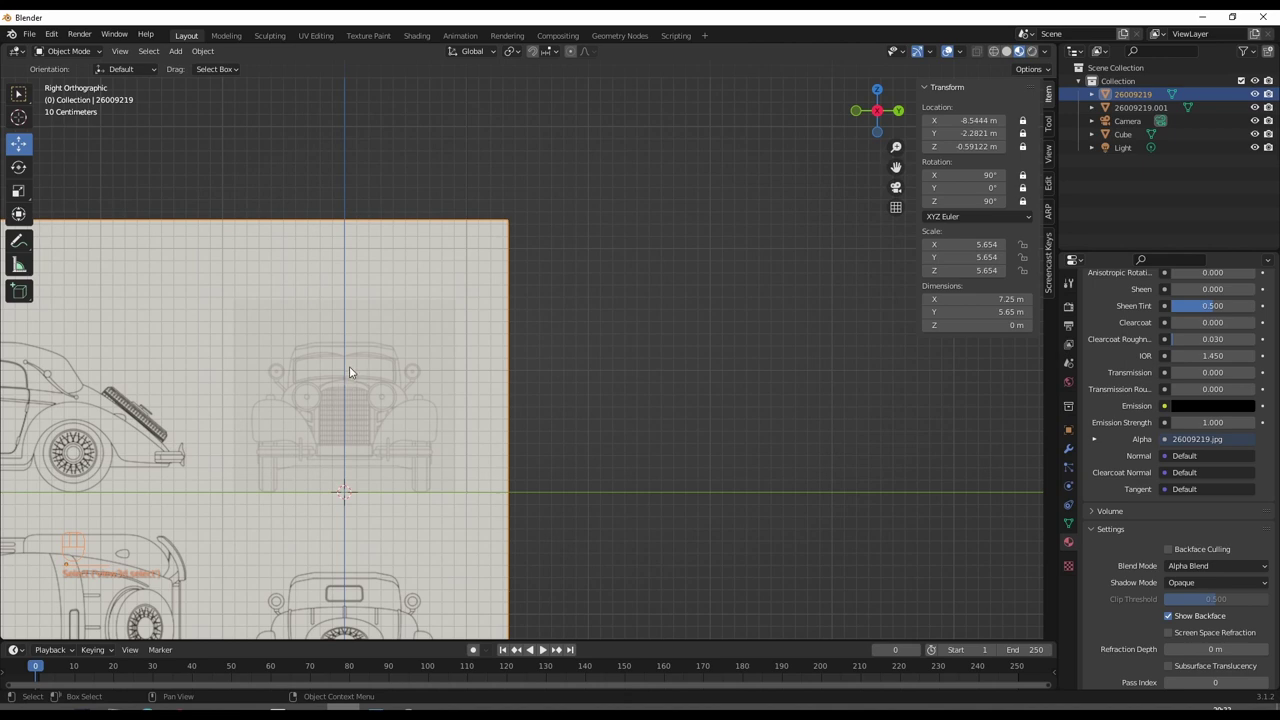
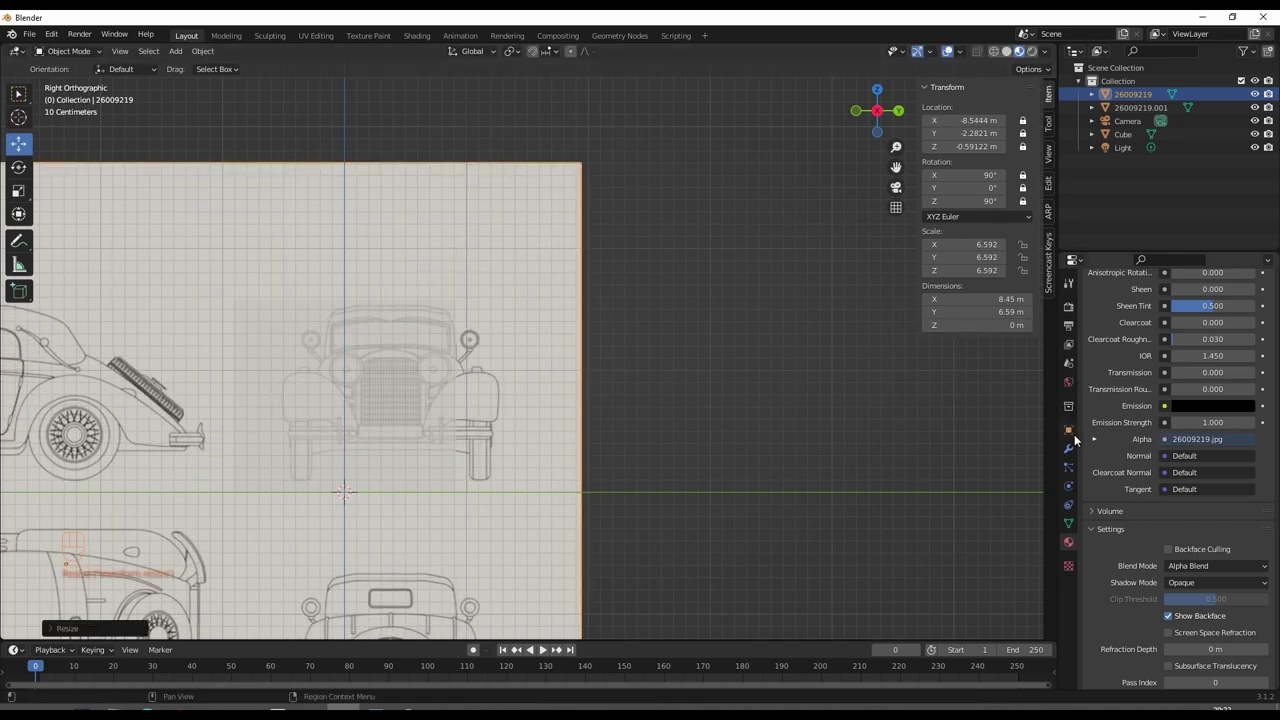
{"action": "left_click", "coordinate": [1252, 313]}
{"action": "left_click", "coordinate": [1254, 328]}
{"action": "left_click", "coordinate": [1258, 337]}
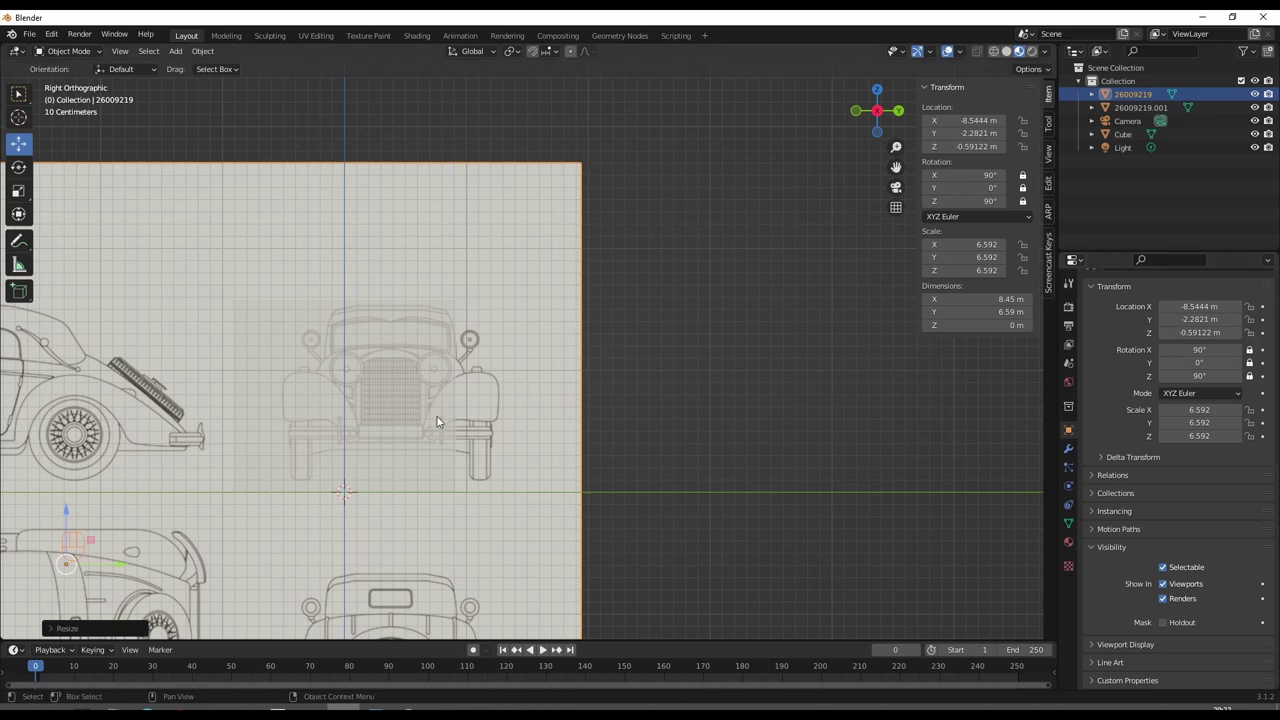
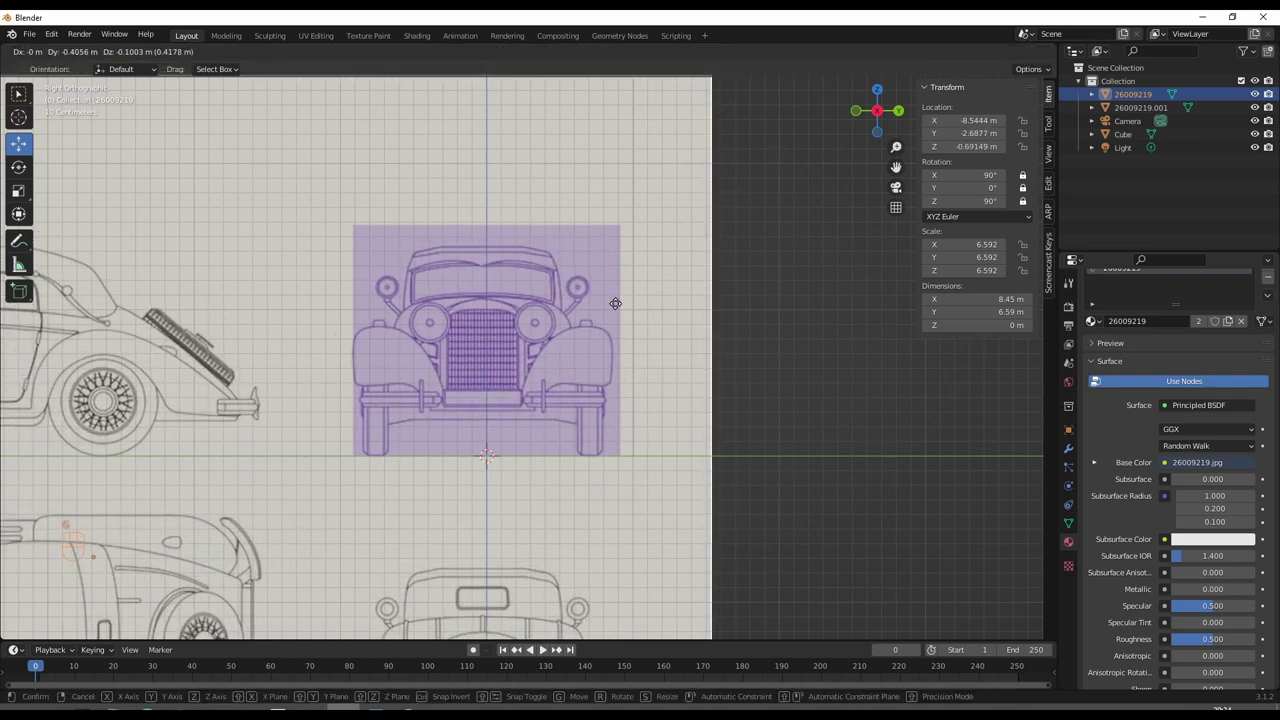
- Move and rescale the front plane in side view so the car's front view roughly fills the cube
{"action": "left_click", "coordinate": [623, 300]}
{"action": "key", "text": "s"}
{"action": "left_click", "coordinate": [657, 298]}
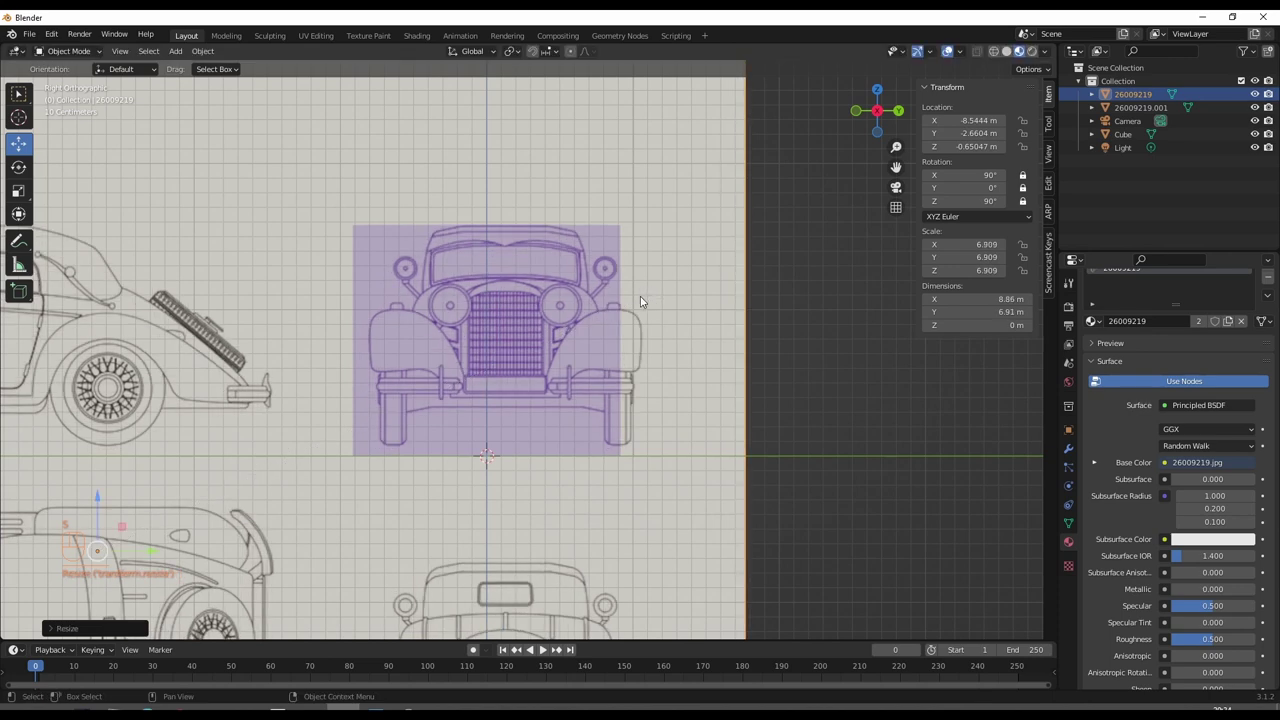
{"action": "key", "text": "g"}
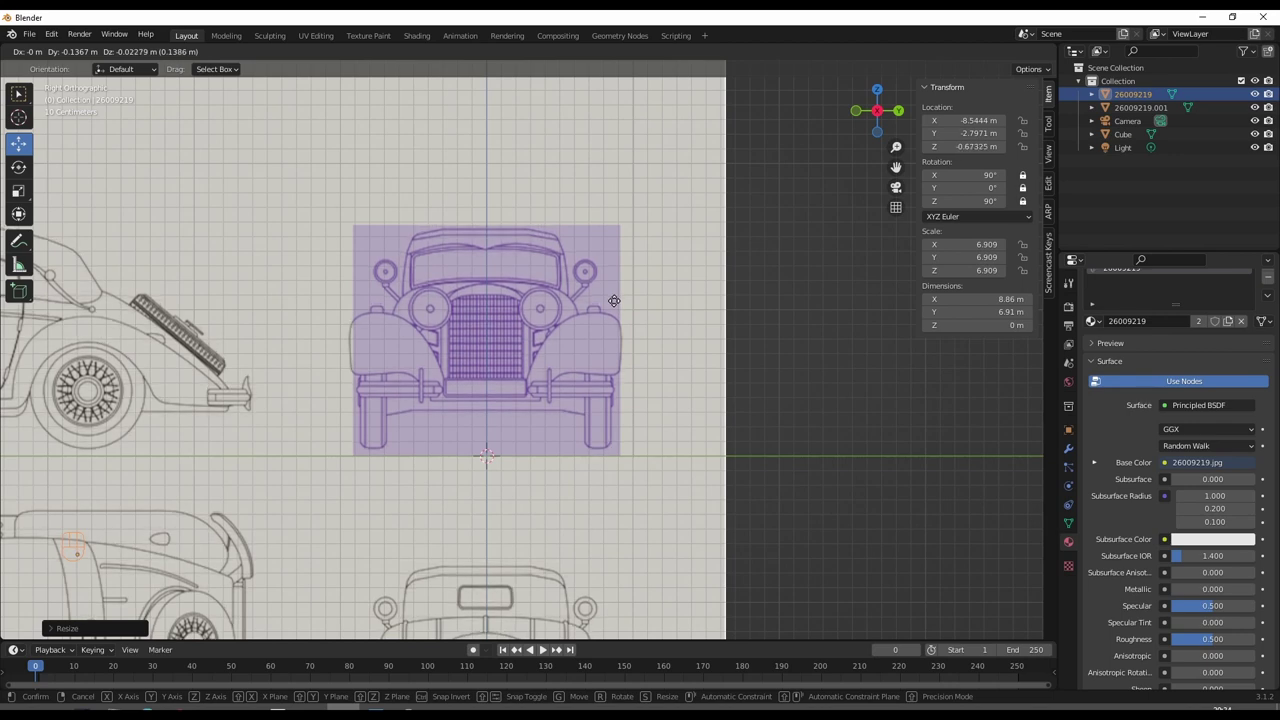
{"action": "left_click", "coordinate": [622, 305]}
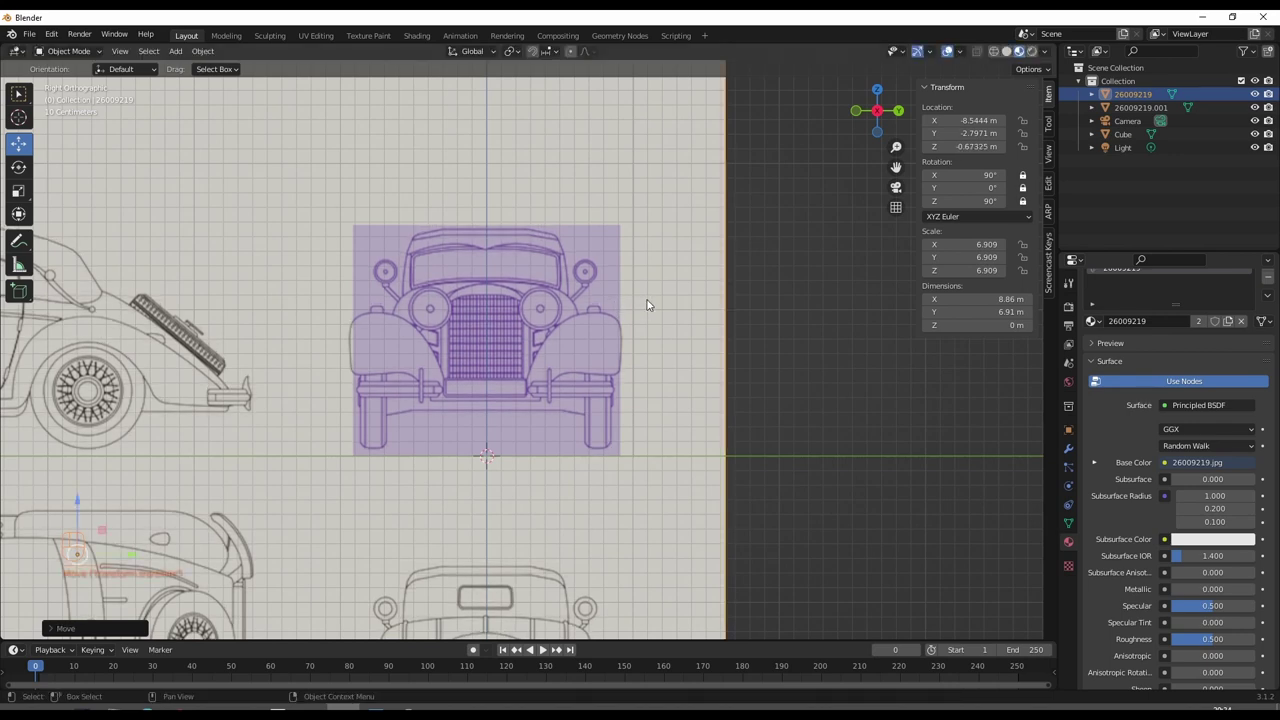
{"action": "key", "text": "s"}
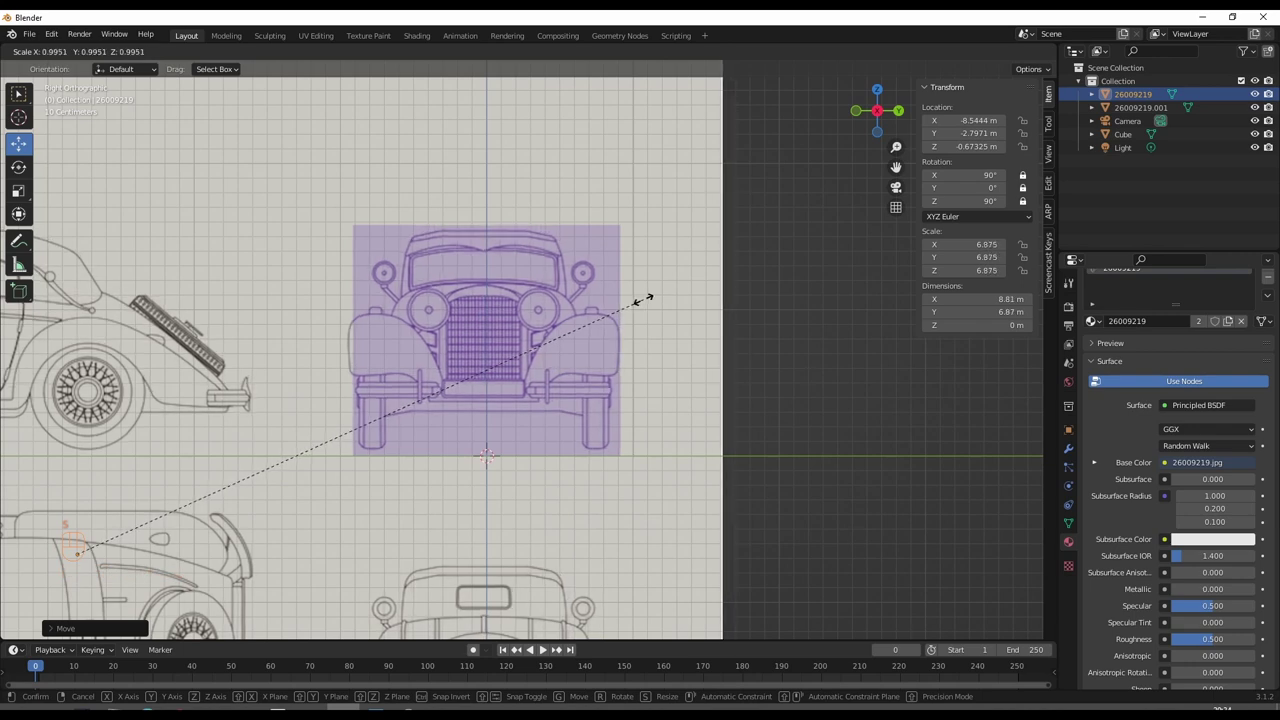
{"action": "left_click", "coordinate": [648, 299]}
- Check the cube alone briefly, then lower the plane until the car front lines up with the cube
{"action": "key", "text": "h"}
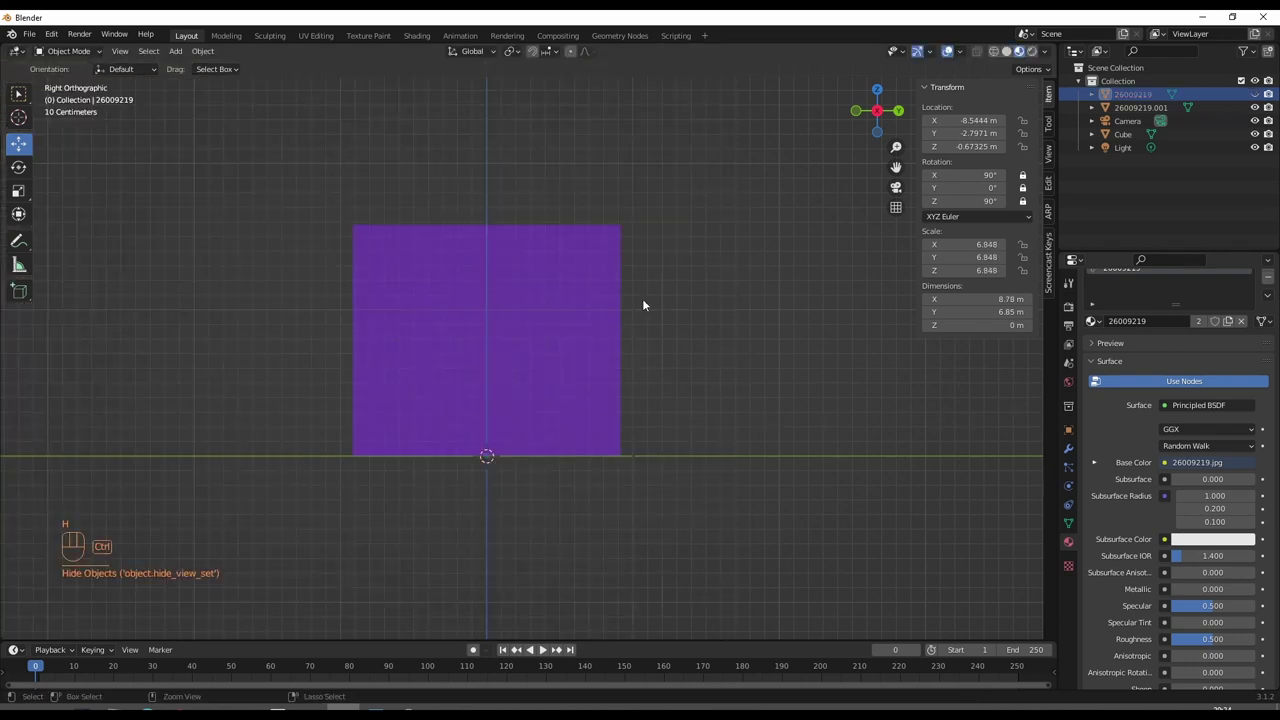
{"action": "key", "text": "ctrl+z"}
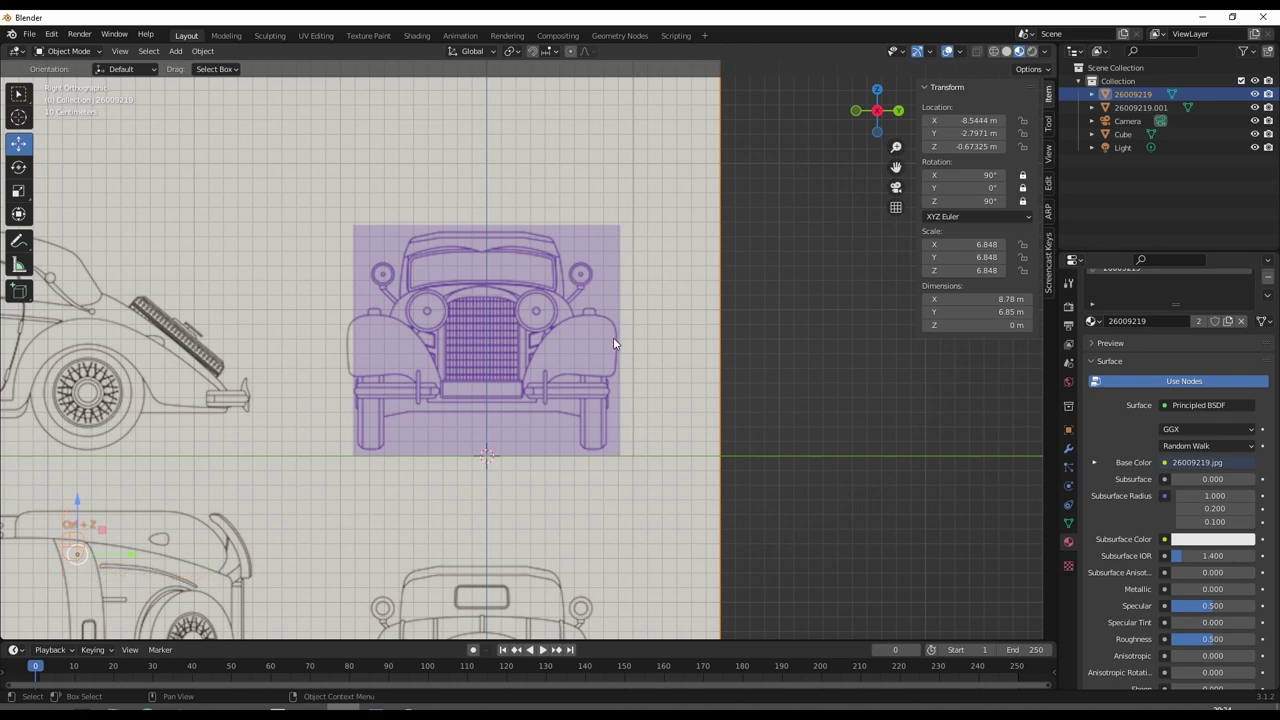
{"action": "key", "text": "g"}
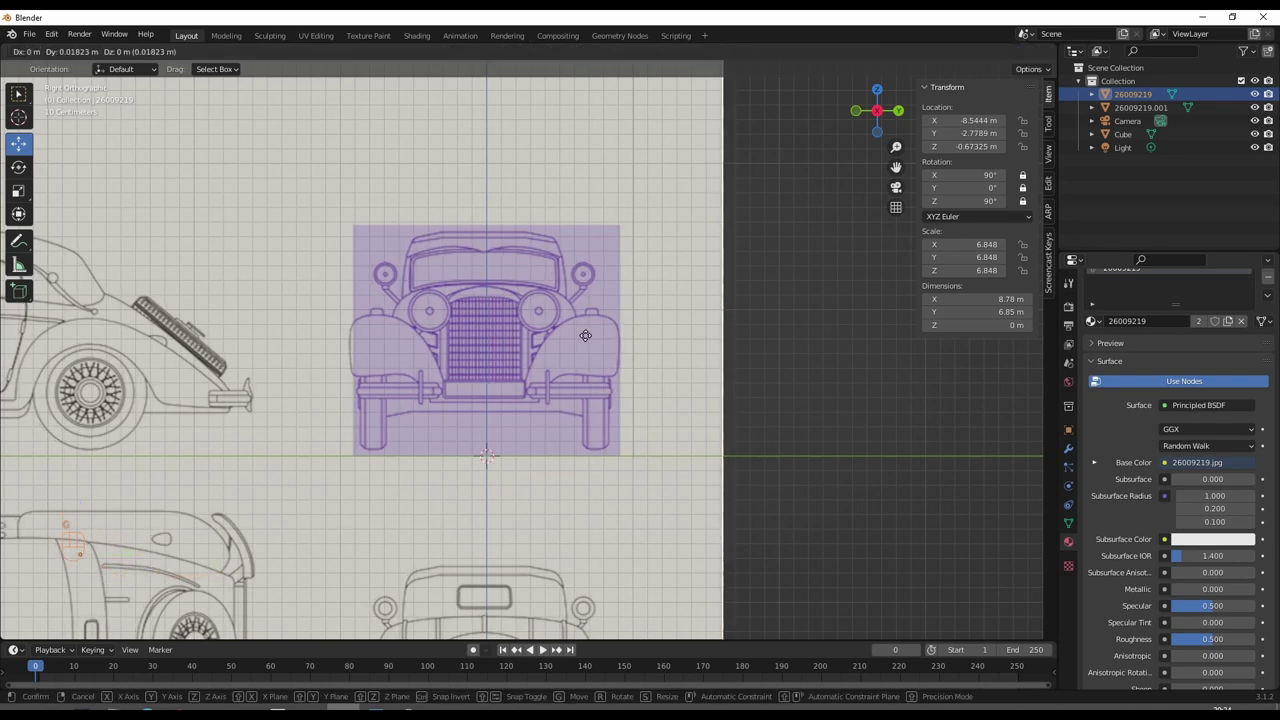
{"action": "key", "text": "g"}
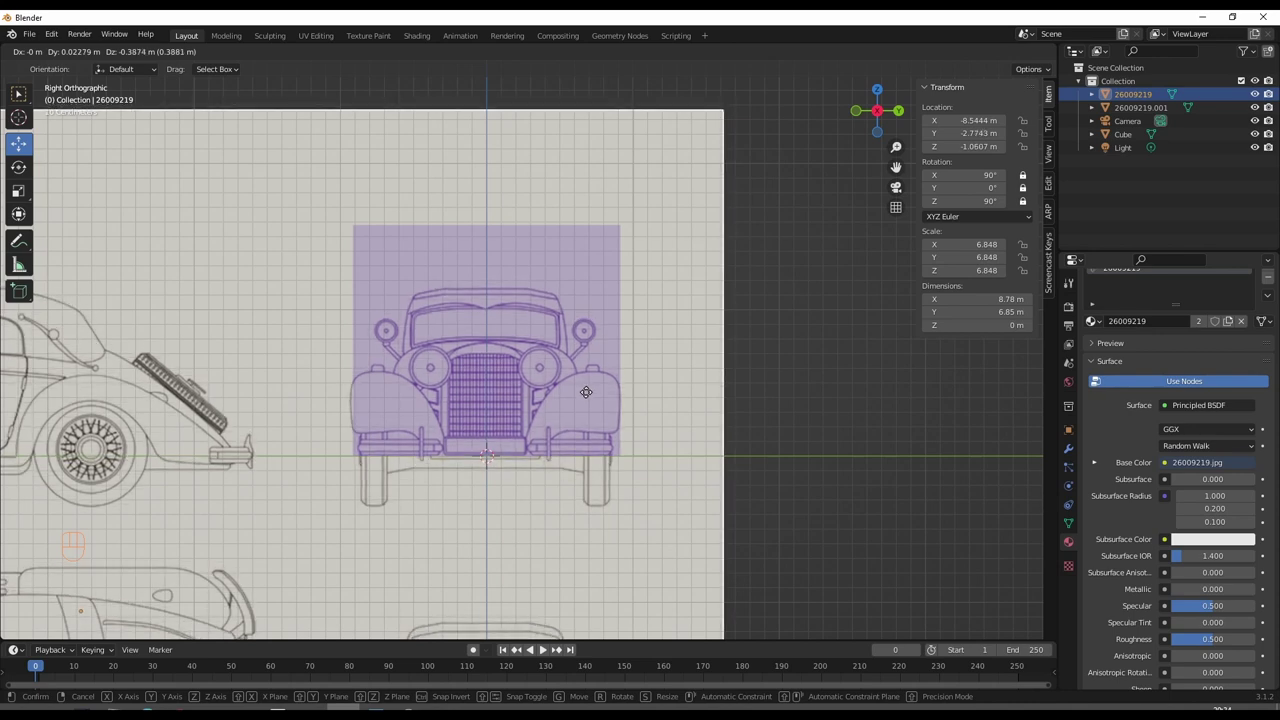
{"action": "left_click", "coordinate": [590, 395]}
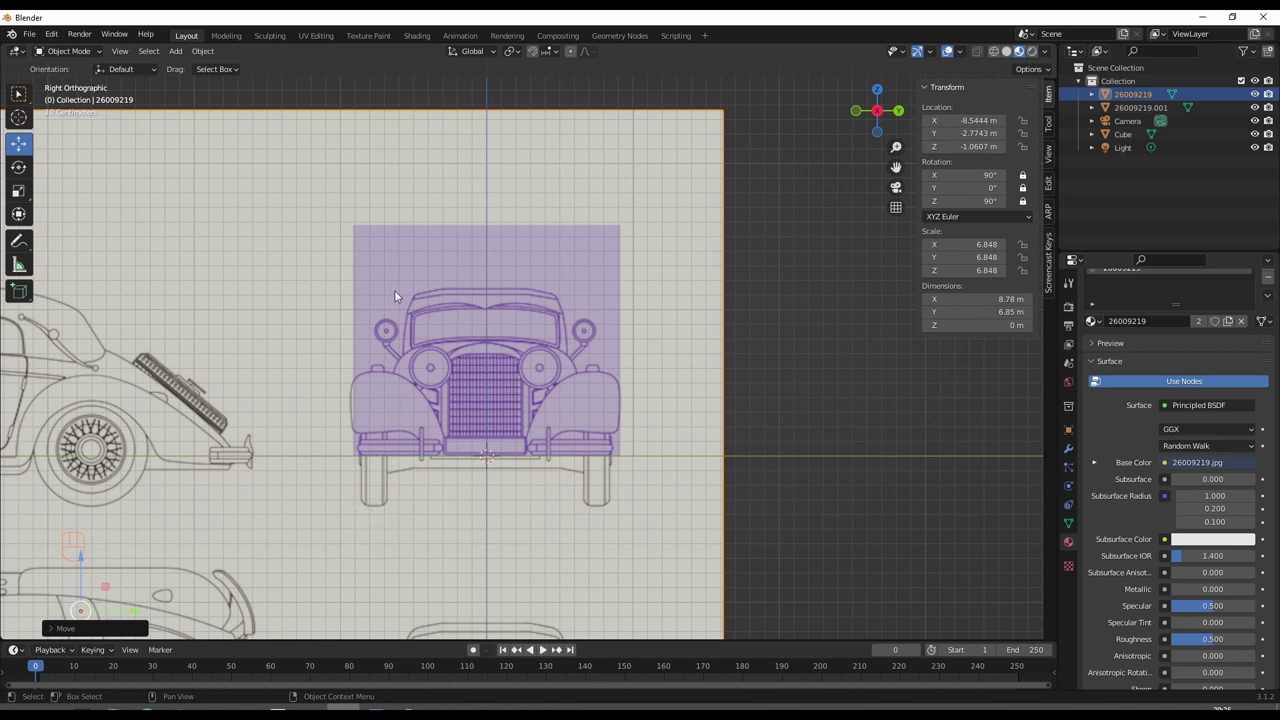
{"action": "key", "text": "g"}
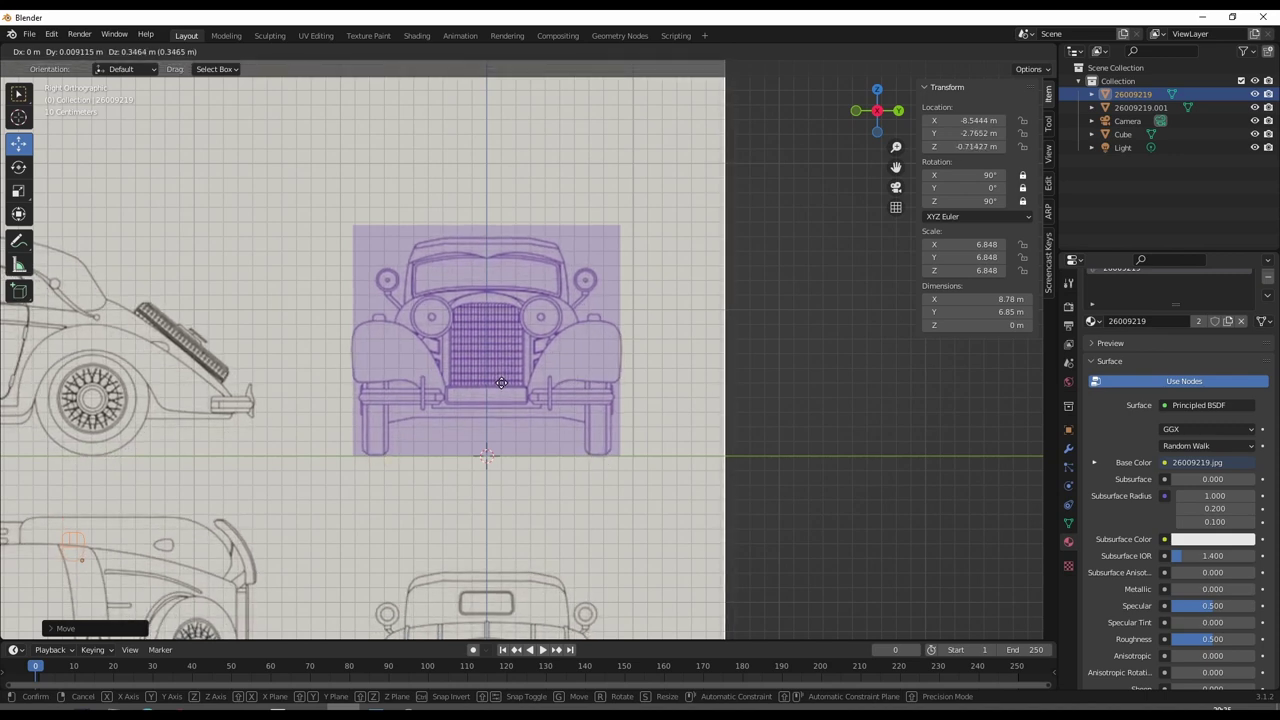
{"action": "left_click", "coordinate": [510, 387]}
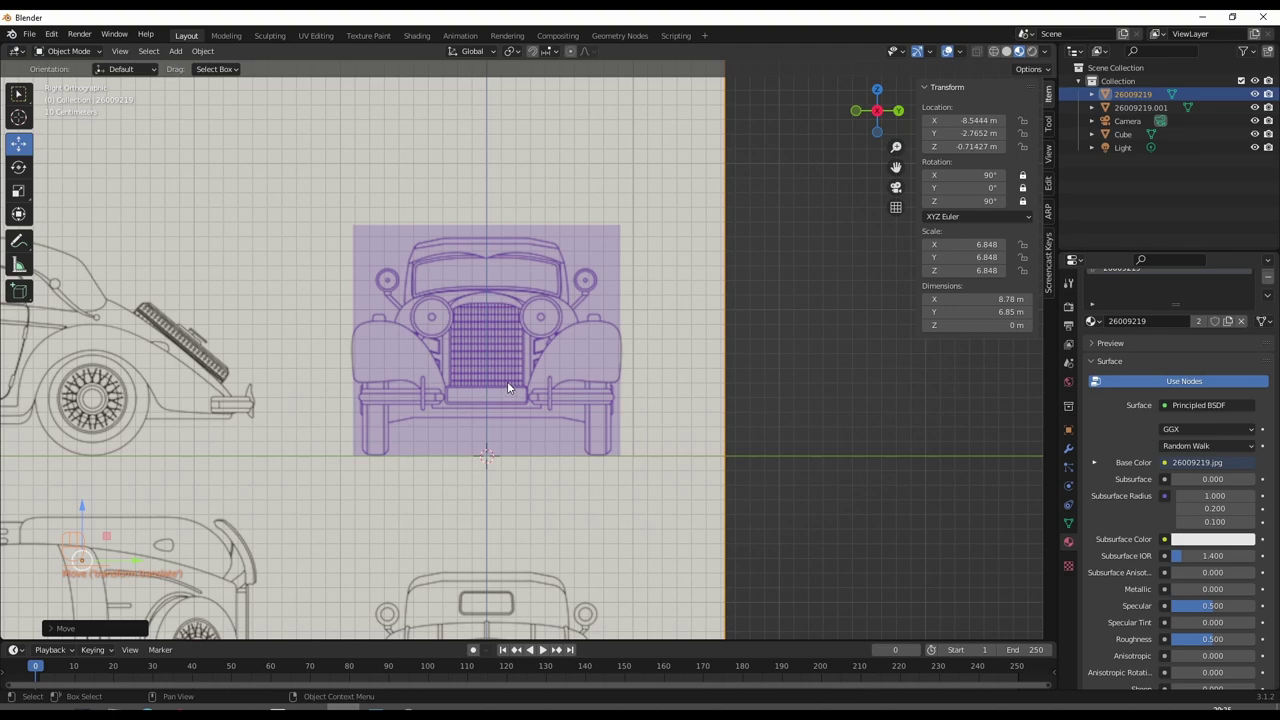
- Nudge the plane's position with arrow keys at the grille, then zoom out to the whole sheet
{"action": "left_click_drag", "start_coordinate": [498, 398], "coordinate": [500, 399]}
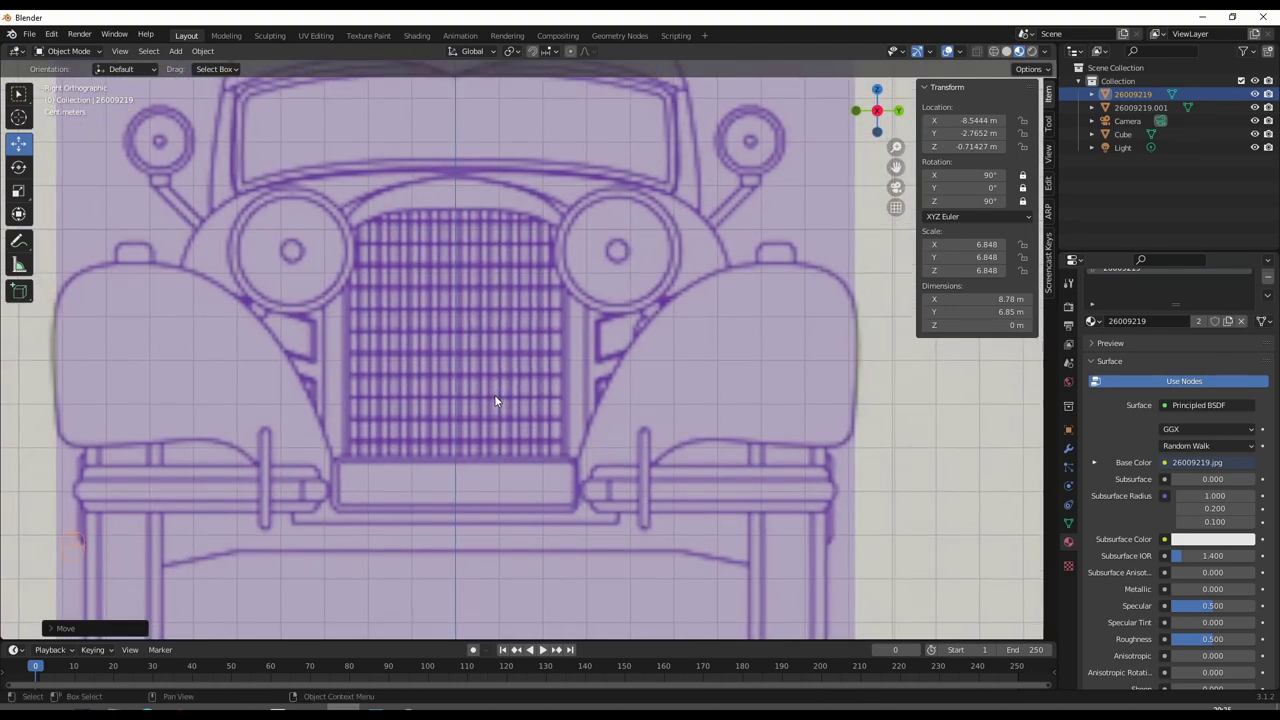
{"action": "key", "text": "g"}
{"action": "key", "text": "Left"}
{"action": "key", "text": "Right"}
{"action": "key", "text": "Right"}
{"action": "key", "text": "Return"}
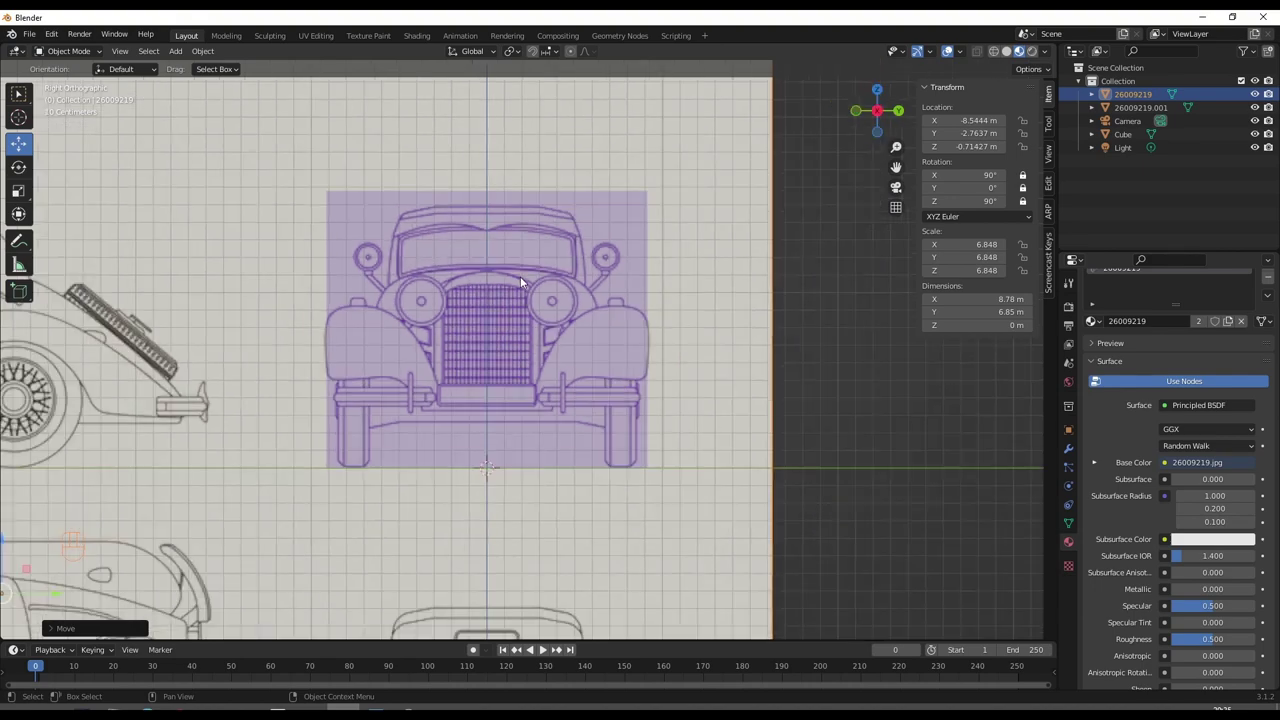
{"action": "left_click_drag", "start_coordinate": [494, 348], "coordinate": [708, 294]}
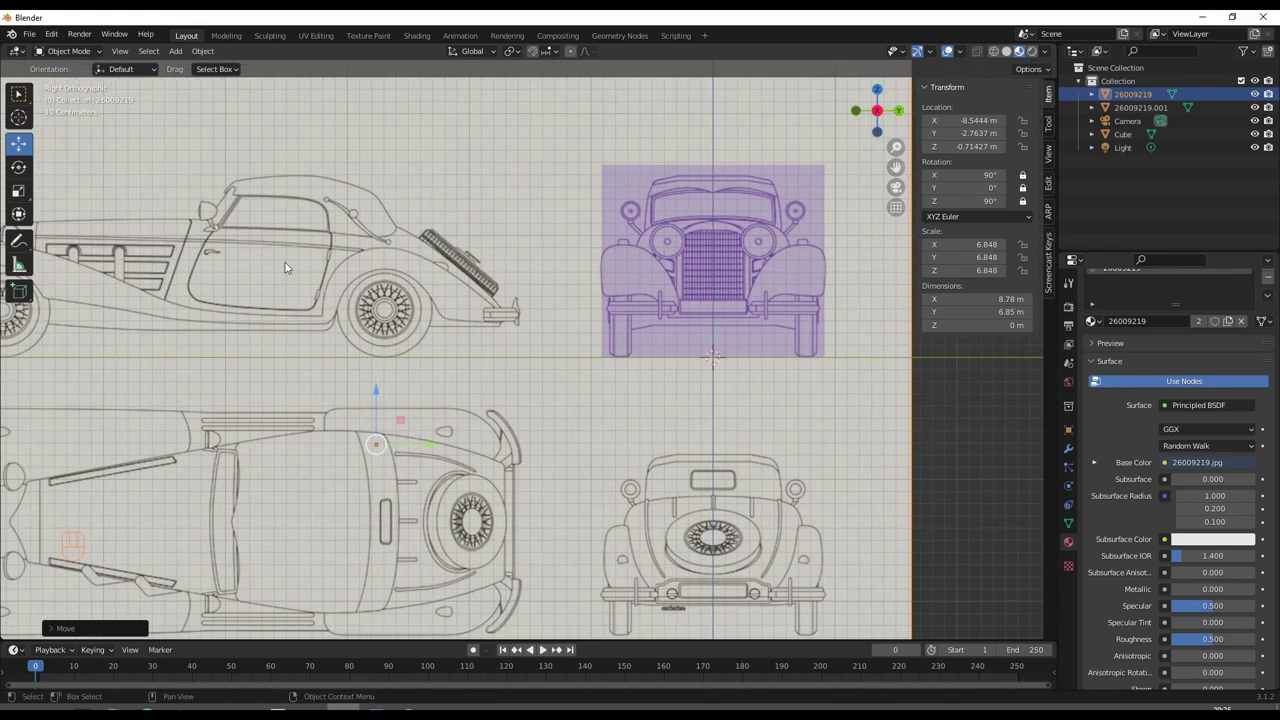
{"action": "left_click_drag", "start_coordinate": [418, 453], "coordinate": [435, 441]}
{"action": "left_click_drag", "start_coordinate": [544, 426], "coordinate": [438, 460]}
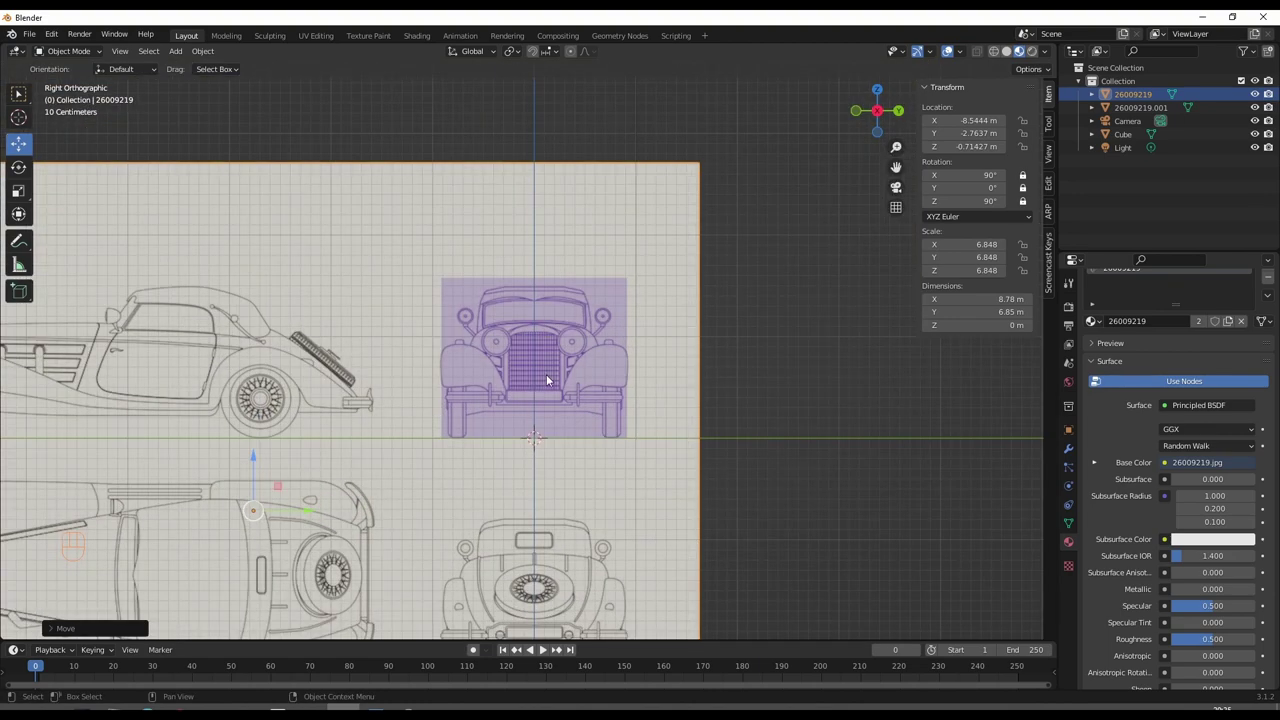
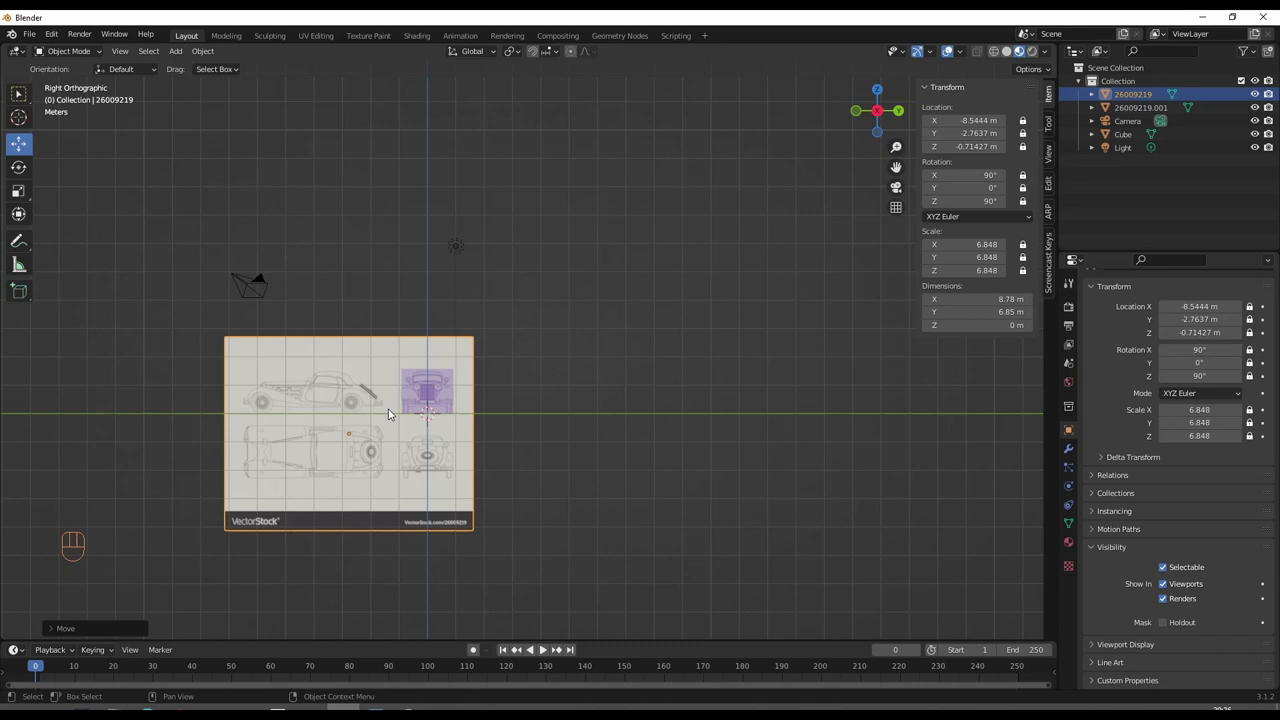
- Delete the extra blueprint plane copy 26009219.001, leaving a single sheet
{"action": "left_click_drag", "start_coordinate": [391, 409], "coordinate": [466, 419]}
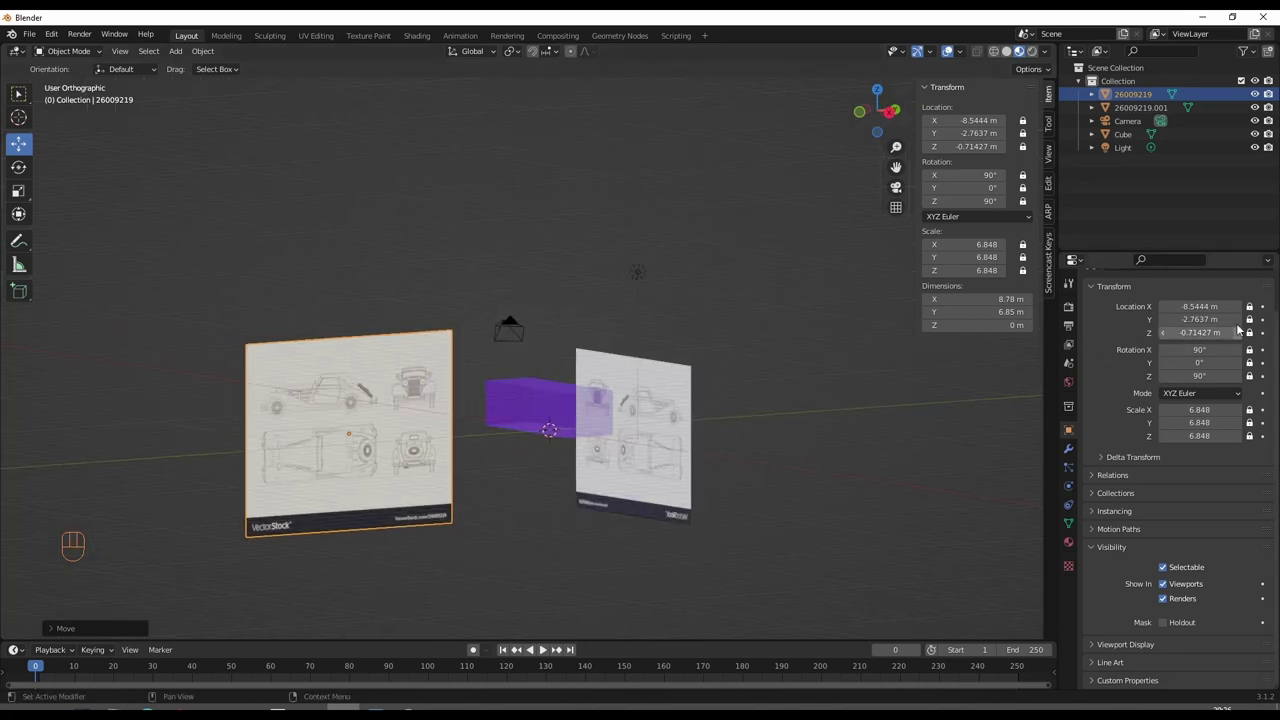
{"action": "key", "text": "Delete"}
{"action": "left_click_drag", "start_coordinate": [346, 373], "coordinate": [371, 379]}
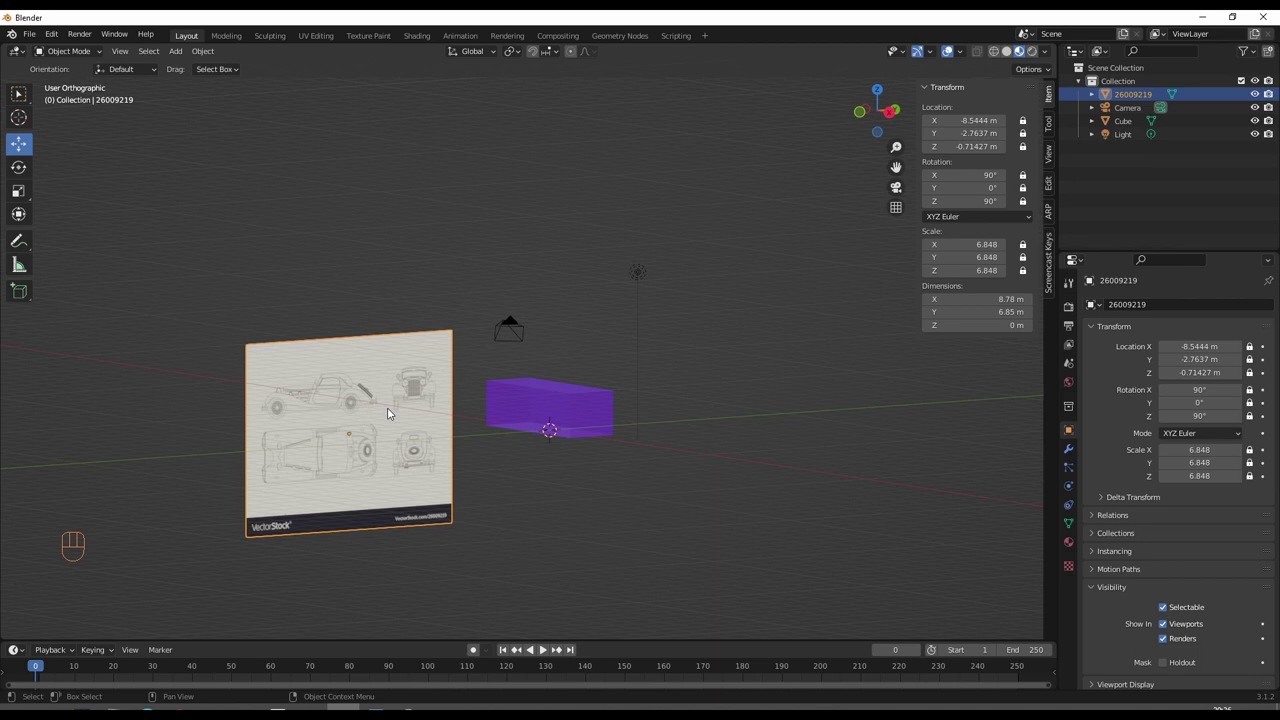
- Unlock all location, rotation and scale padlocks on the remaining plane and bring up the Apply (Ctrl+A) menu
{"action": "left_click", "coordinate": [1250, 482]}
{"action": "double_click", "coordinate": [1254, 464]}
{"action": "left_click", "coordinate": [1252, 422]}
{"action": "left_click", "coordinate": [1257, 401]}
{"action": "left_click", "coordinate": [1253, 391]}
{"action": "left_click", "coordinate": [1253, 372]}
{"action": "double_click", "coordinate": [1254, 358]}
{"action": "double_click", "coordinate": [1255, 364]}
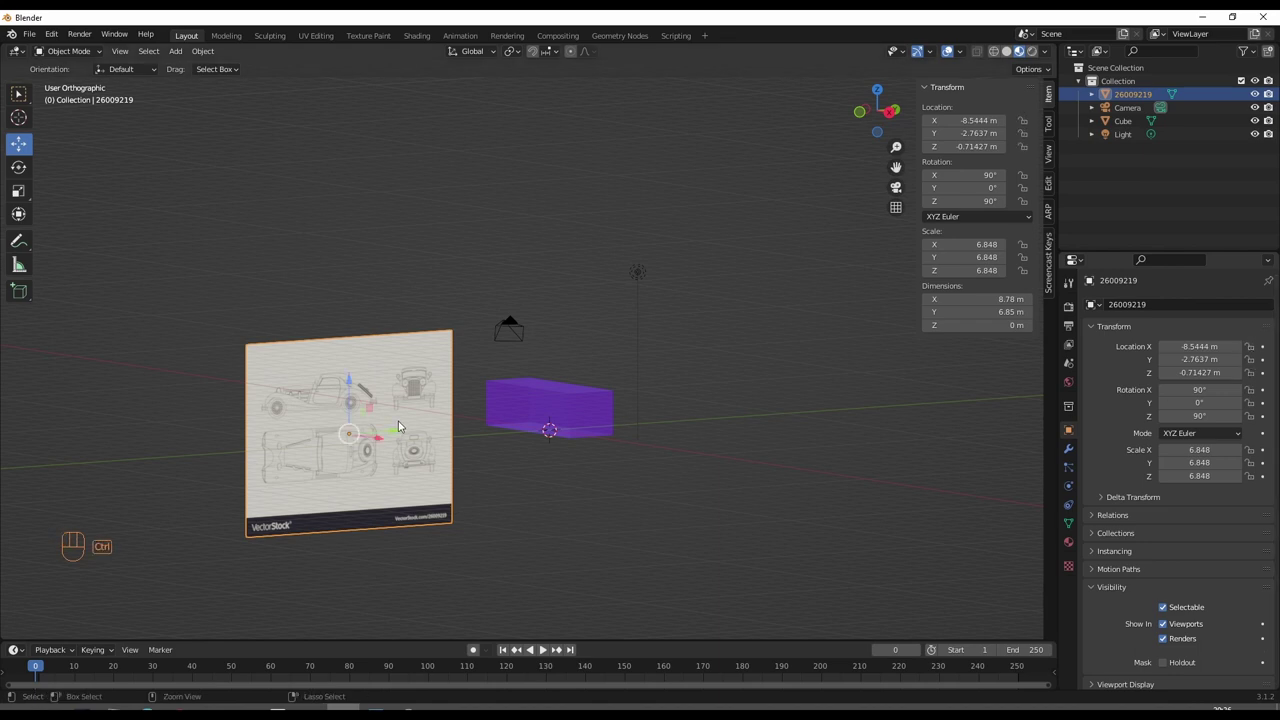
{"action": "key", "text": "ctrl+a"}
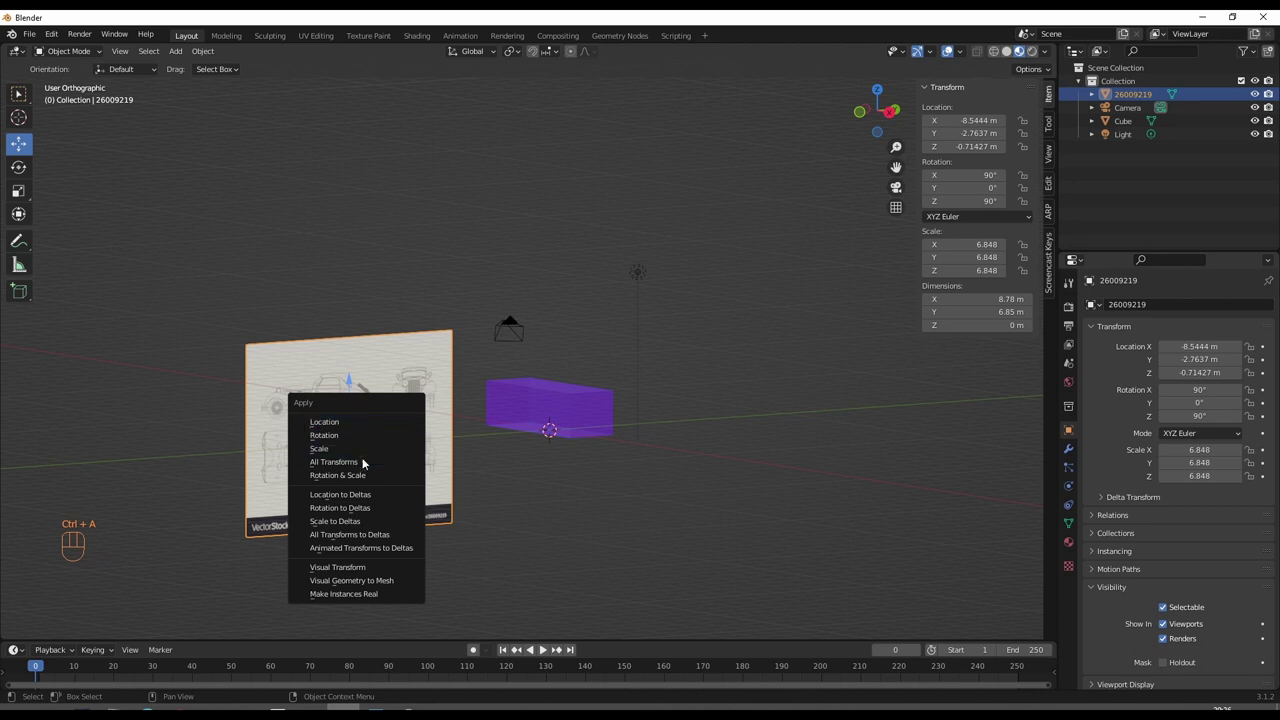
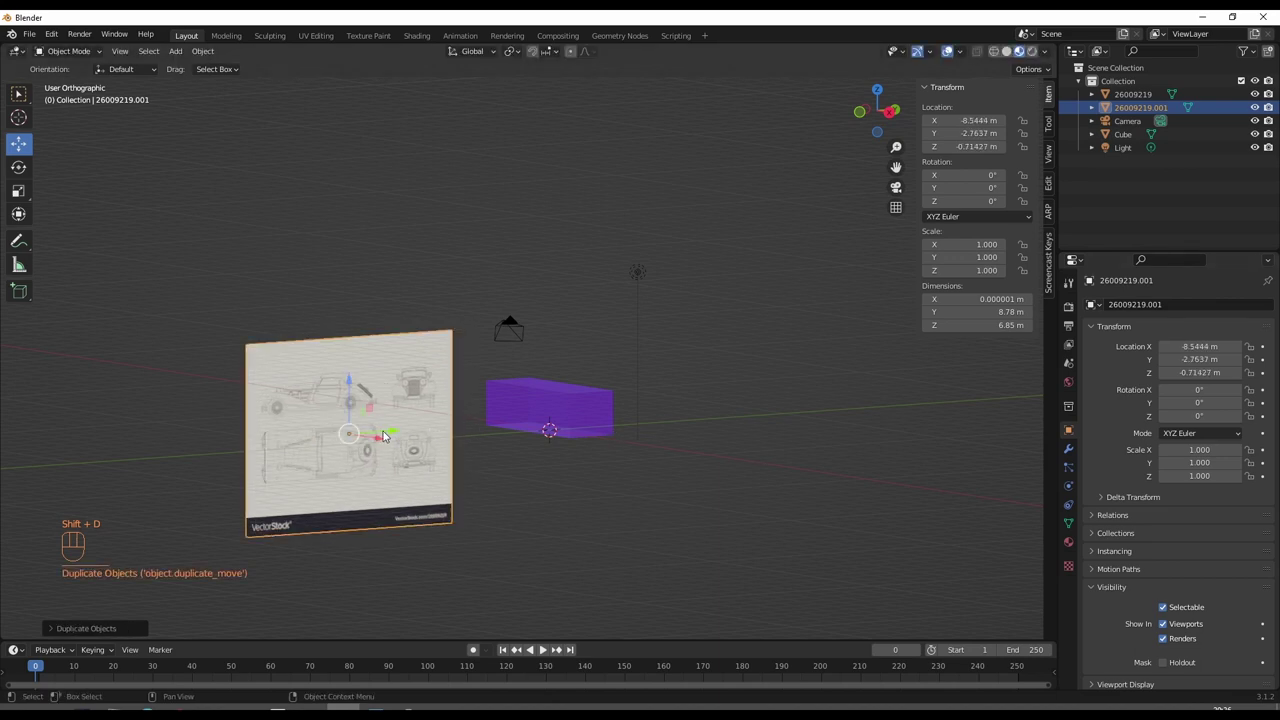
- Move the duplicated plane beside the box and rotate it 90° about Z, then view it front-on
{"action": "left_click_drag", "start_coordinate": [382, 440], "coordinate": [498, 471]}
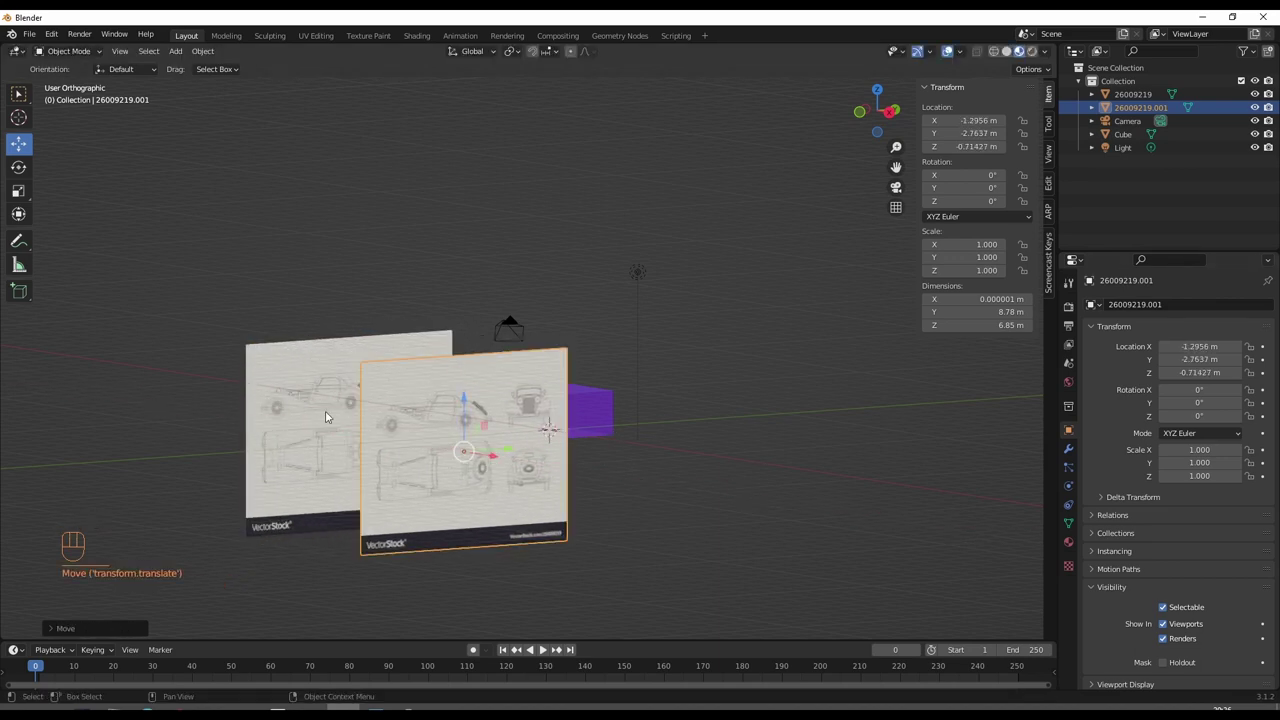
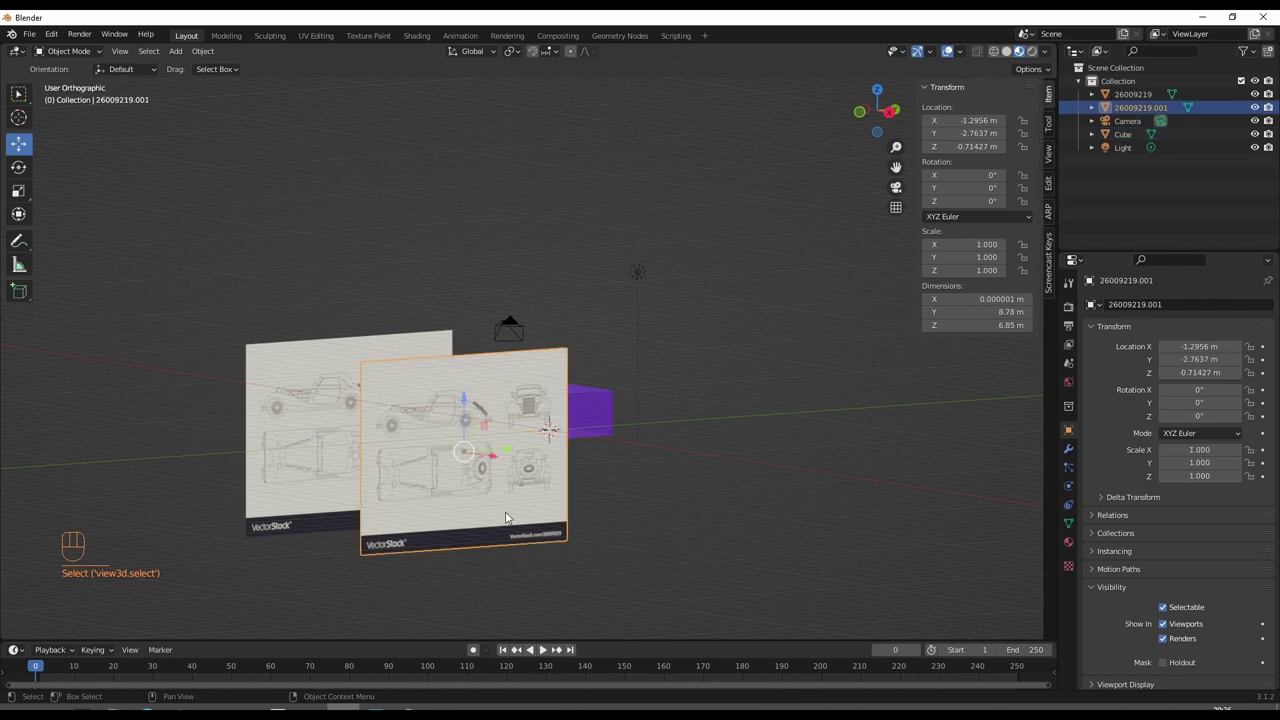
{"action": "key", "text": "r"}
{"action": "key", "text": "z"}
{"action": "key", "text": "9"}
{"action": "key", "text": "0"}
{"action": "key", "text": "Return"}
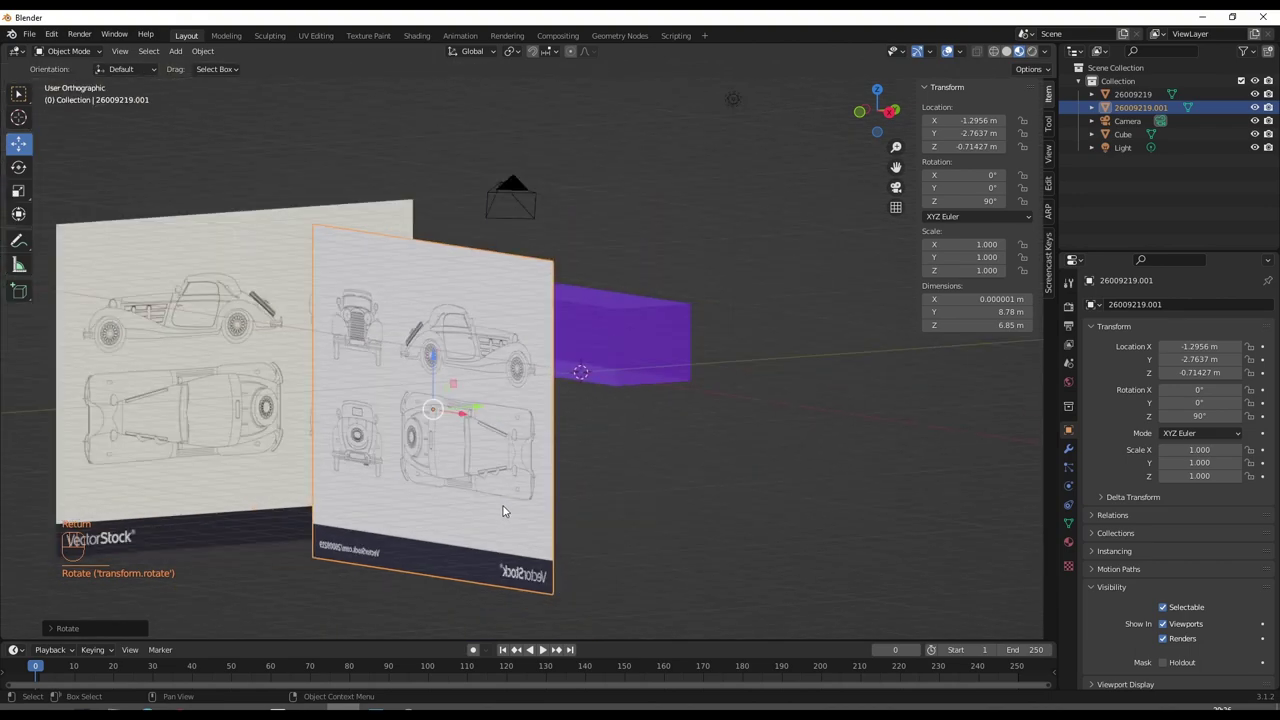
{"action": "key", "text": "KP_3"}
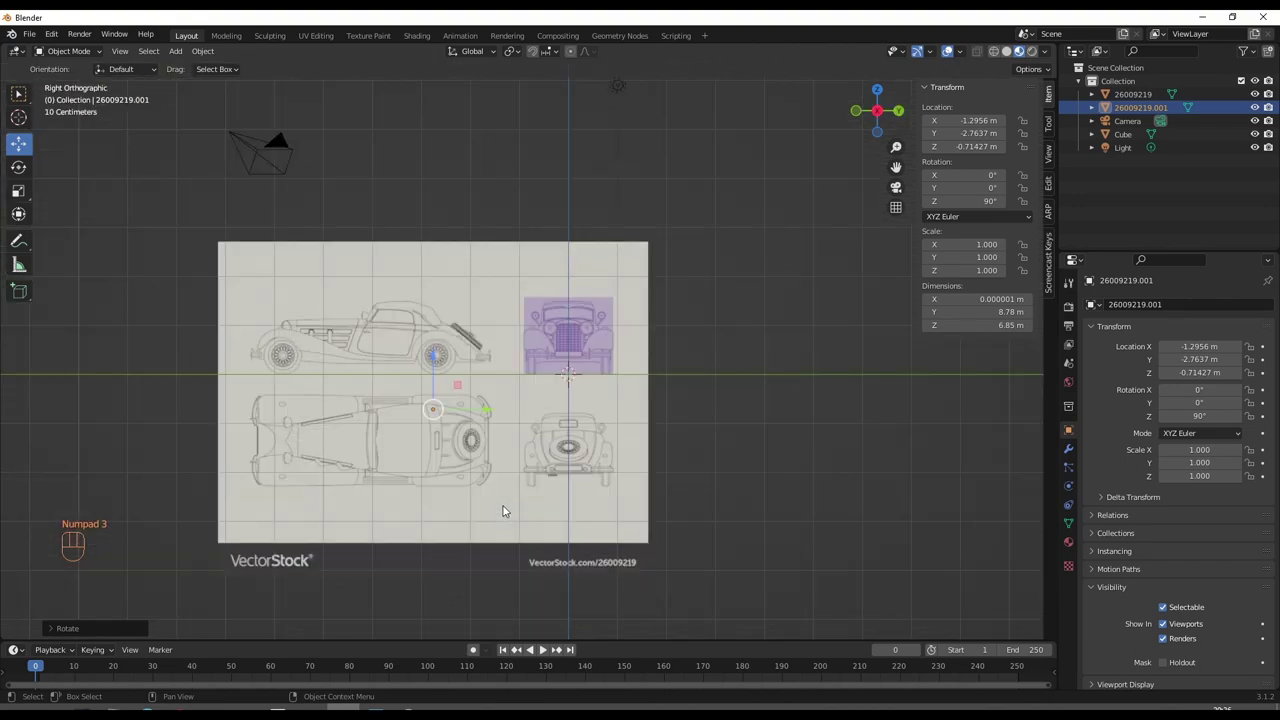
- In side view, select the second plane and slide its side-view car drawing over the box along one axis
{"action": "key", "text": "KP_1"}
{"action": "left_click_drag", "start_coordinate": [598, 358], "coordinate": [467, 395]}
{"action": "left_click", "coordinate": [479, 407]}
{"action": "key", "text": "KP_1"}
{"action": "middle_click", "coordinate": [755, 377]}
{"action": "left_click_drag", "start_coordinate": [413, 343], "coordinate": [449, 414]}
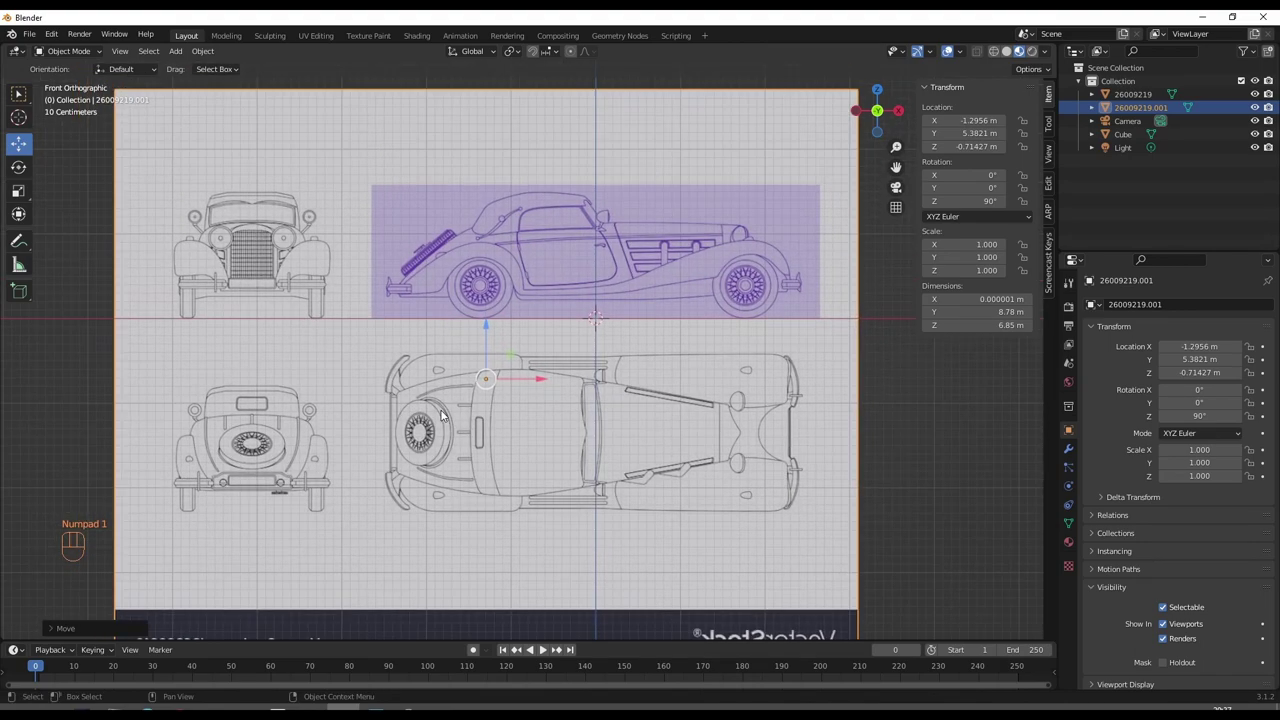
- Nudge the plane until the side drawing matches the cube (about X −1.37, Y 5.38), checking by orbiting
{"action": "left_click_drag", "start_coordinate": [532, 353], "coordinate": [418, 501]}
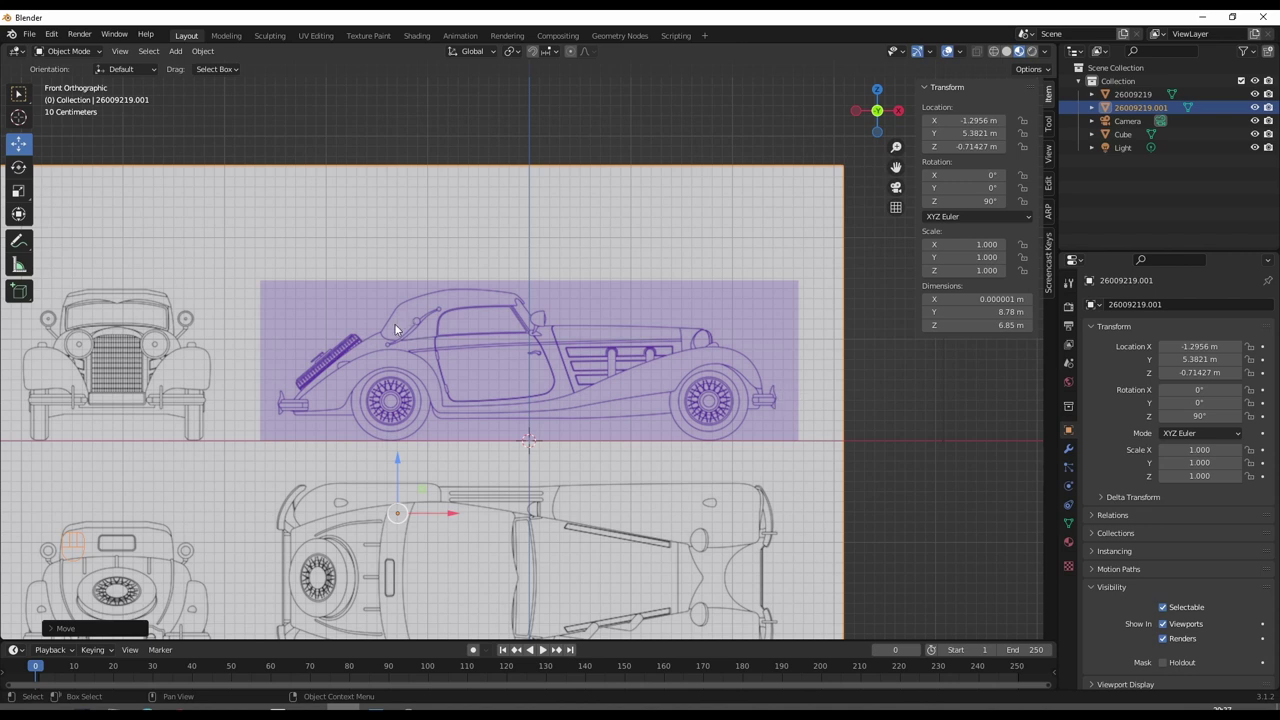
{"action": "left_click_drag", "start_coordinate": [431, 367], "coordinate": [457, 331]}
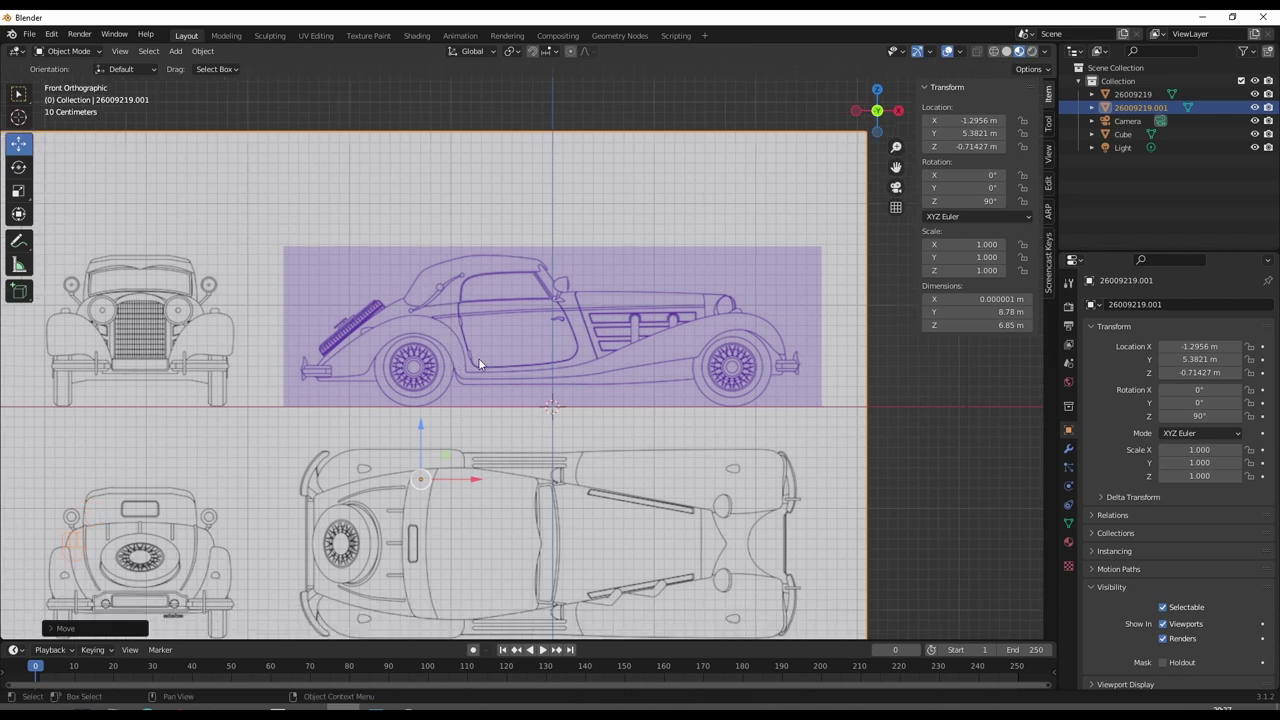
{"action": "left_click_drag", "start_coordinate": [503, 354], "coordinate": [481, 372]}
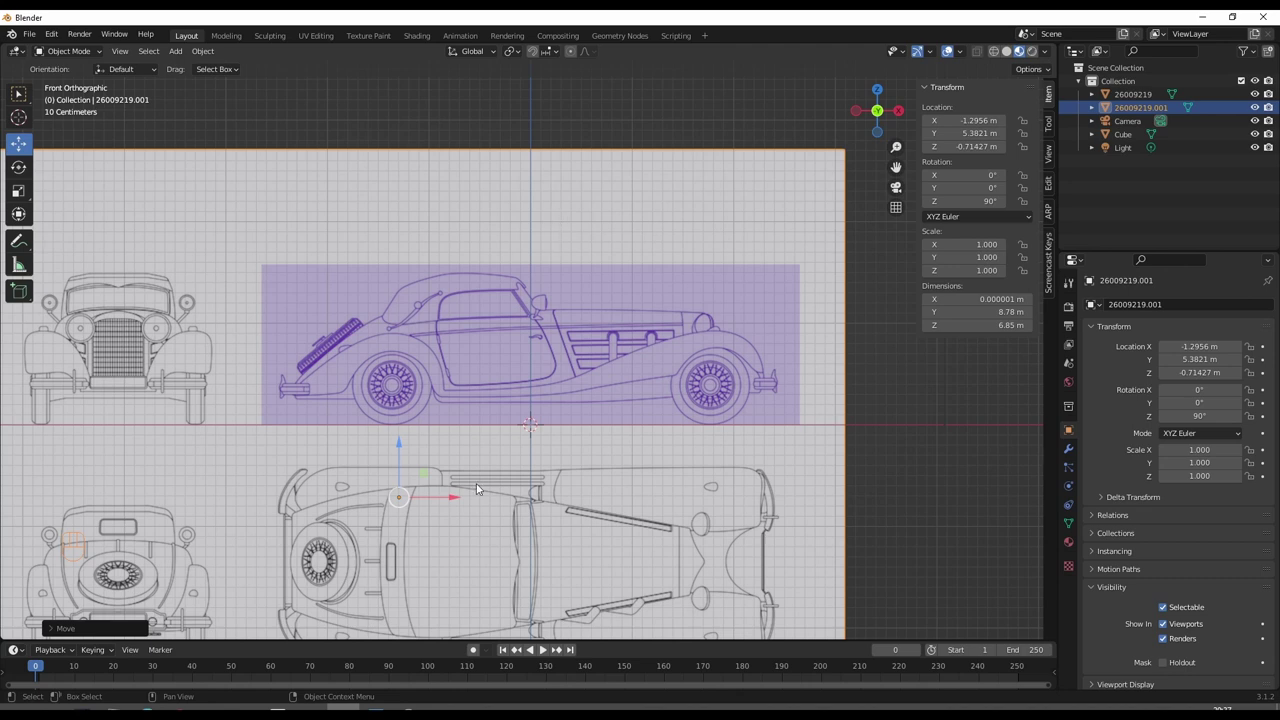
{"action": "left_click_drag", "start_coordinate": [460, 502], "coordinate": [472, 496]}
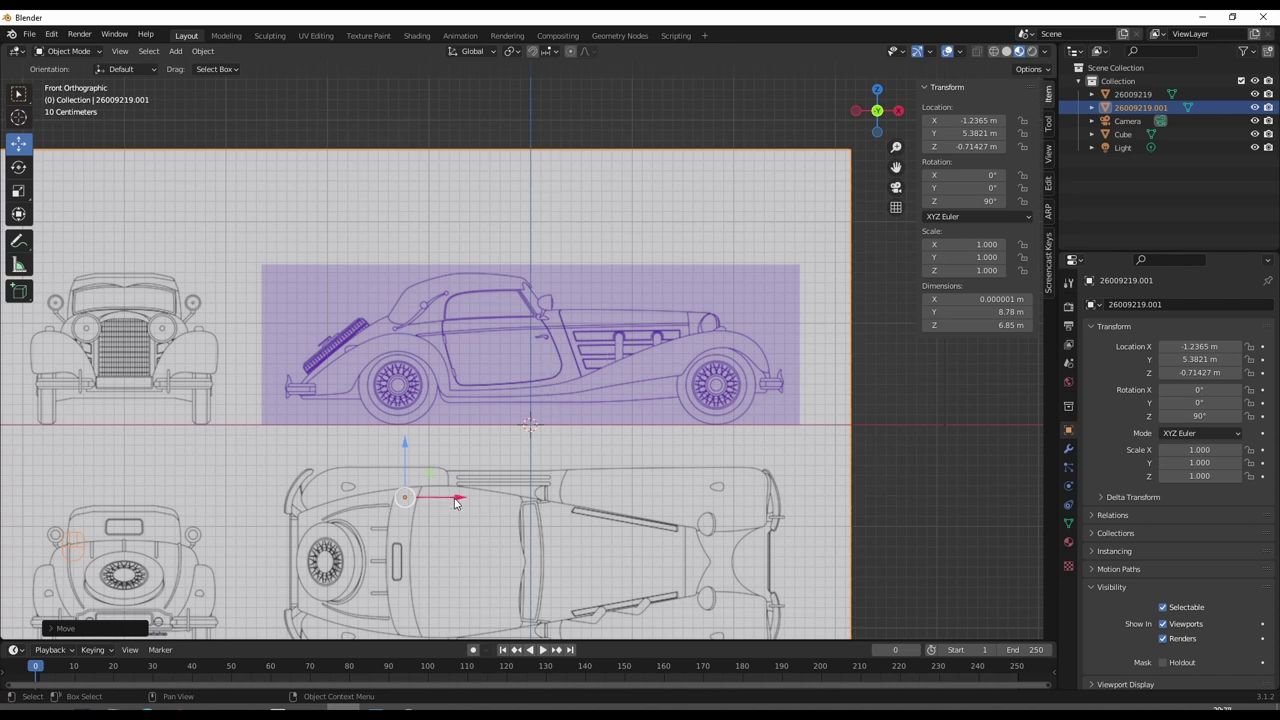
{"action": "left_click_drag", "start_coordinate": [461, 504], "coordinate": [444, 500]}
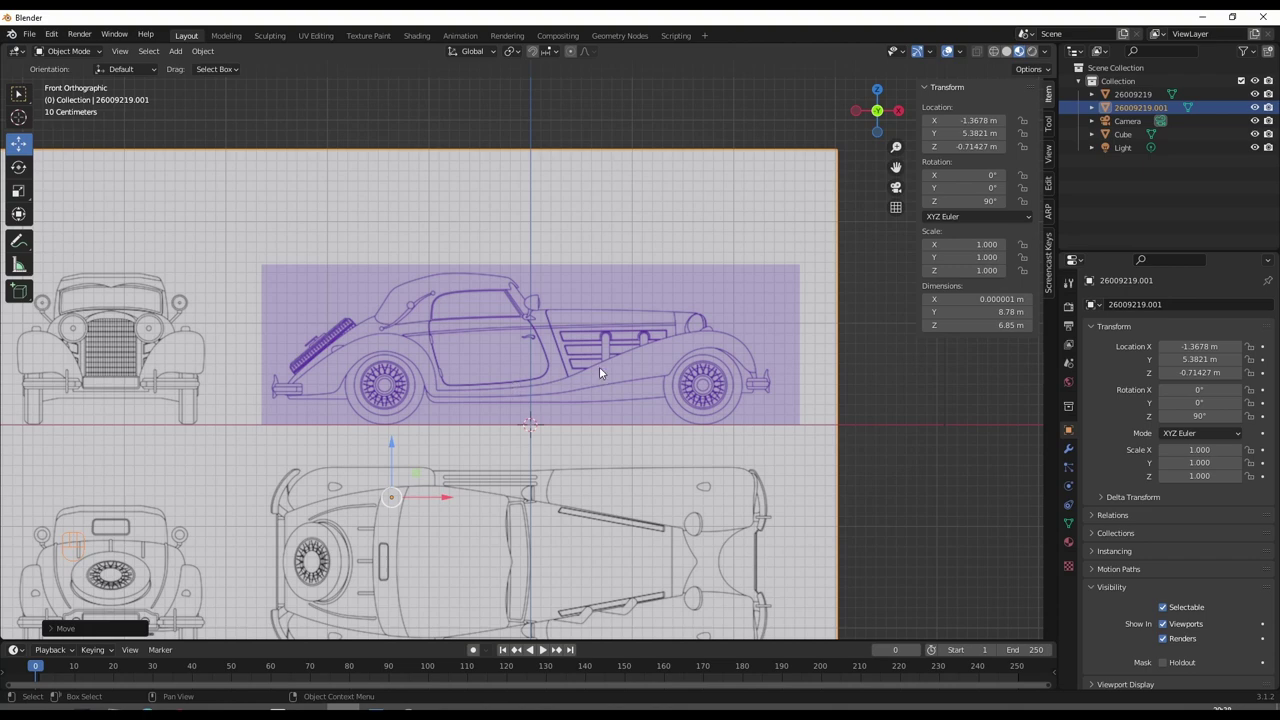
{"action": "left_click_drag", "start_coordinate": [616, 365], "coordinate": [544, 388]}
{"action": "left_click_drag", "start_coordinate": [518, 383], "coordinate": [722, 278]}
{"action": "left_click_drag", "start_coordinate": [704, 306], "coordinate": [690, 346]}
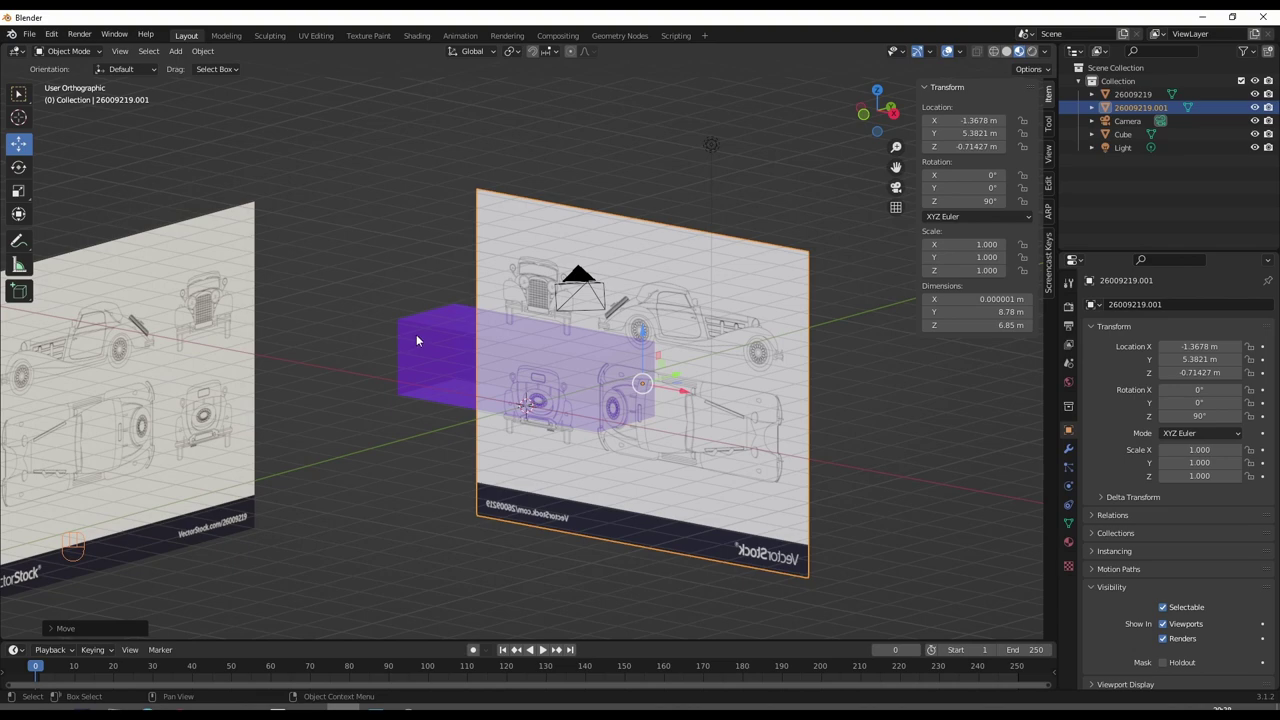
{"action": "key", "text": "KP_3"}
- Select the plane copy, try rotating it about Y then X and cancel, then orbit around the planes
{"action": "key", "text": "KP_1"}
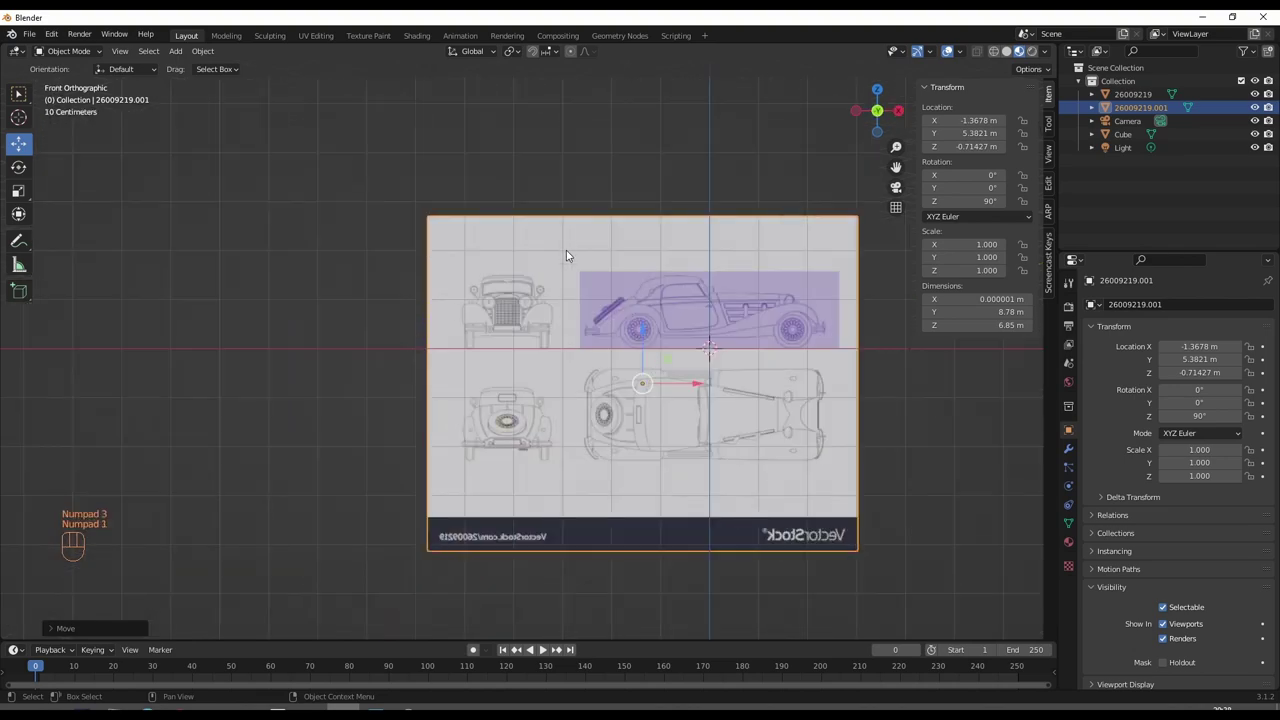
{"action": "left_click_drag", "start_coordinate": [738, 400], "coordinate": [604, 409]}
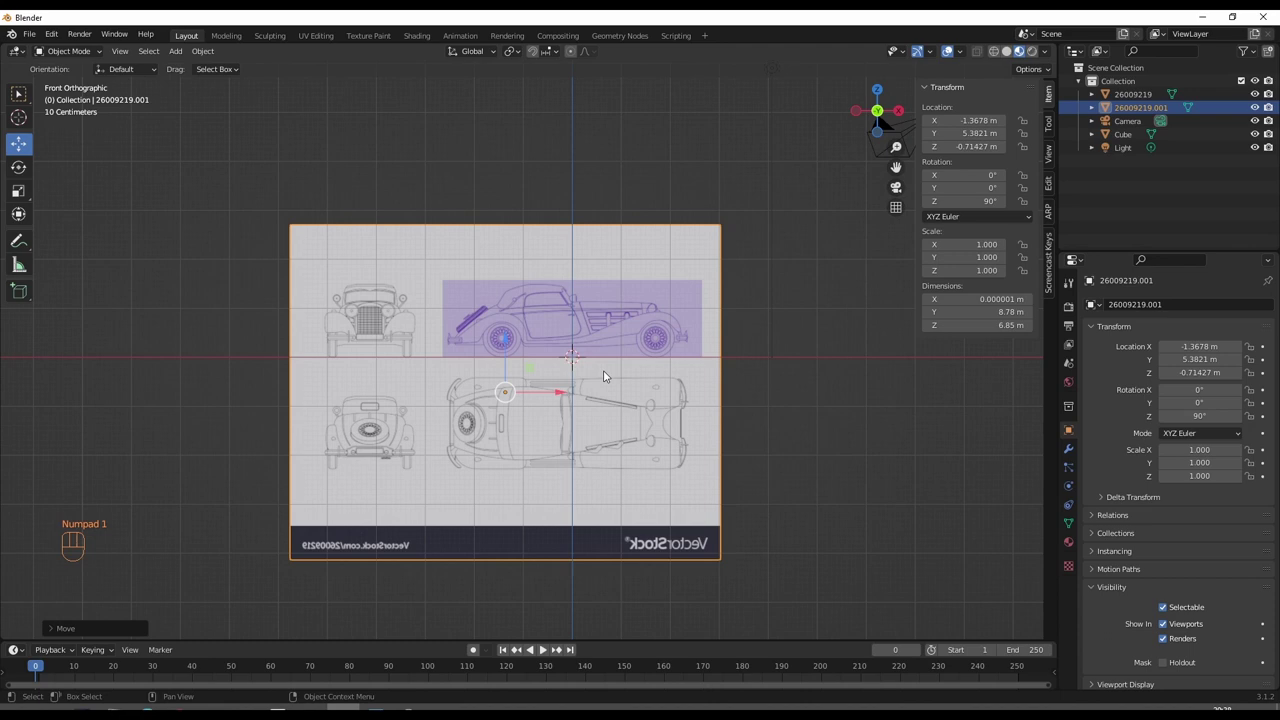
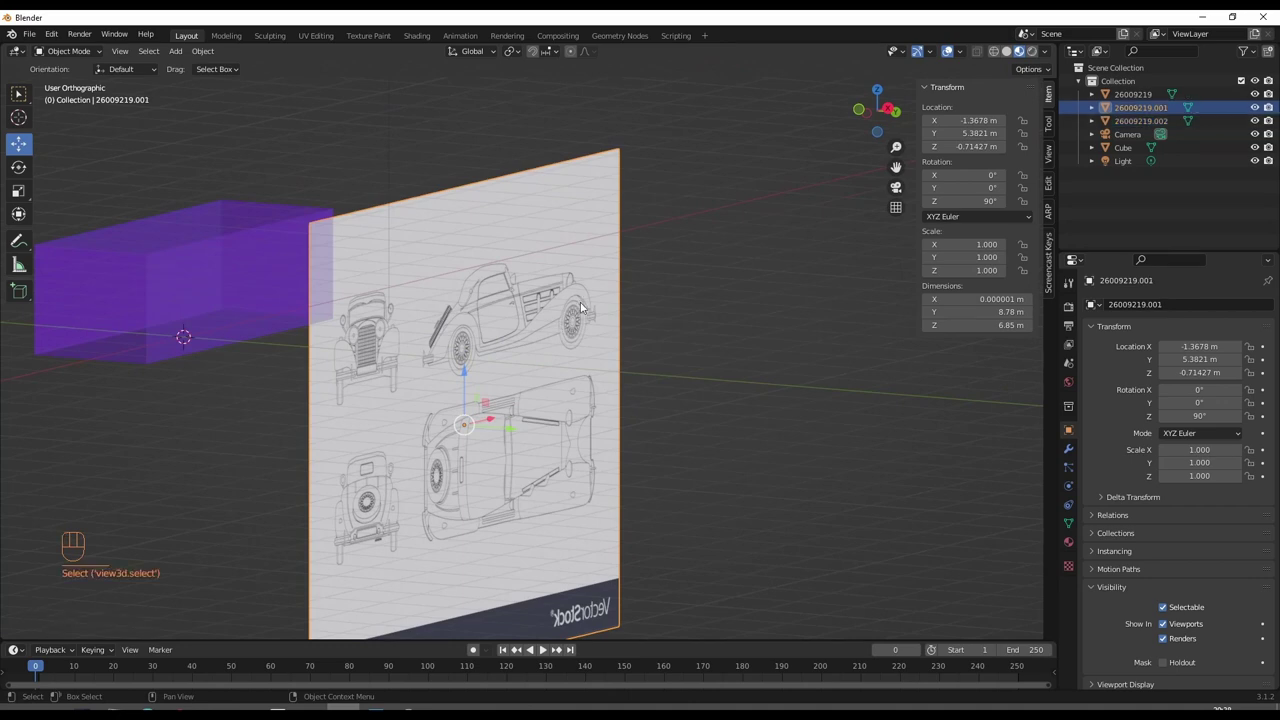
{"action": "left_click", "coordinate": [514, 434]}
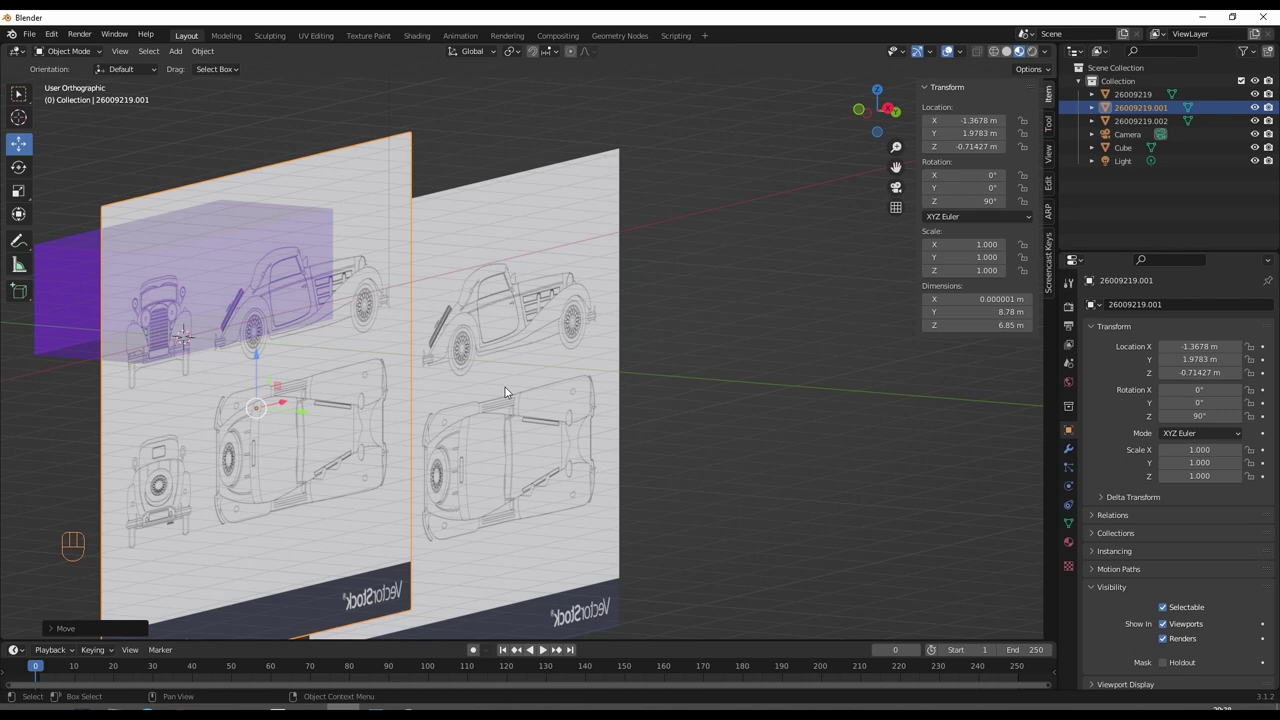
{"action": "key", "text": "r"}
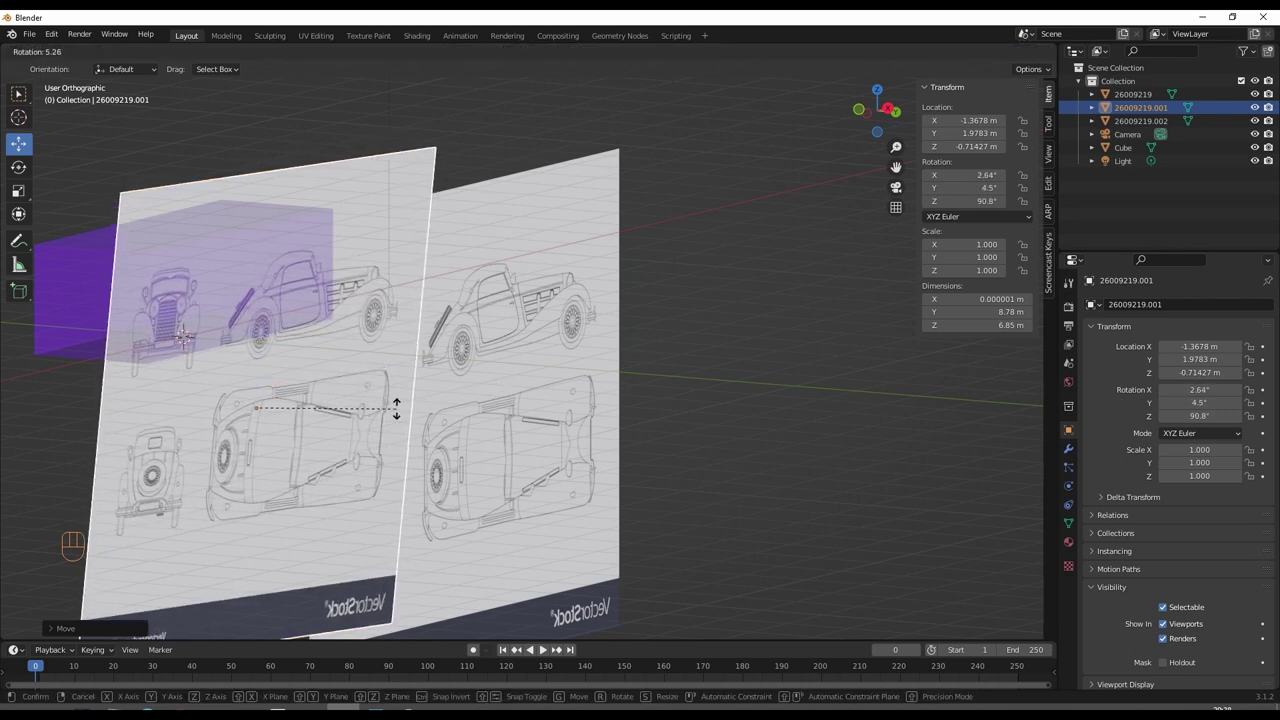
{"action": "key", "text": "y"}
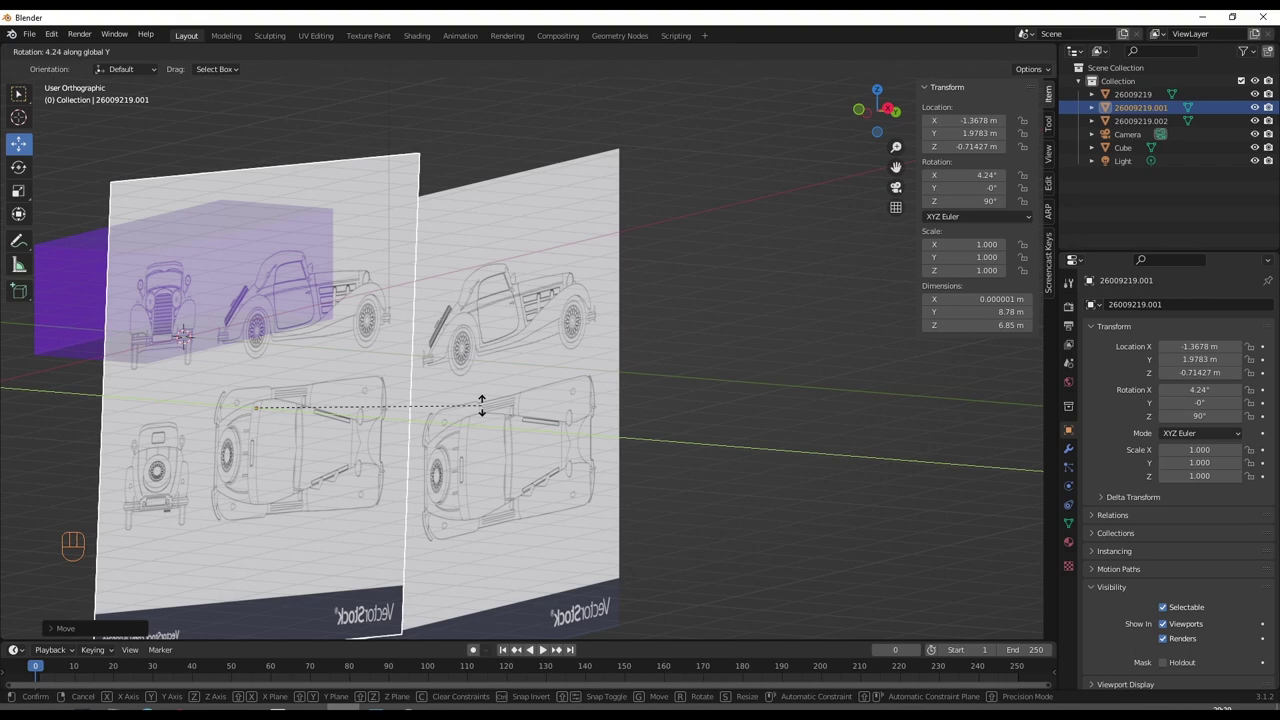
{"action": "key", "text": "x"}
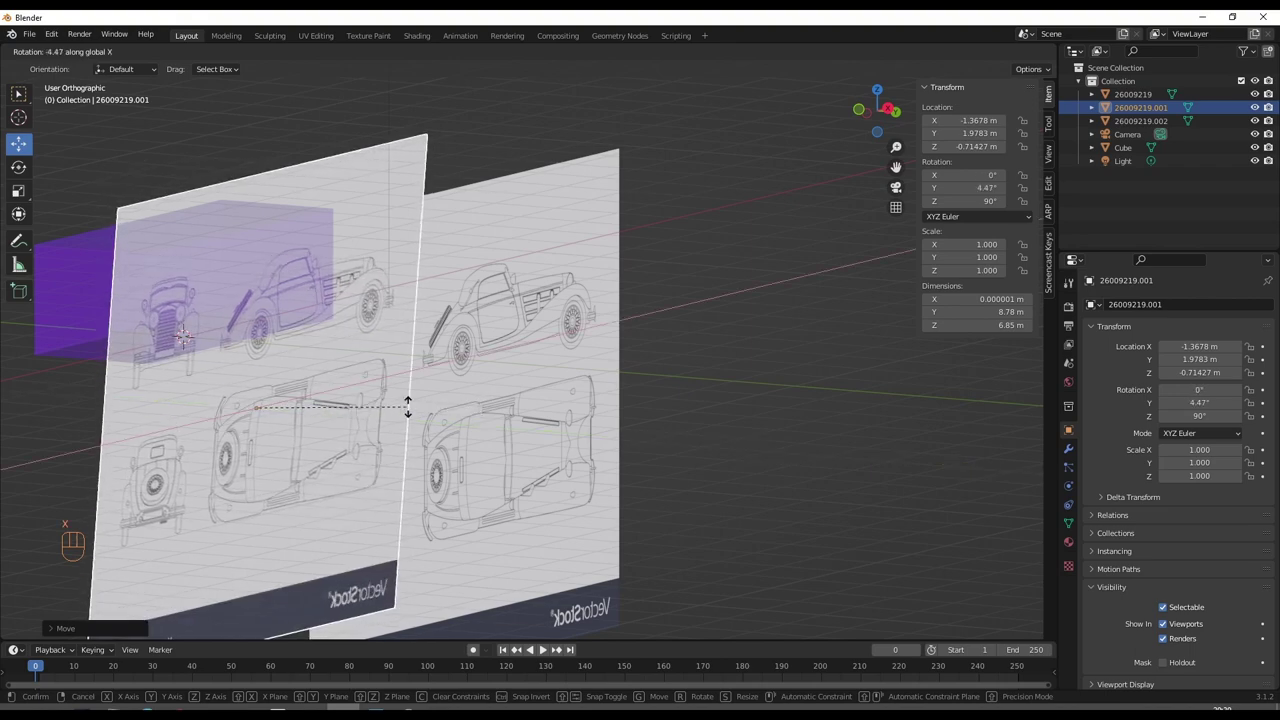
{"action": "left_click_drag", "start_coordinate": [342, 390], "coordinate": [358, 392]}
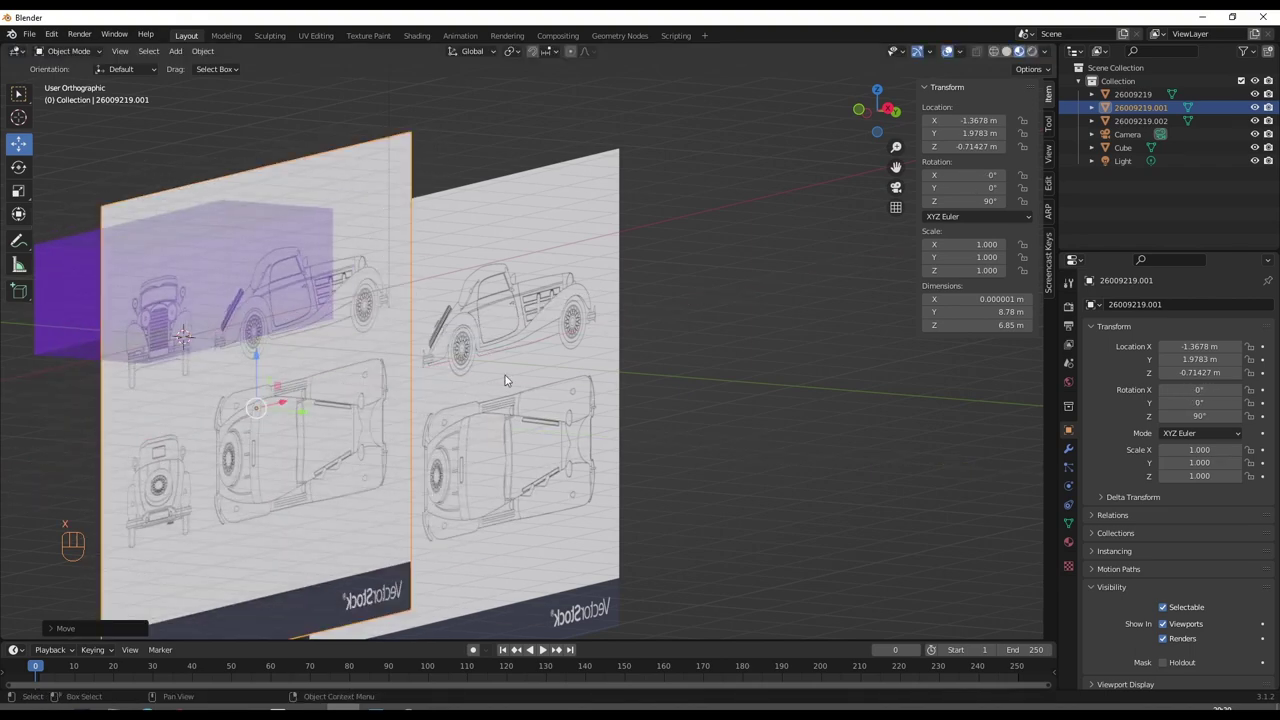
{"action": "left_click_drag", "start_coordinate": [511, 382], "coordinate": [497, 403]}
{"action": "left_click_drag", "start_coordinate": [377, 380], "coordinate": [409, 405]}
- Rotate the top-view blueprint plane 90° about X so it lies flat
{"action": "middle_click", "coordinate": [414, 405]}
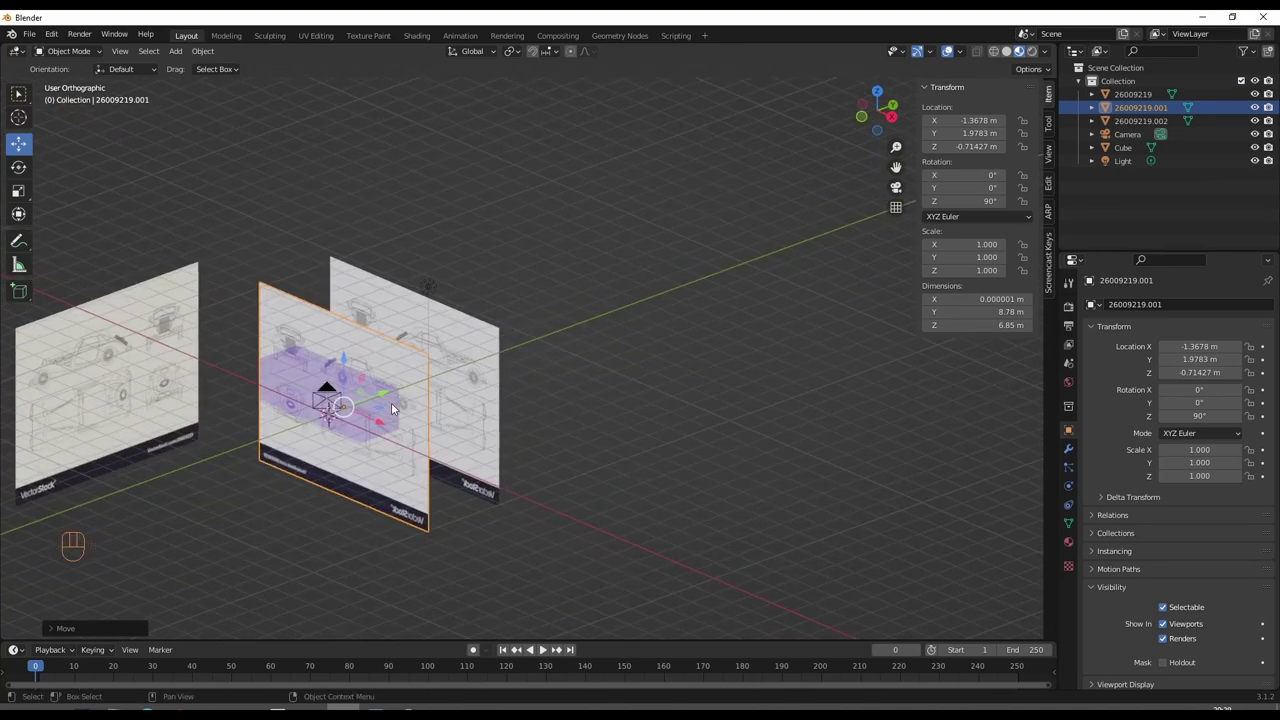
{"action": "key", "text": "r"}
{"action": "key", "text": "x"}
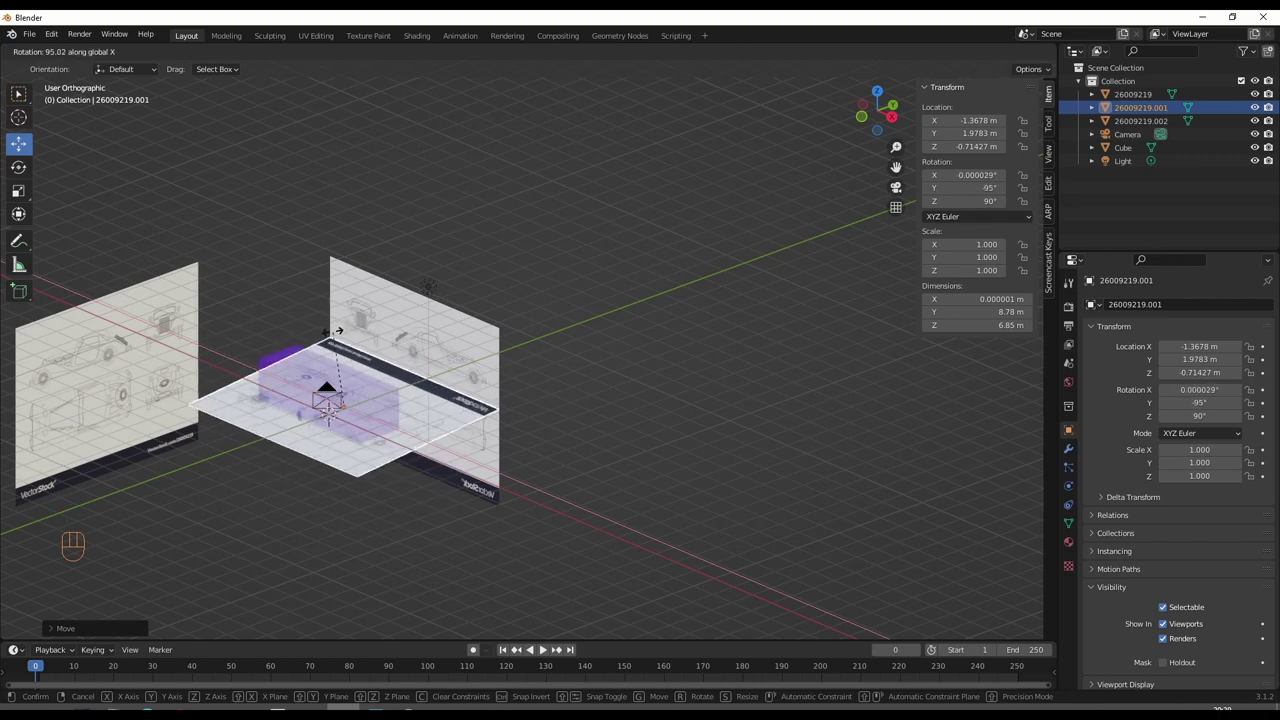
{"action": "key", "text": "9"}
{"action": "key", "text": "0"}
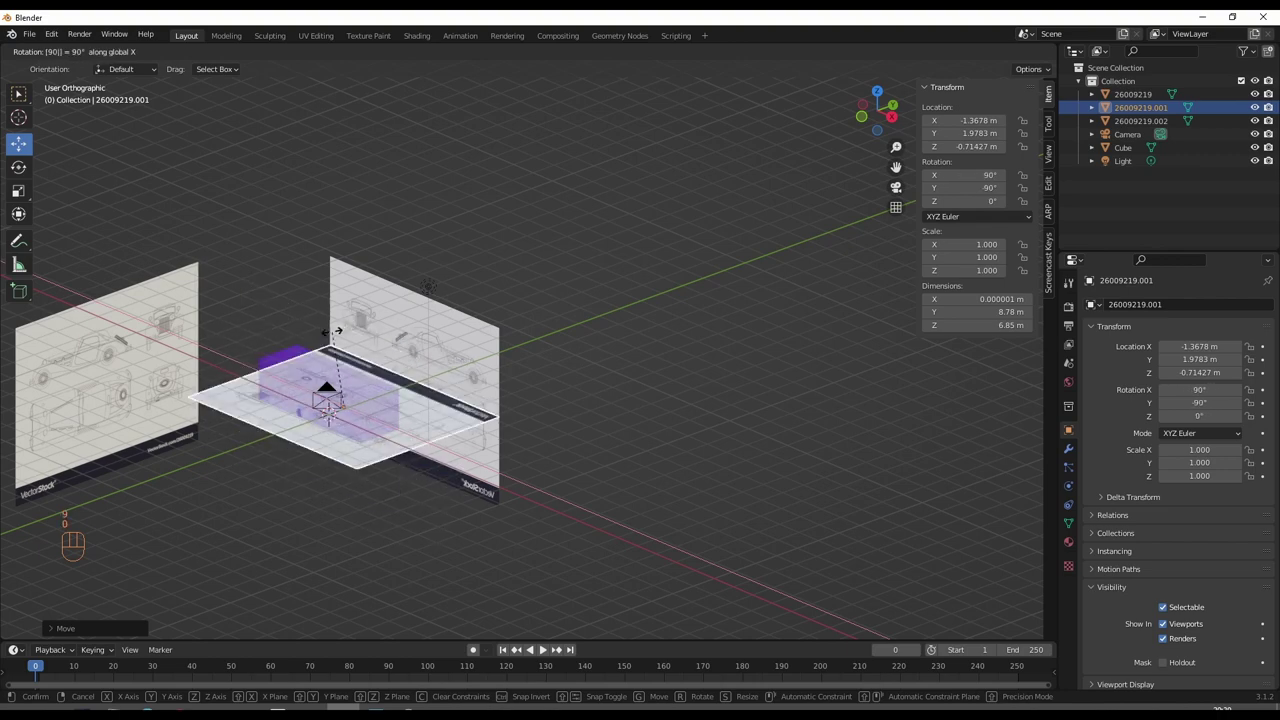
{"action": "left_click", "coordinate": [336, 335]}
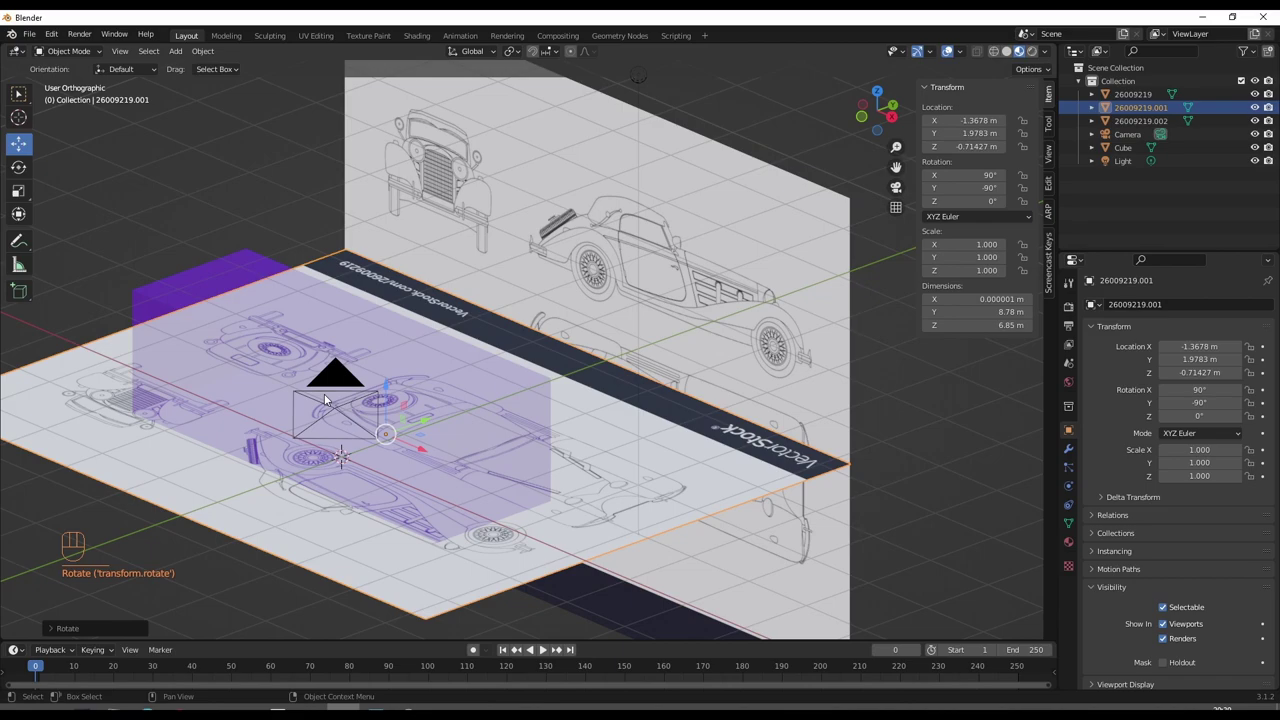
- Lower the flat plane along Z to sit beneath the cube at about Z −4.05 m
{"action": "left_click_drag", "start_coordinate": [348, 395], "coordinate": [573, 418]}
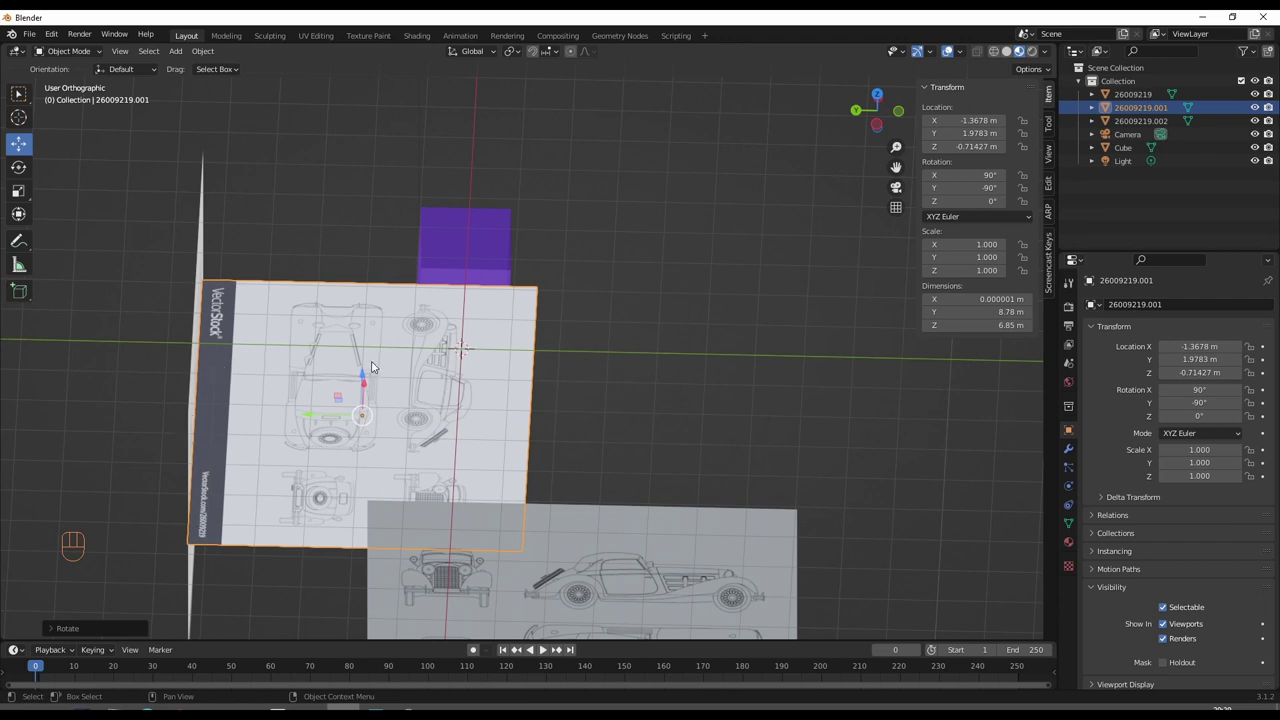
{"action": "left_click_drag", "start_coordinate": [409, 388], "coordinate": [421, 386]}
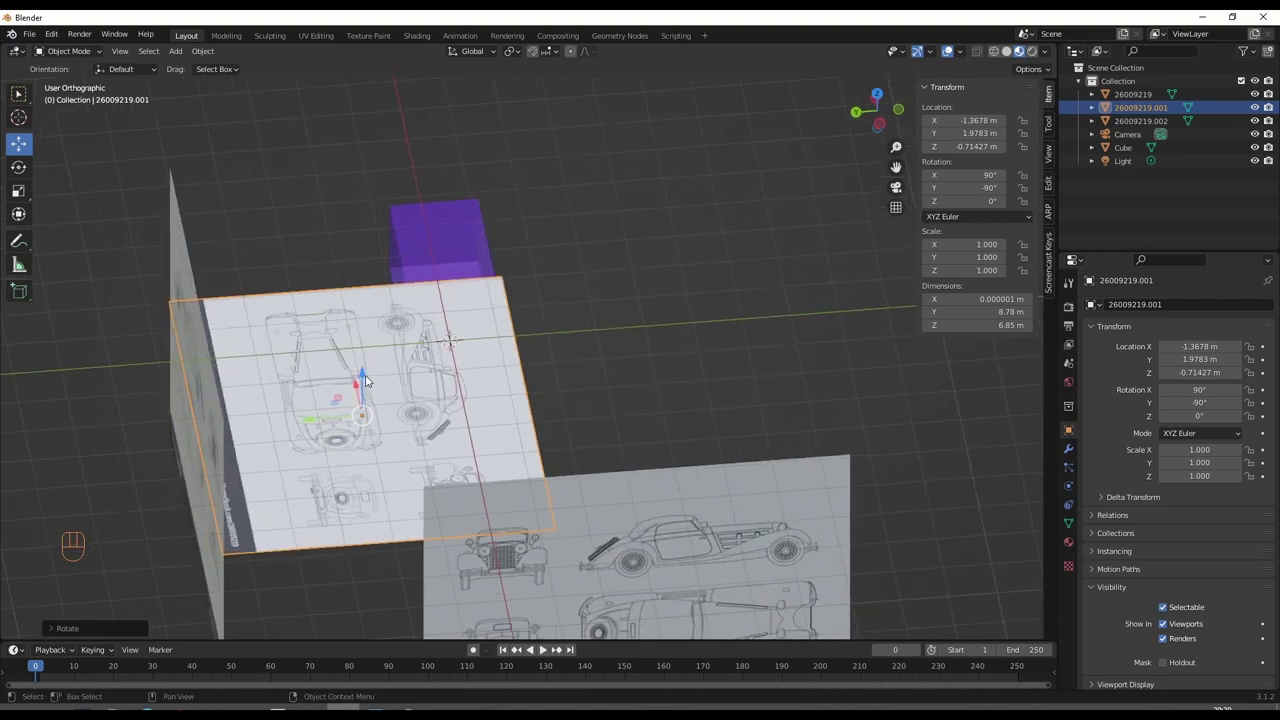
{"action": "left_click", "coordinate": [369, 381]}
{"action": "left_click_drag", "start_coordinate": [487, 433], "coordinate": [327, 395]}
{"action": "left_click_drag", "start_coordinate": [366, 411], "coordinate": [384, 516]}
{"action": "left_click_drag", "start_coordinate": [633, 478], "coordinate": [584, 478]}
{"action": "left_click", "coordinate": [584, 478]}
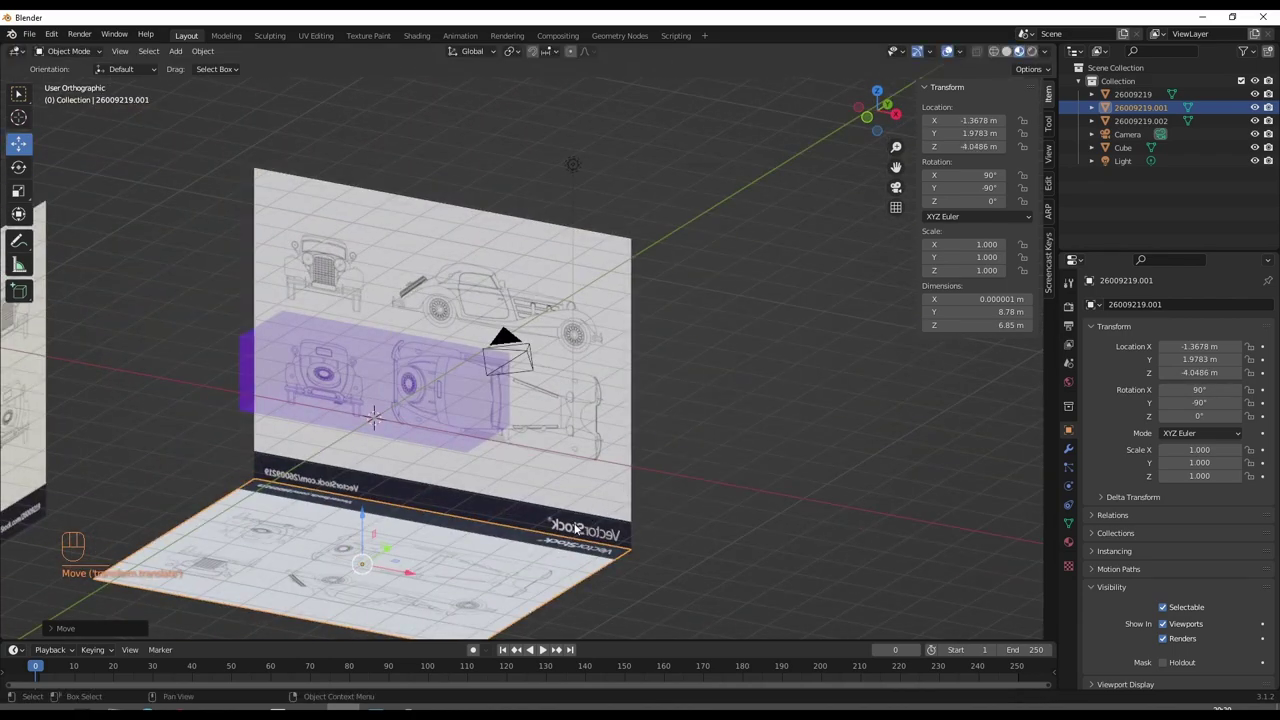
- Check its height by orbiting, then from top view slide it along Y to line up under the cube
{"action": "left_click_drag", "start_coordinate": [629, 486], "coordinate": [591, 497]}
{"action": "left_click_drag", "start_coordinate": [591, 497], "coordinate": [527, 507]}
{"action": "left_click_drag", "start_coordinate": [481, 517], "coordinate": [507, 469]}
{"action": "left_click_drag", "start_coordinate": [436, 509], "coordinate": [291, 509]}
{"action": "key", "text": "KP_7"}
{"action": "left_click_drag", "start_coordinate": [278, 536], "coordinate": [464, 317]}
{"action": "left_click_drag", "start_coordinate": [441, 232], "coordinate": [446, 214]}
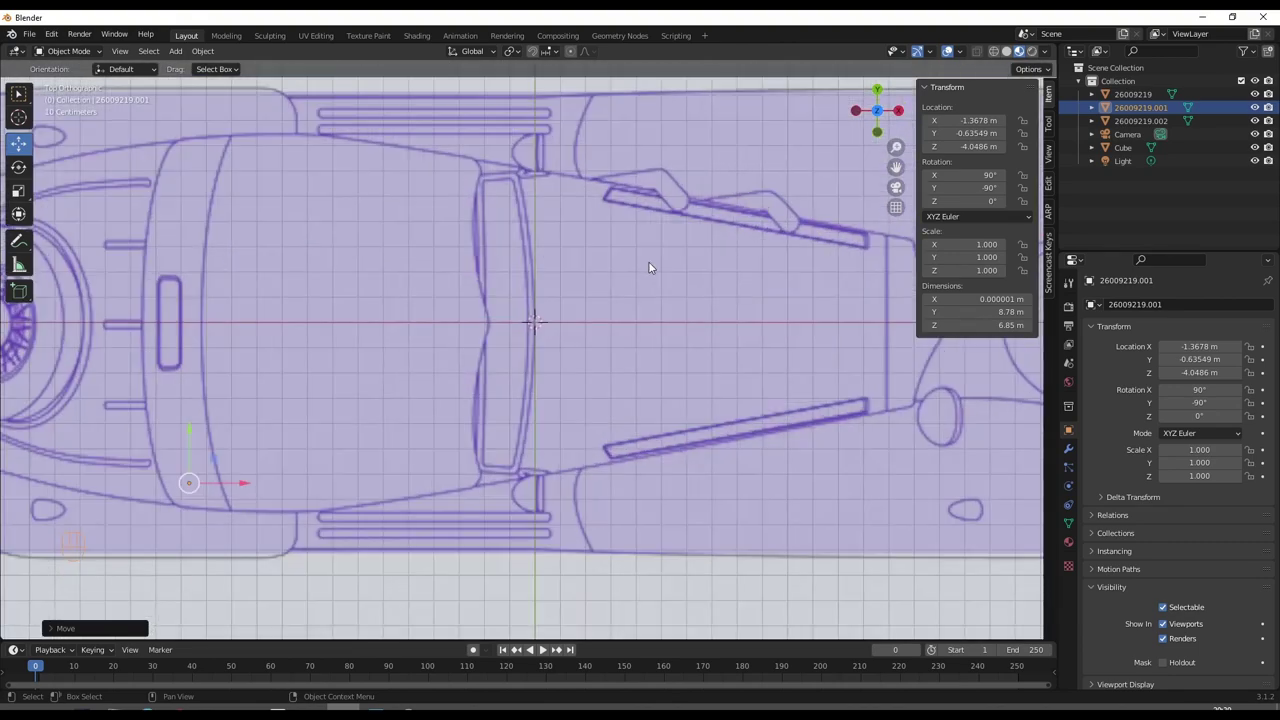
- Nudge the top plane along Y with arrow keys to about Y −0.633 m and confirm
{"action": "key", "text": "g"}
{"action": "key", "text": "Down"}
{"action": "key", "text": "Up"}
{"action": "key", "text": "Up"}
{"action": "key", "text": "Up"}
{"action": "key", "text": "Up"}
{"action": "key", "text": "Up"}
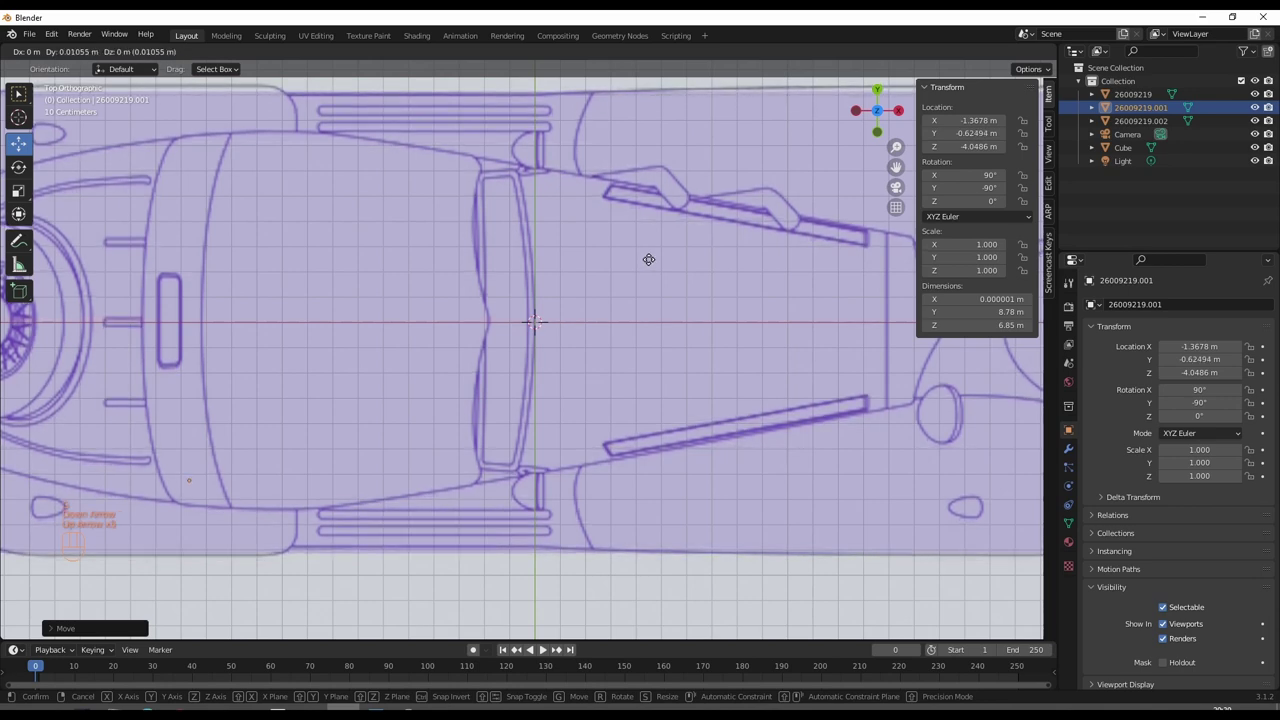
{"action": "key", "text": "Down"}
{"action": "key", "text": "Down"}
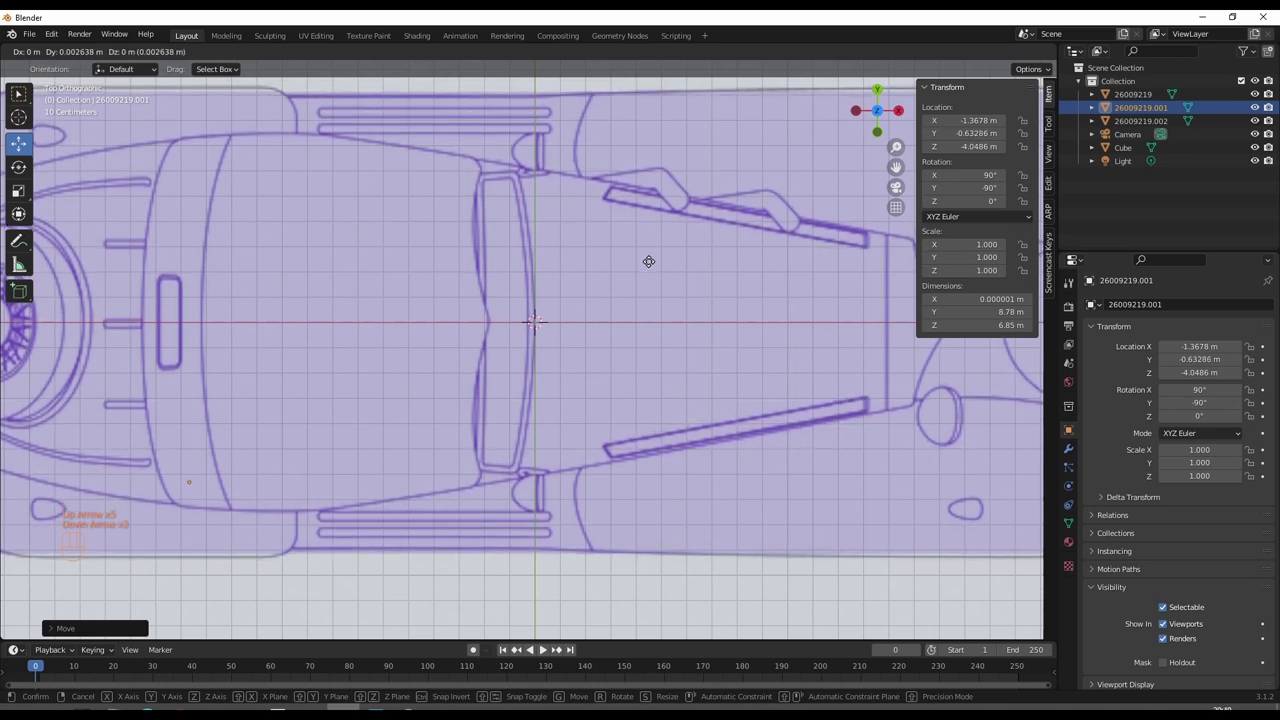
{"action": "key", "text": "Return"}
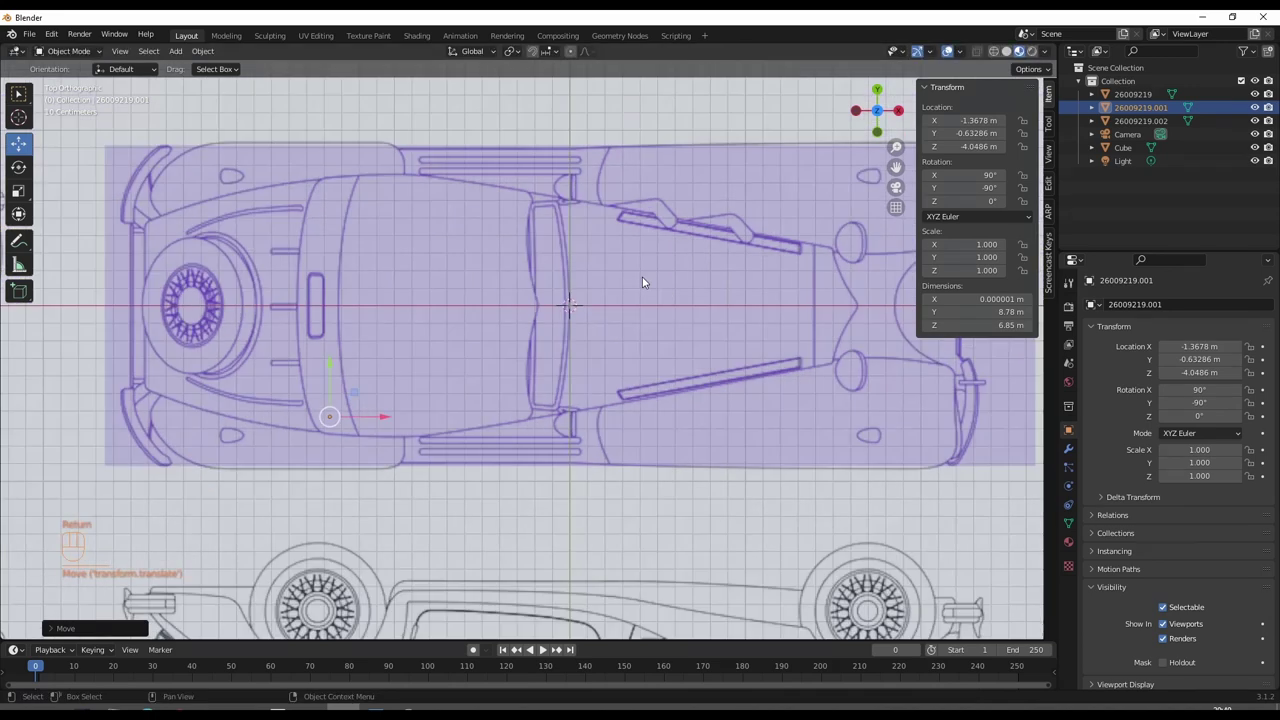
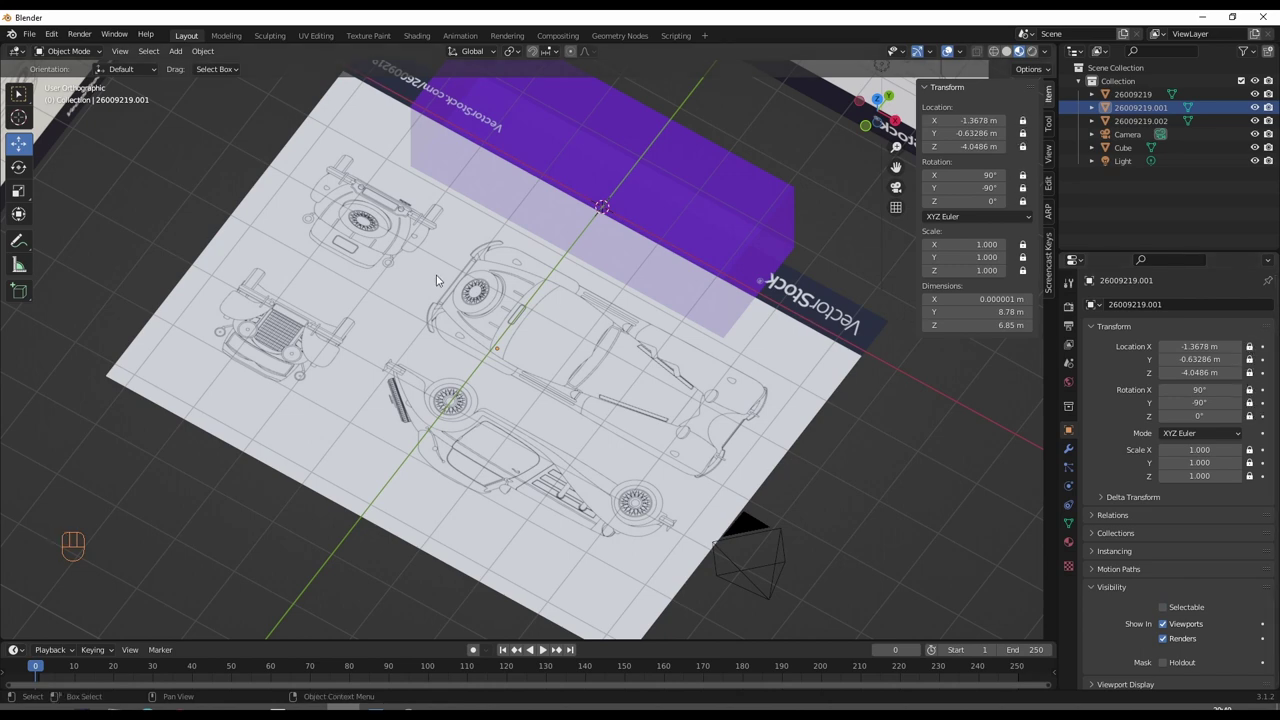
- Select plane 26009219.002 and lock all its location, rotation and scale padlocks
{"action": "left_click_drag", "start_coordinate": [539, 229], "coordinate": [537, 274]}
{"action": "left_click", "coordinate": [631, 171]}
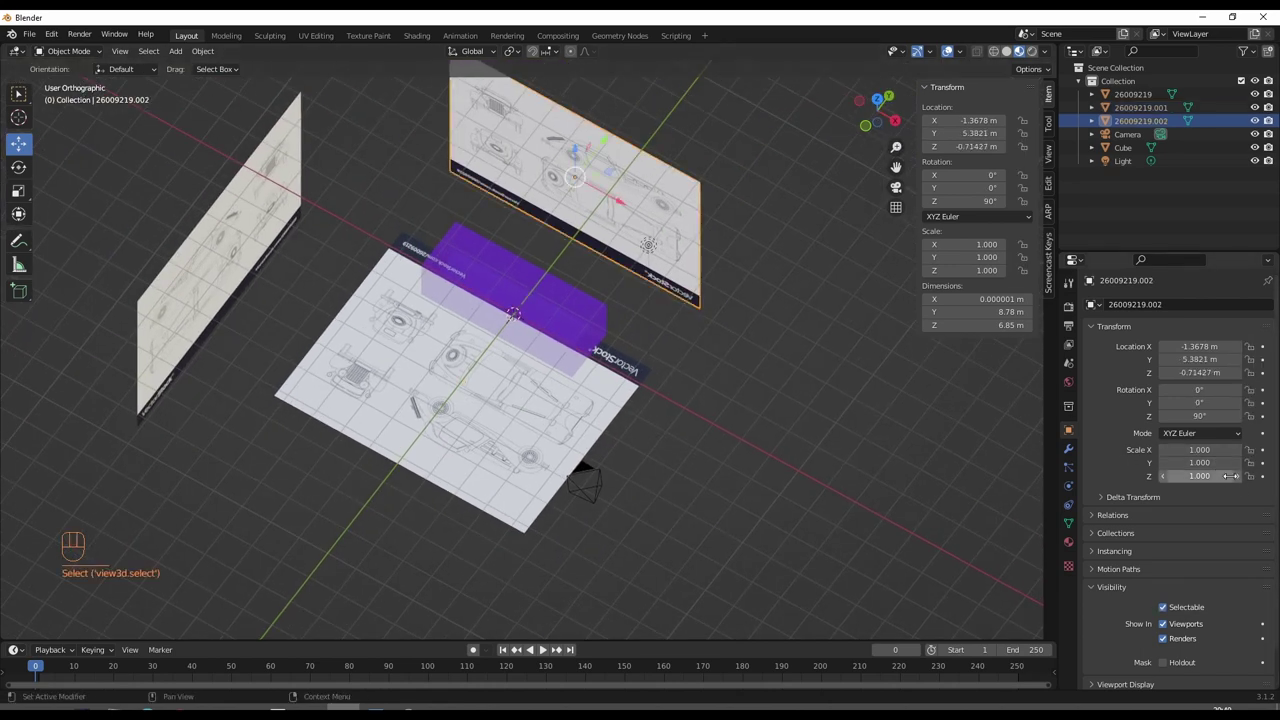
{"action": "left_click", "coordinate": [1258, 476]}
{"action": "double_click", "coordinate": [1252, 461]}
{"action": "left_click", "coordinate": [1255, 420]}
{"action": "left_click", "coordinate": [1255, 409]}
{"action": "left_click", "coordinate": [1254, 388]}
{"action": "left_click", "coordinate": [1251, 372]}
{"action": "left_click", "coordinate": [1252, 360]}
{"action": "left_click", "coordinate": [1254, 350]}
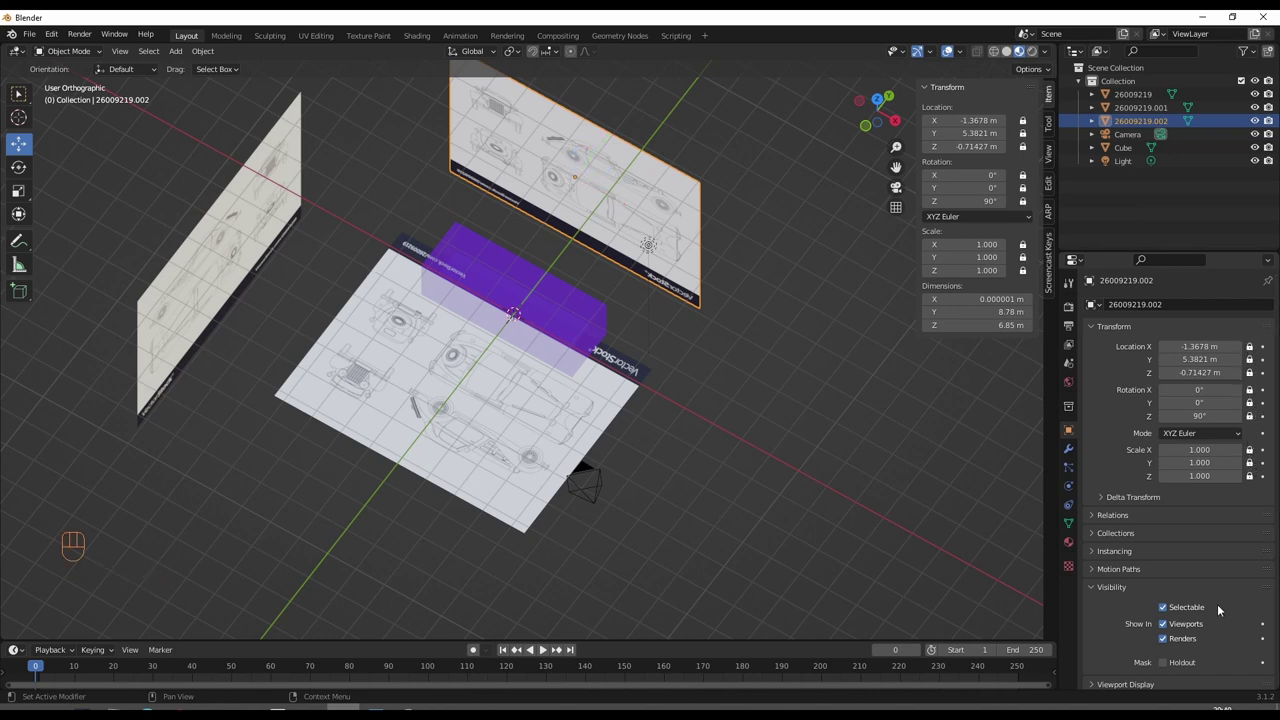
- Make the plane unselectable under Visibility, then orbit the setup and select the cube
{"action": "left_click", "coordinate": [1186, 606]}
{"action": "left_click", "coordinate": [230, 260]}
{"action": "left_click", "coordinate": [1186, 611]}
{"action": "left_click_drag", "start_coordinate": [376, 361], "coordinate": [372, 340]}
{"action": "left_click", "coordinate": [197, 219]}
{"action": "left_click", "coordinate": [510, 306]}
{"action": "left_click_drag", "start_coordinate": [577, 334], "coordinate": [592, 280]}
{"action": "left_click_drag", "start_coordinate": [592, 287], "coordinate": [644, 366]}
{"action": "left_click_drag", "start_coordinate": [642, 365], "coordinate": [662, 347]}
{"action": "left_click", "coordinate": [662, 347]}
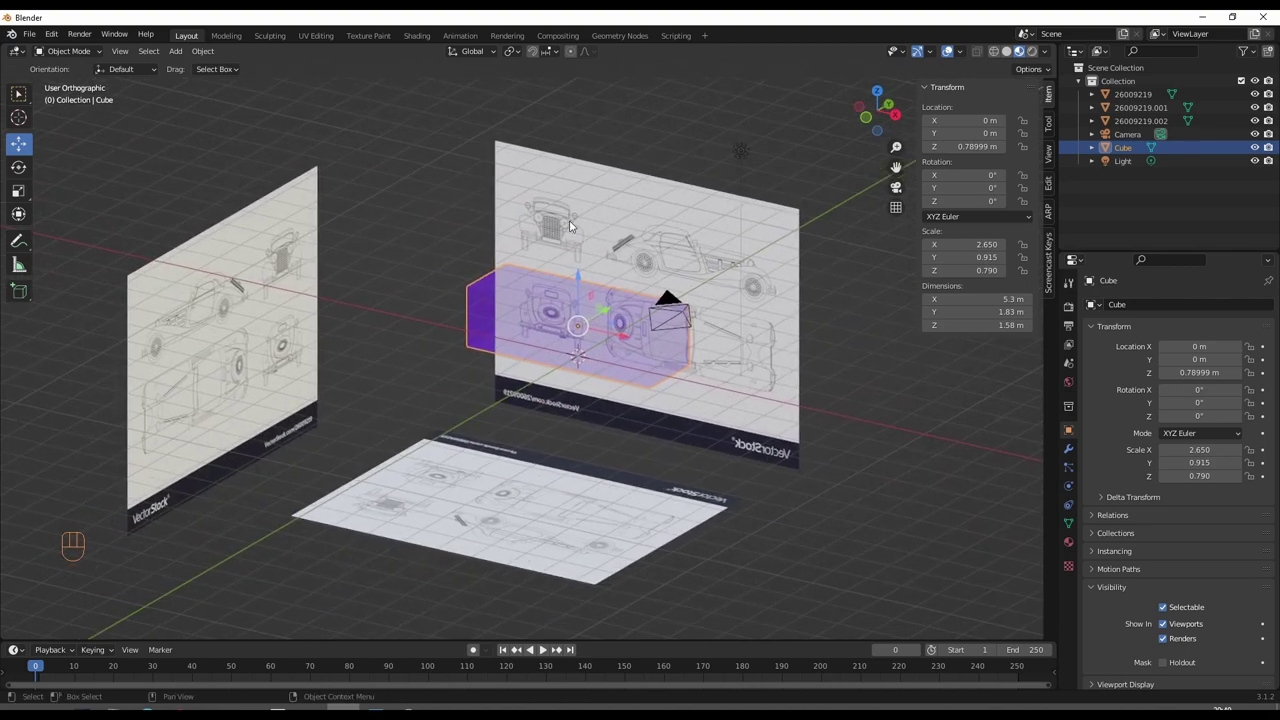
- Inspect the car-sized cube against the blueprints from top, front, side and orbited views
{"action": "key", "text": "KP_3"}
{"action": "key", "text": "KP_1"}
{"action": "key", "text": "KP_7"}
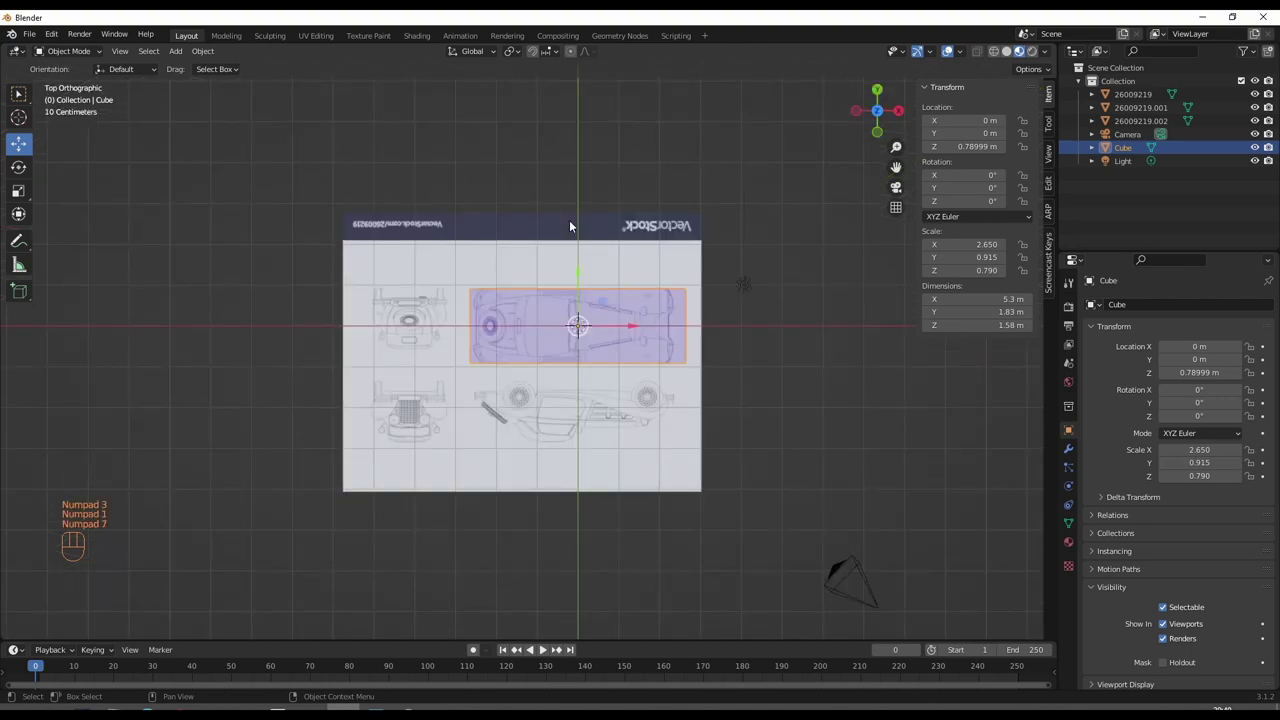
{"action": "middle_click", "coordinate": [623, 268]}
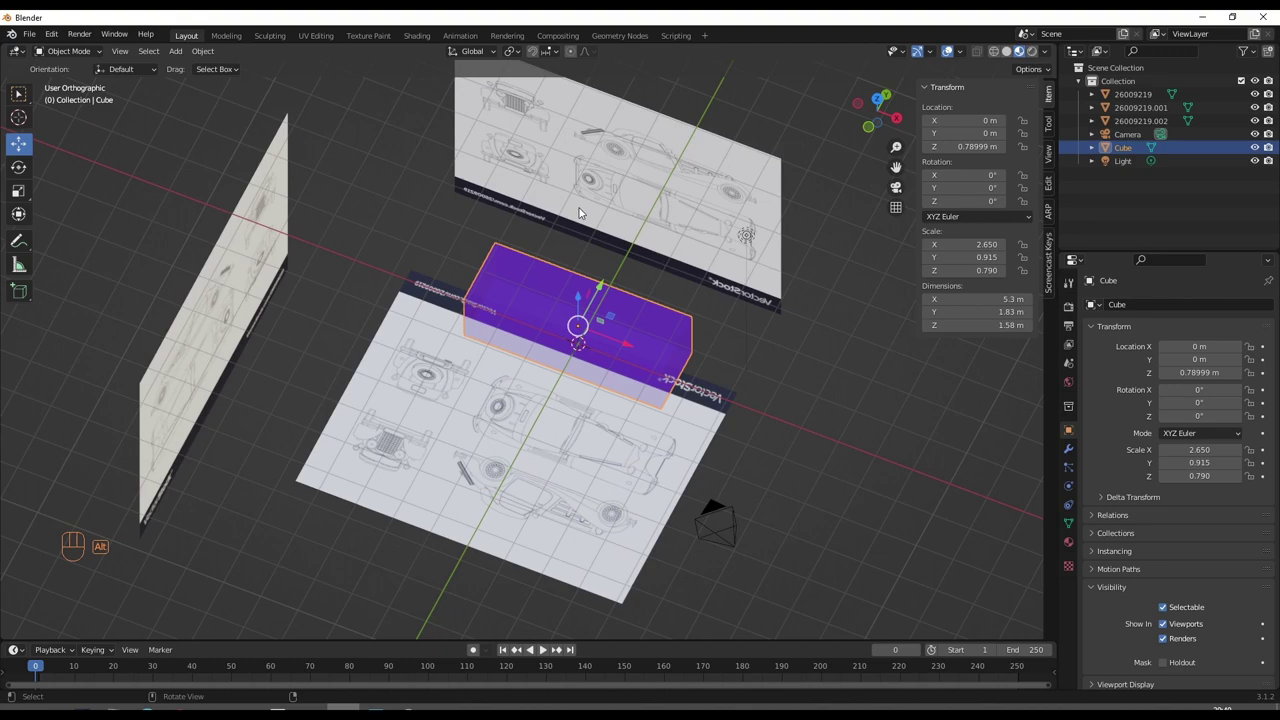
{"action": "left_click_drag", "start_coordinate": [621, 330], "coordinate": [544, 370]}
{"action": "left_click_drag", "start_coordinate": [559, 357], "coordinate": [575, 338]}
{"action": "left_click_drag", "start_coordinate": [538, 375], "coordinate": [510, 350]}
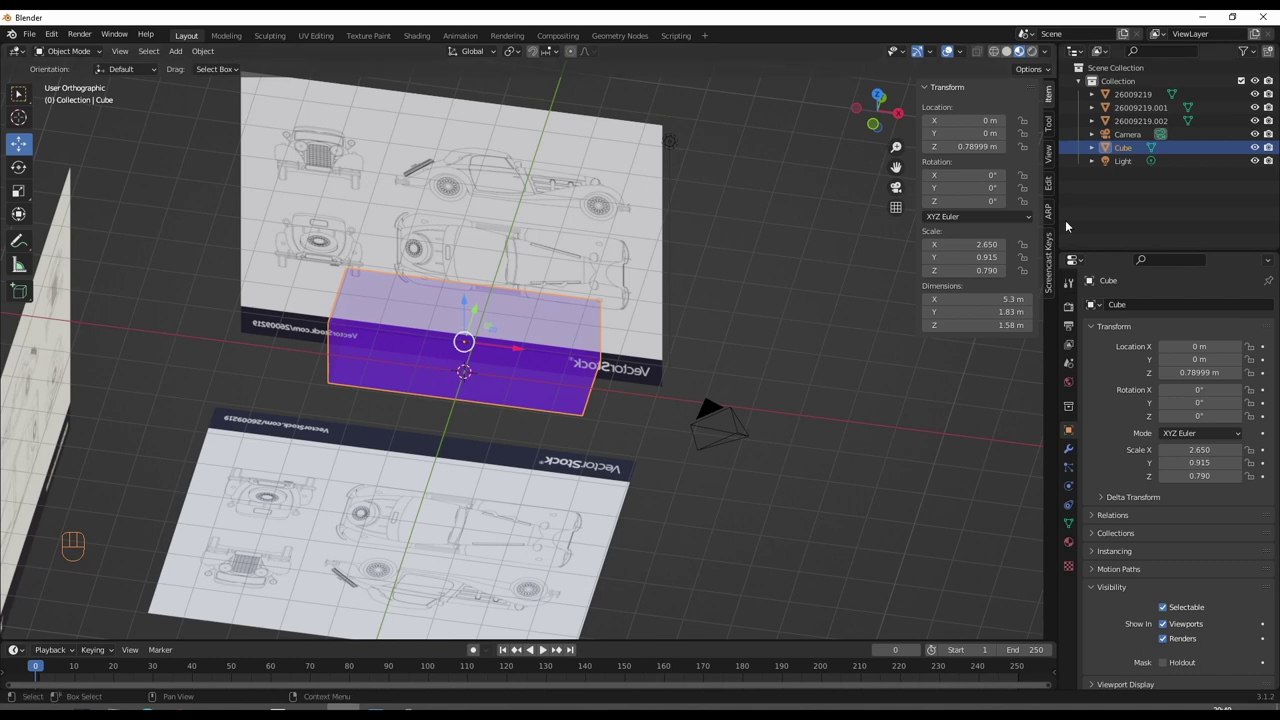
- Select the cube's name field in Object Properties to begin renaming it
{"action": "left_click_drag", "start_coordinate": [1162, 312], "coordinate": [1128, 307]}
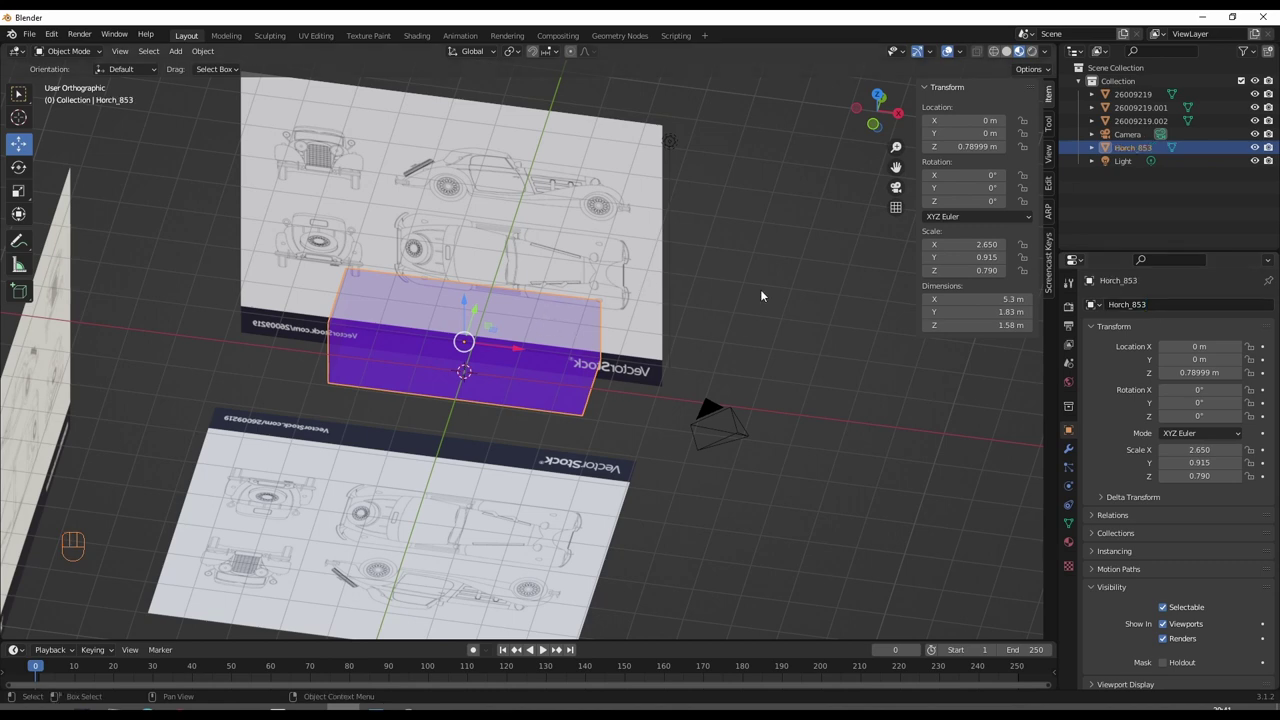
- Save the scene as Horch_853.blend and bring up Save As again for another copy
{"action": "left_click_drag", "start_coordinate": [32, 43], "coordinate": [102, 147]}
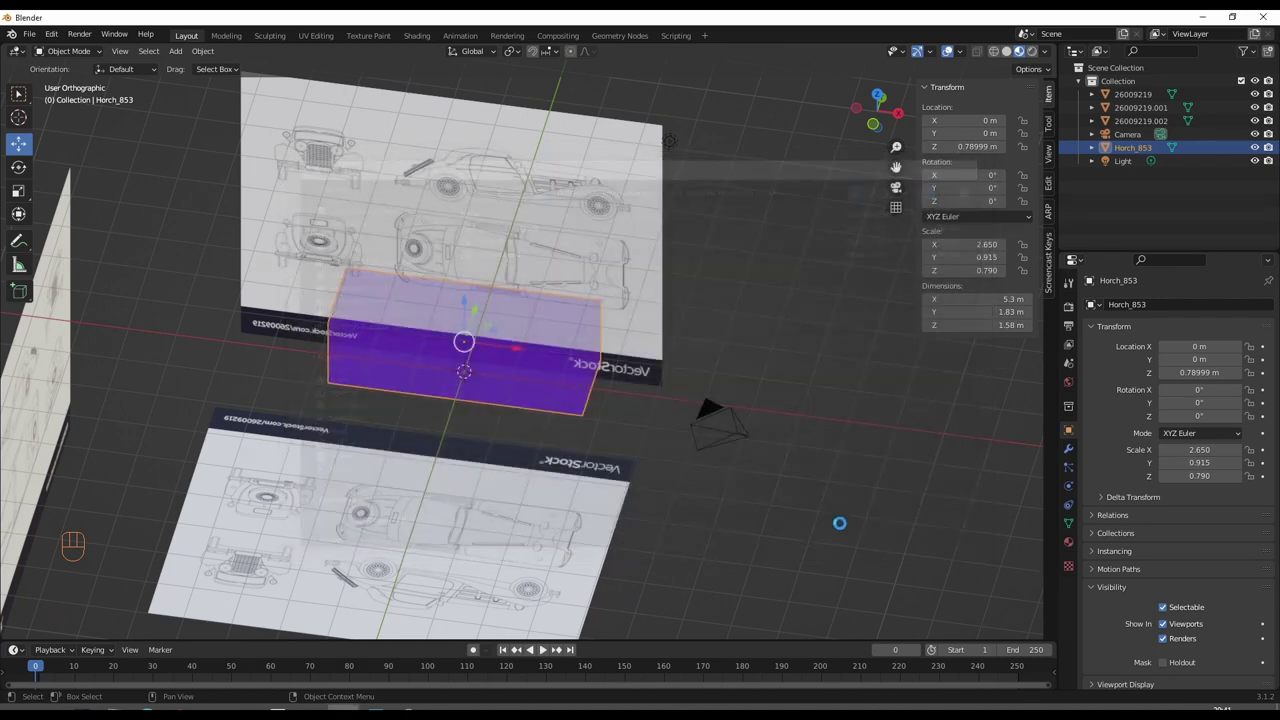
{"action": "left_click_drag", "start_coordinate": [534, 313], "coordinate": [659, 333]}
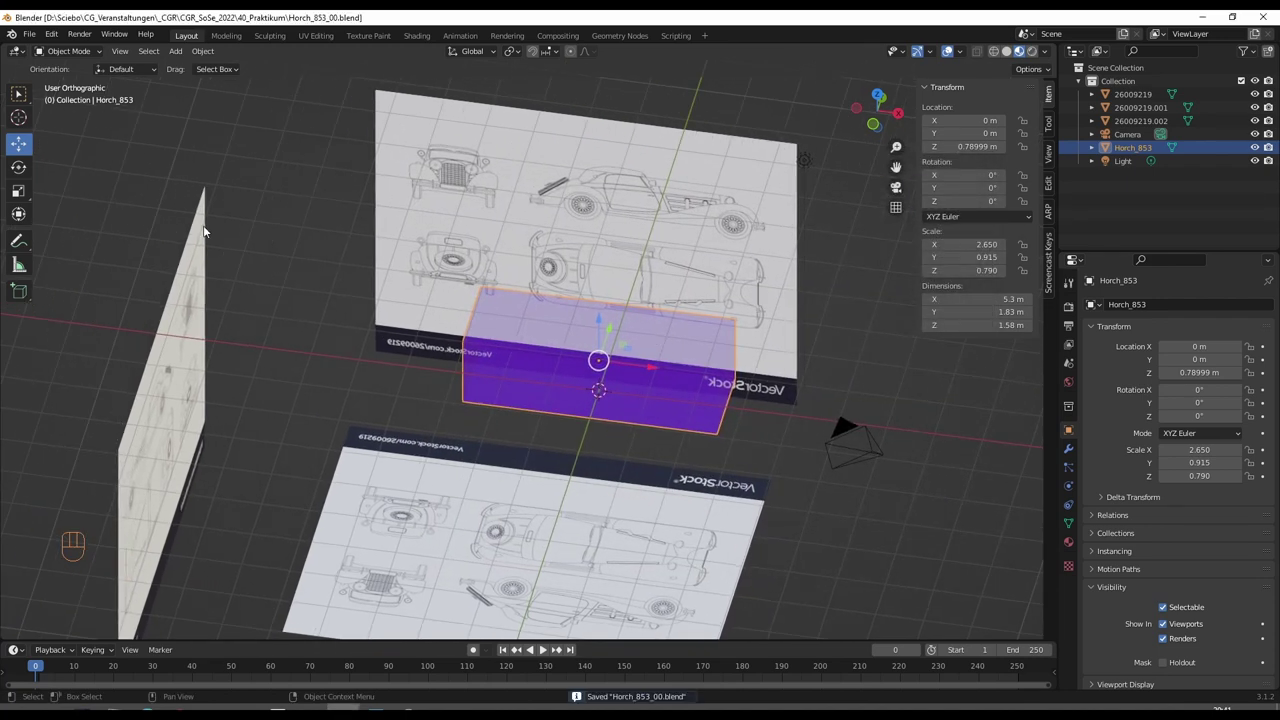
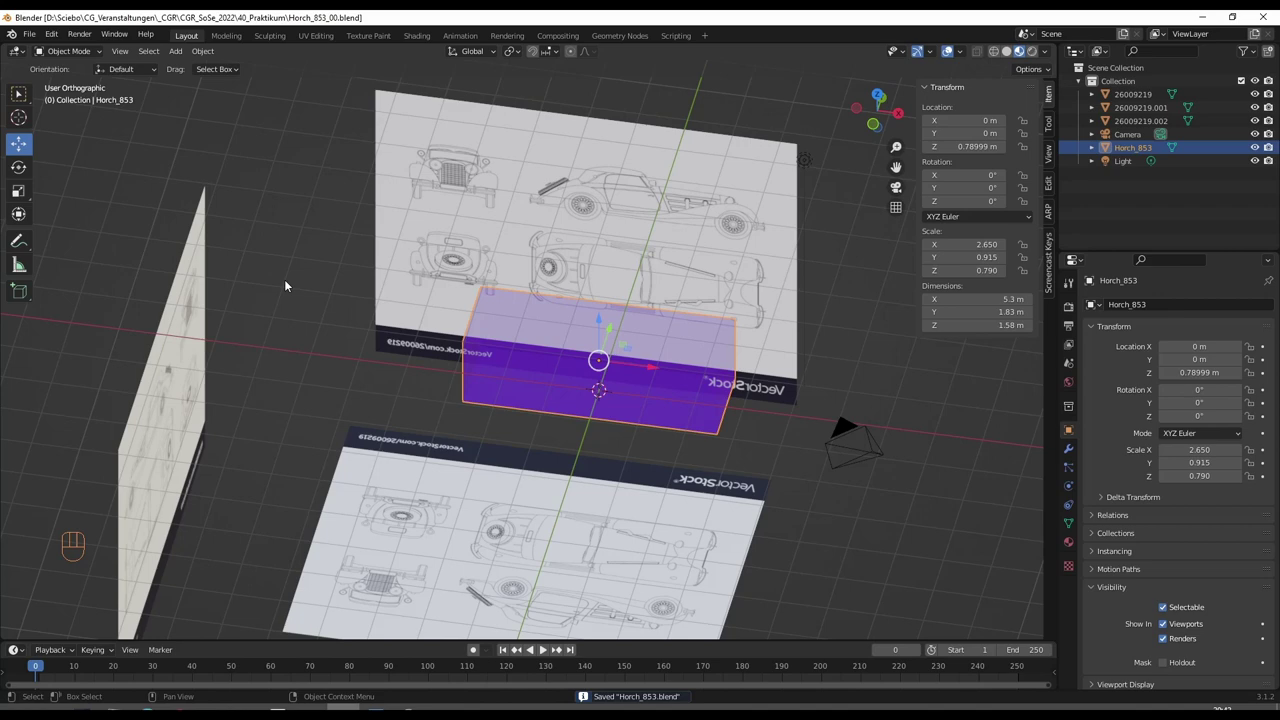
{"action": "left_click_drag", "start_coordinate": [28, 34], "coordinate": [65, 139]}
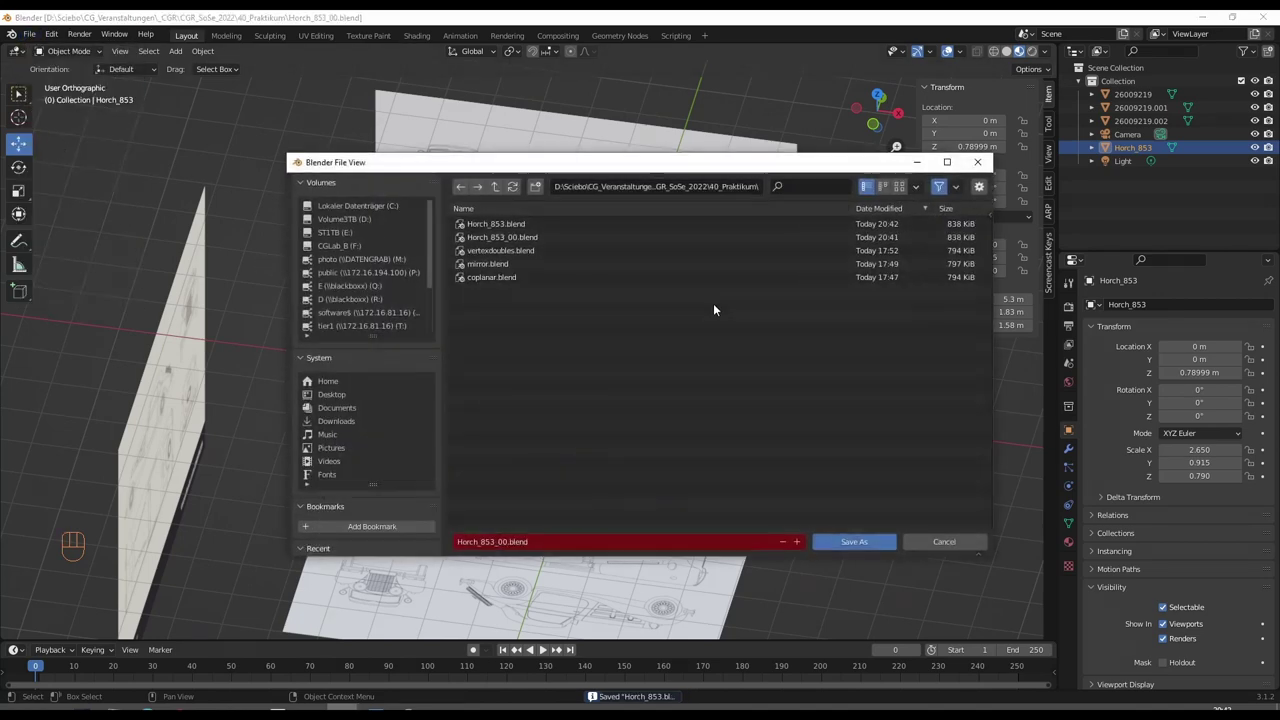